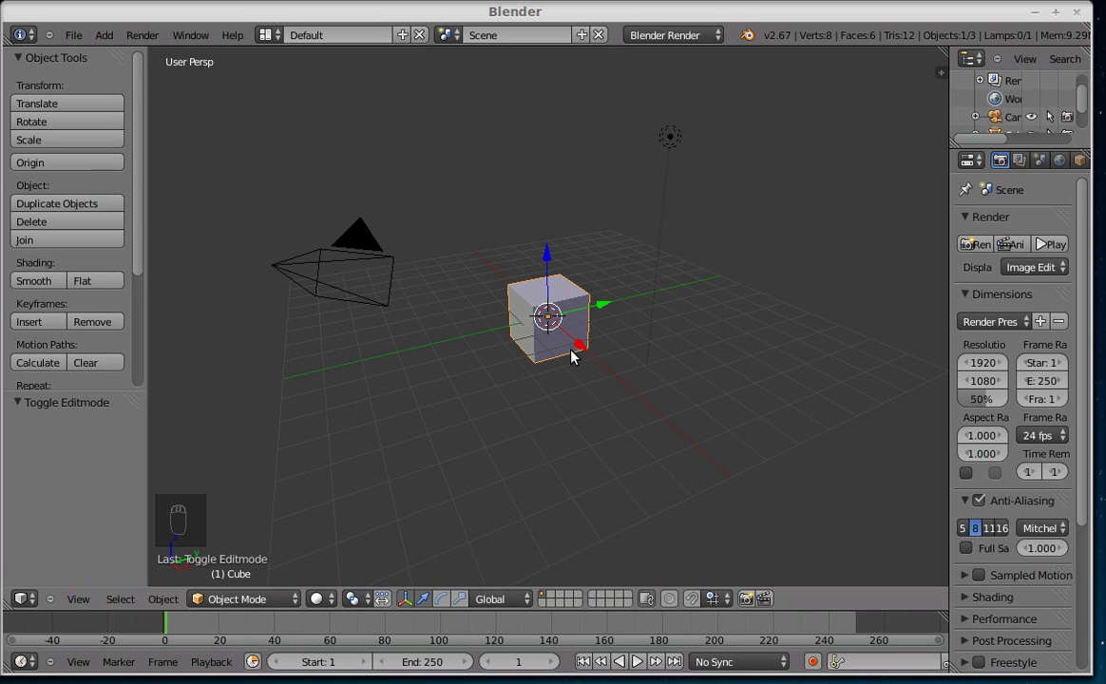
Step: Delete the default cube and add a new cylinder in its place
key("x")
left_click_drag(507, 318, 407, 363)
key("shift+a")
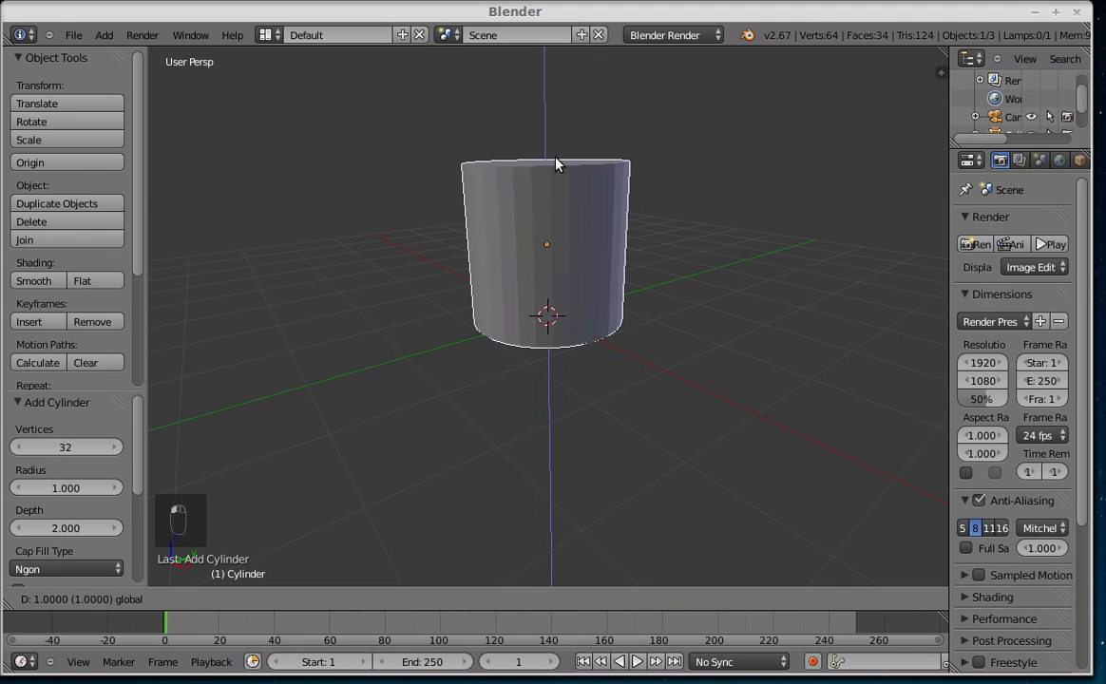
Step: Loop-cut the cylinder's side with 12 horizontal edge loops in Edit Mode
key("Tab")
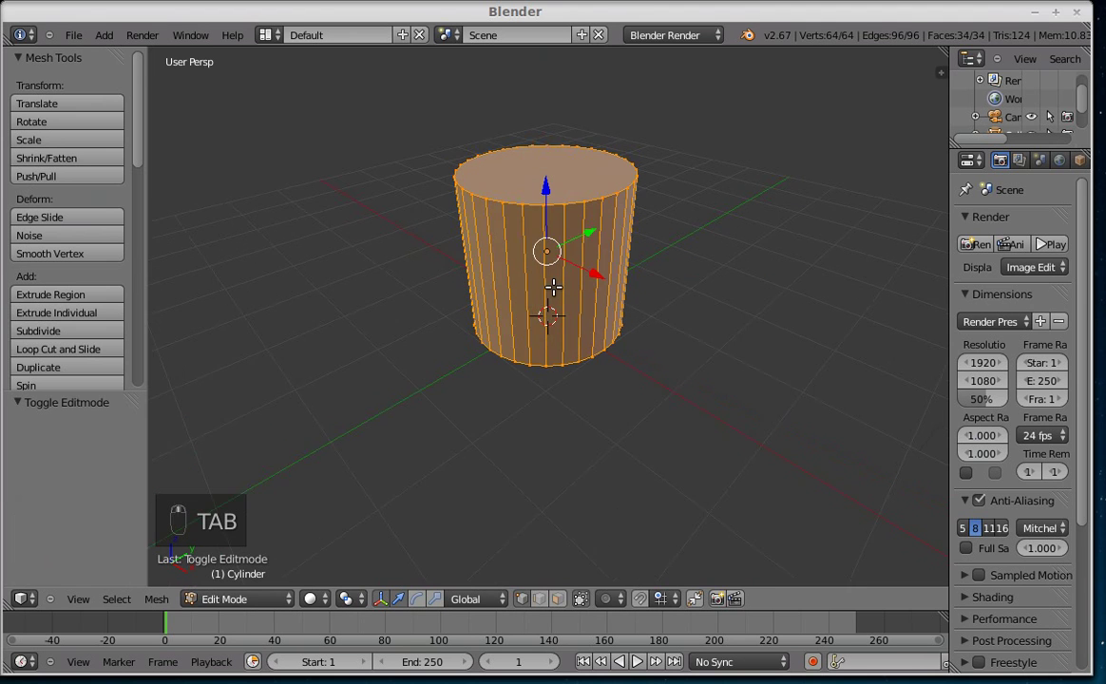
key("ctrl+r")
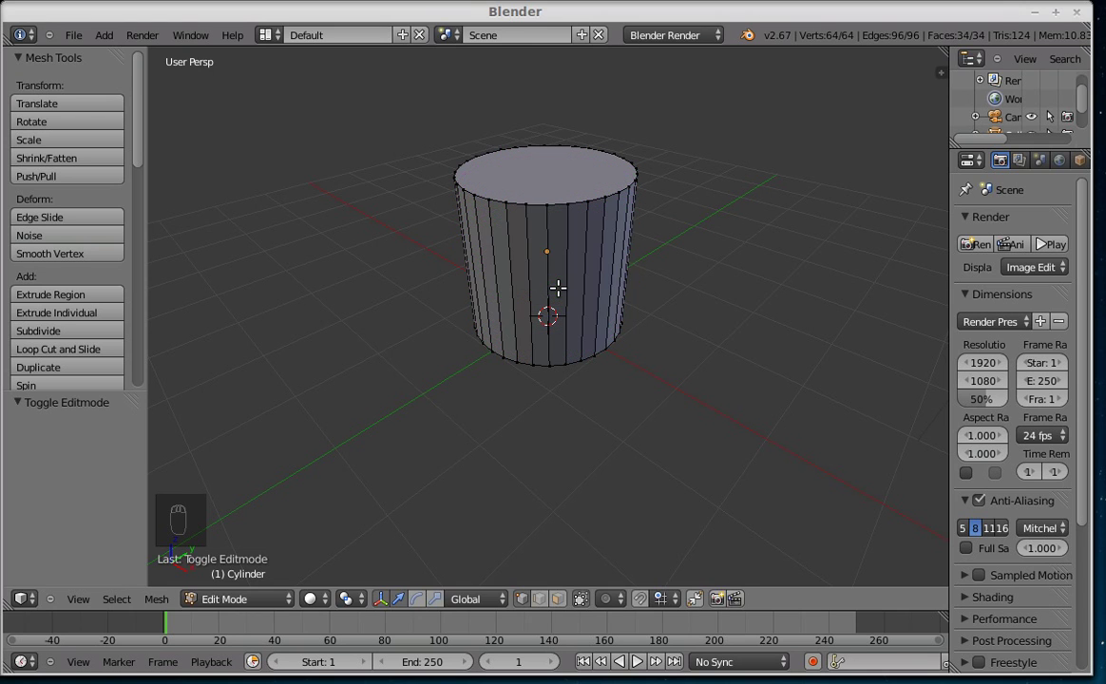
key("ctrl+r")
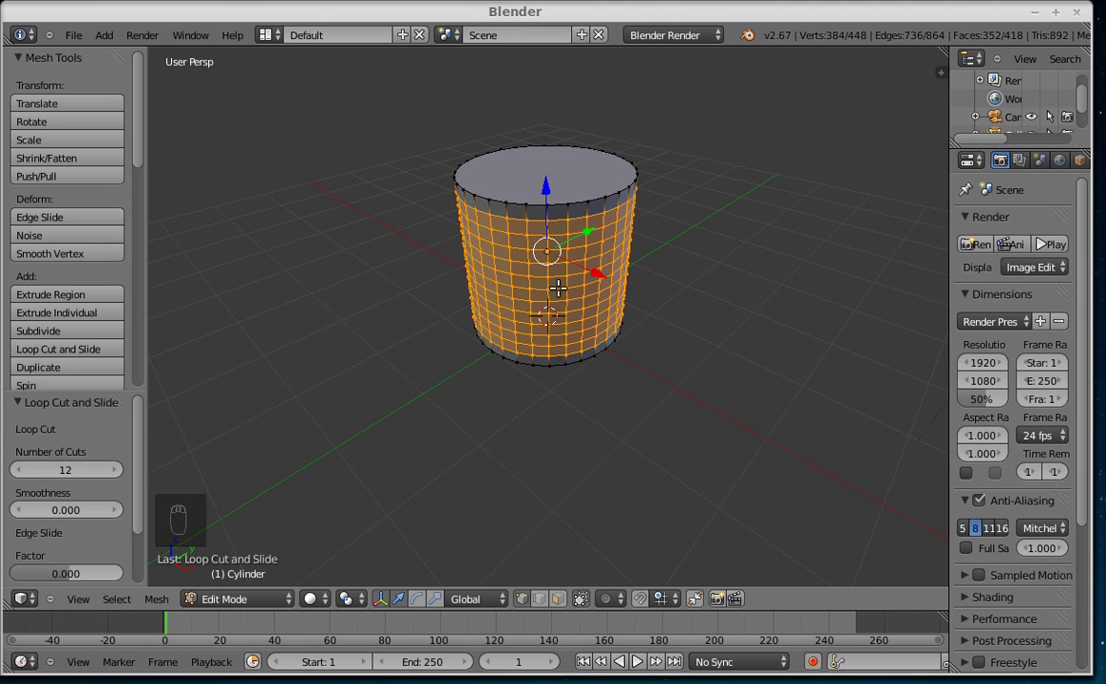
Step: Bend the cylinder with a Simple Deform Bend modifier at 74.145° and inspect the arc
key("a")
key("Tab")
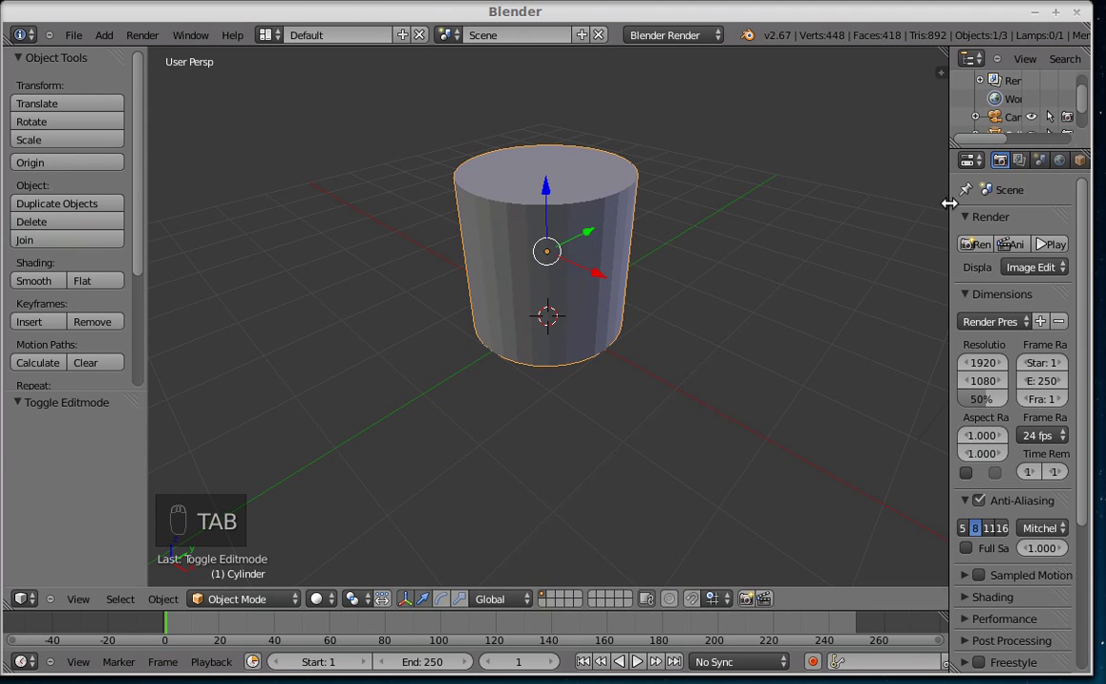
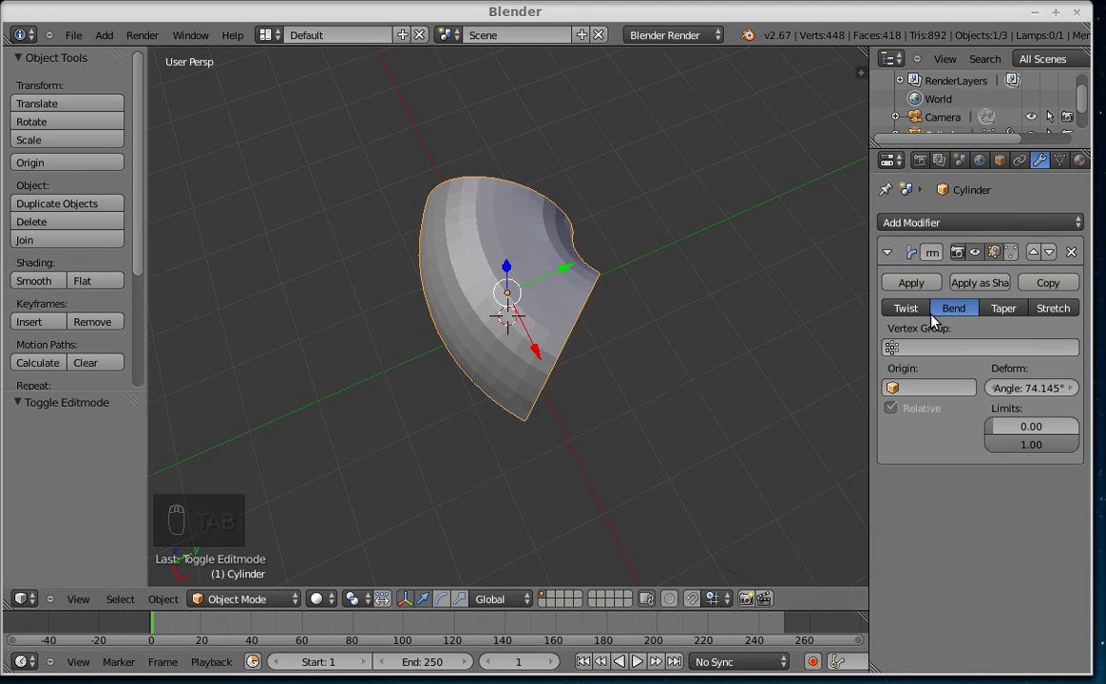
left_click_drag(490, 330, 552, 214)
left_click_drag(553, 214, 259, 214)
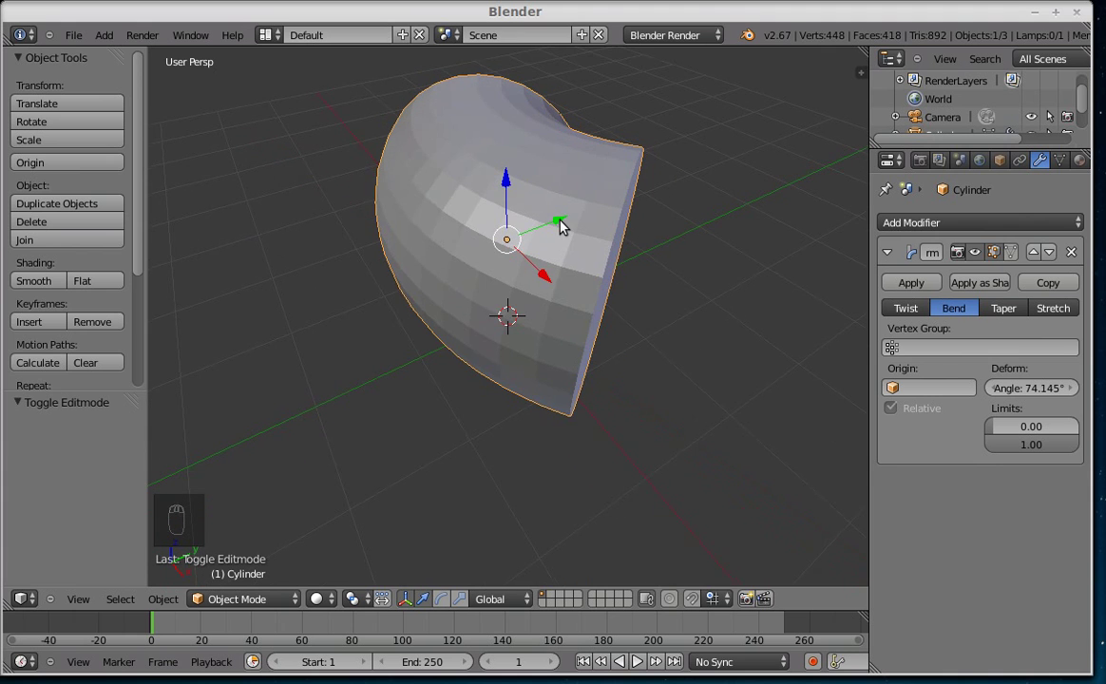
Step: Apply the bend into the mesh and trackball-rotate the tube by about −66° and 131°
key("Tab")
left_click_drag(560, 213, 469, 247)
key("Tab")
key("Tab")
key("r")
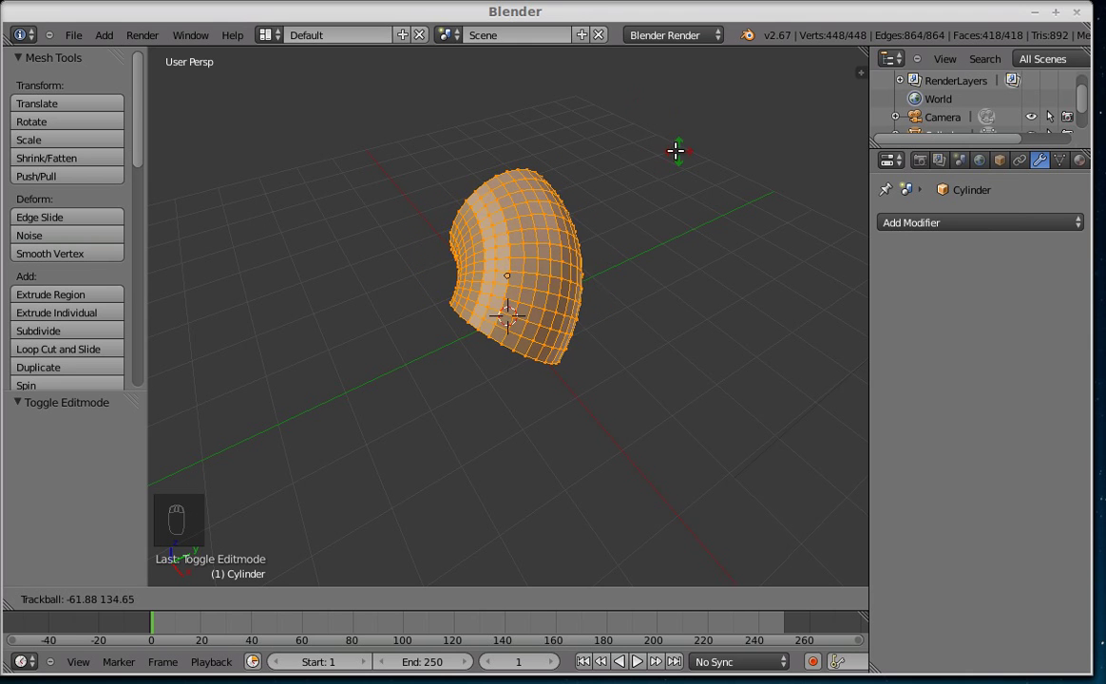
left_click(676, 142)
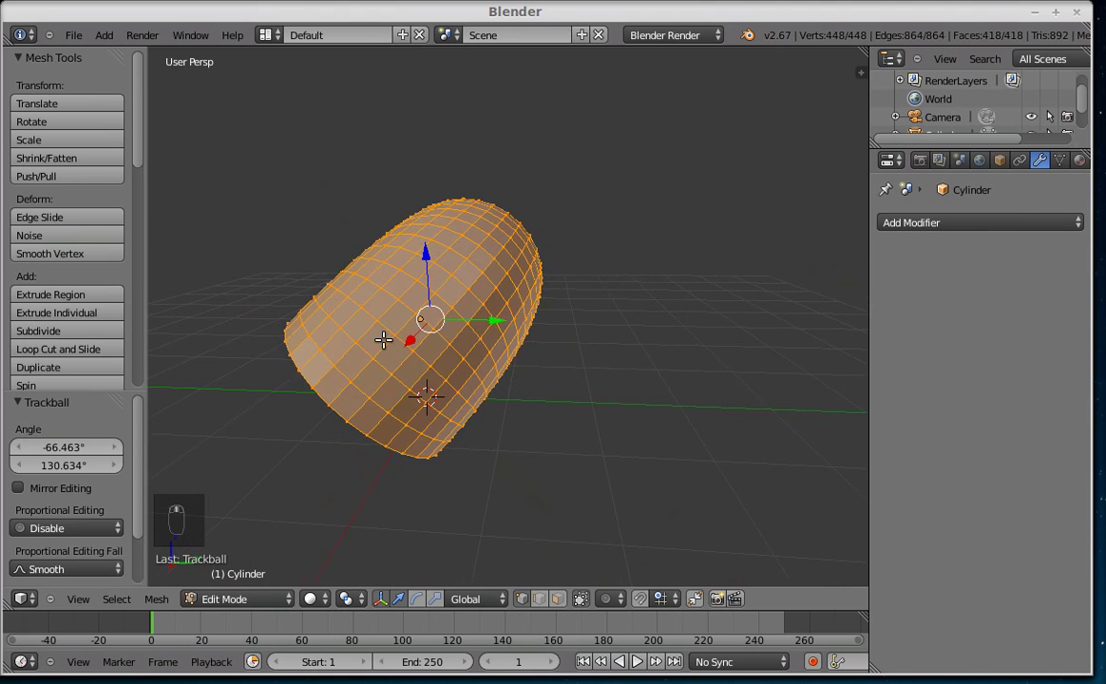
Step: Switch to vertex select mode and select a single vertex on the tube's surface
key("ctrl+Tab")
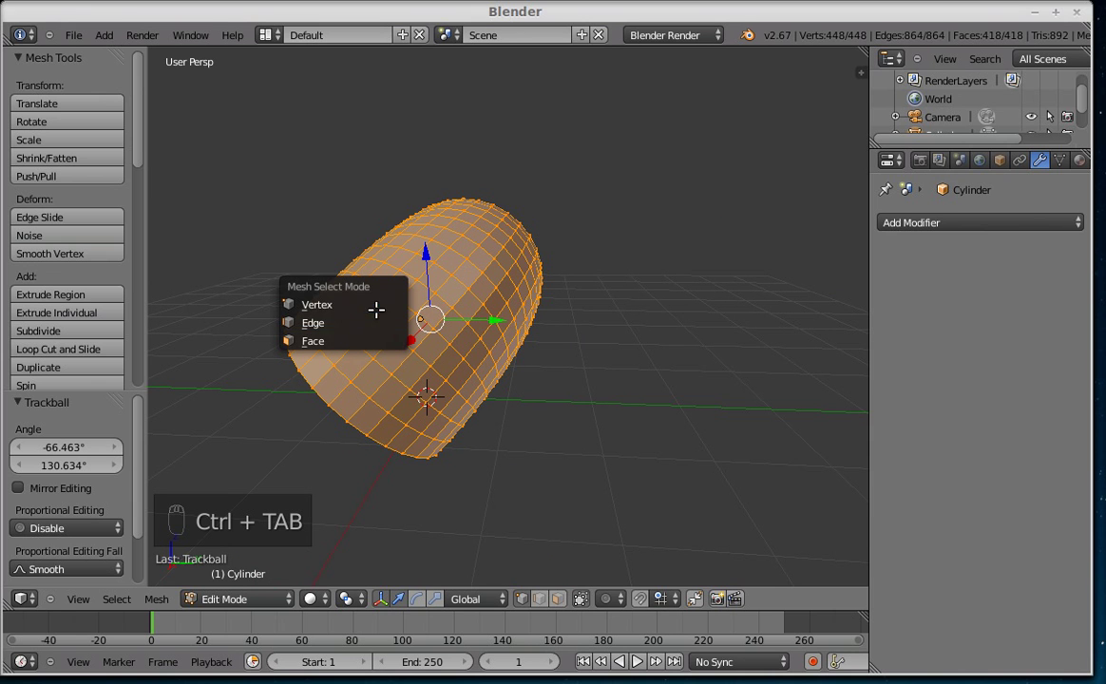
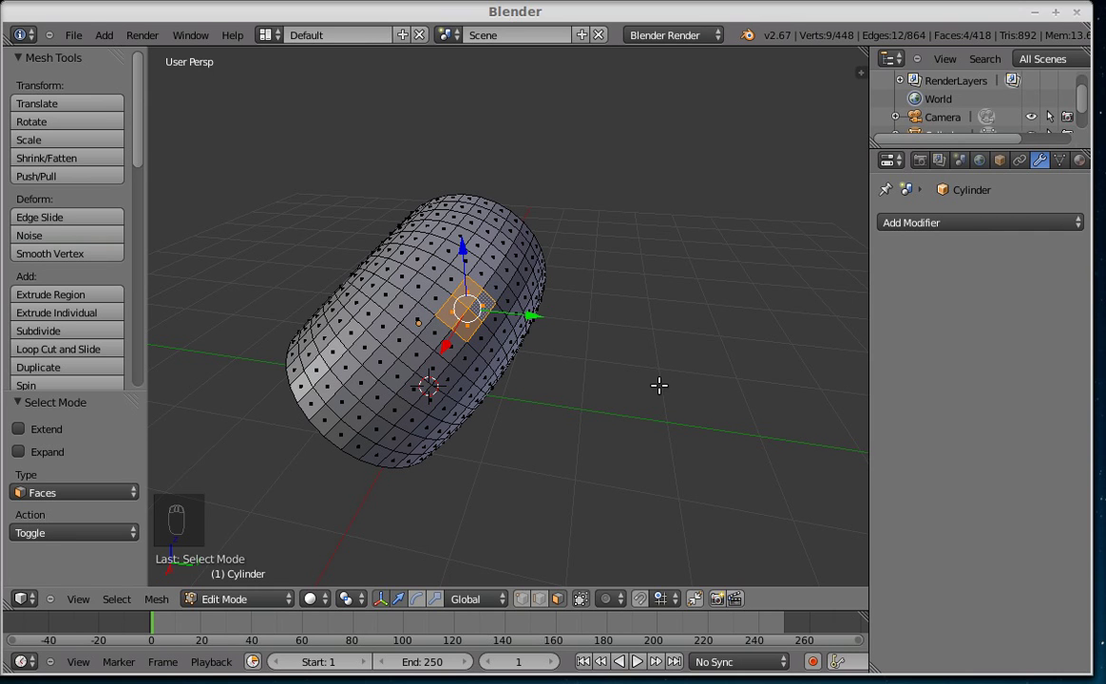
left_click_drag(492, 601, 495, 602)
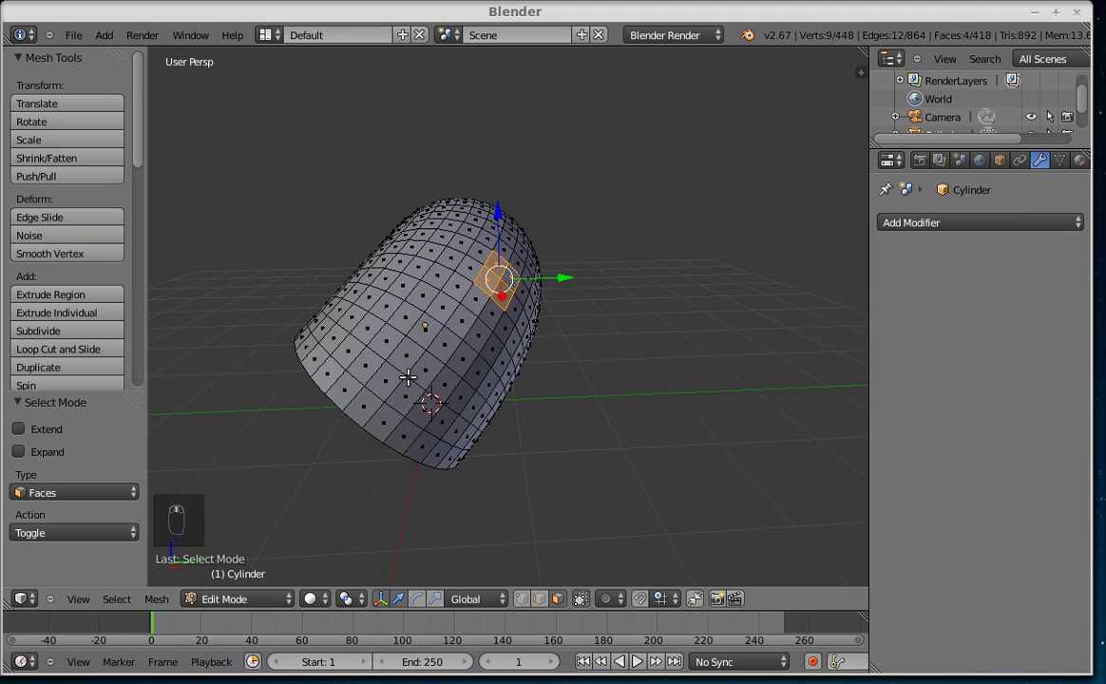
key("ctrl+Tab")
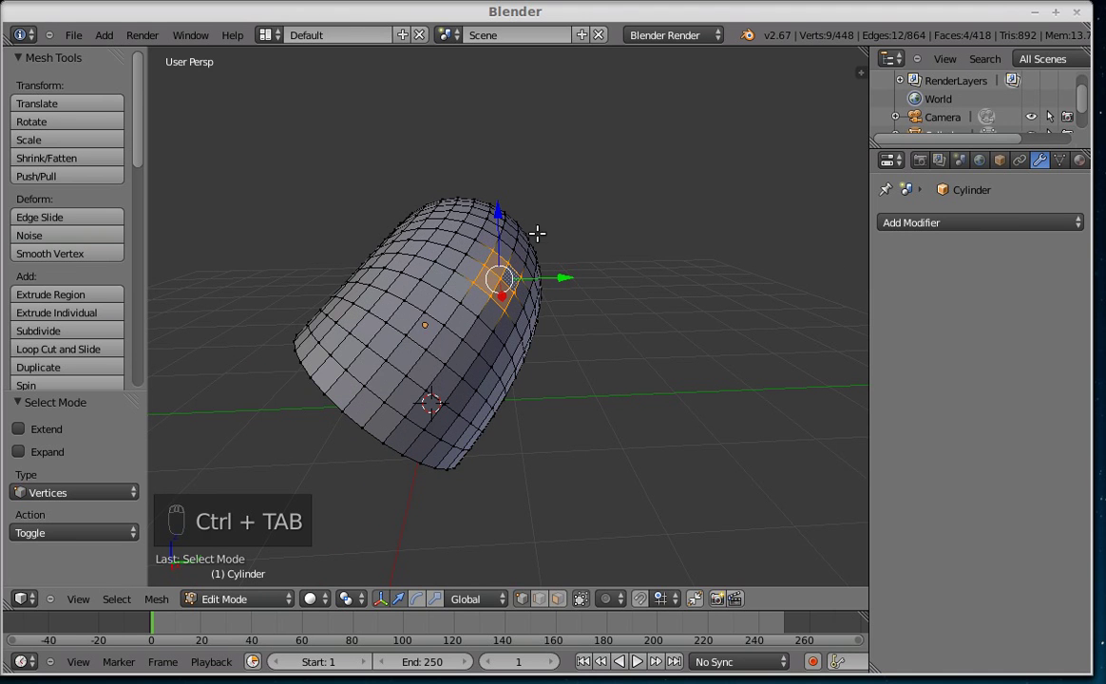
left_click(508, 274)
left_click_drag(492, 400, 678, 428)
Step: Create the custom transform orientation V1.001 from the selected vertex in the N sidebar
key("n")
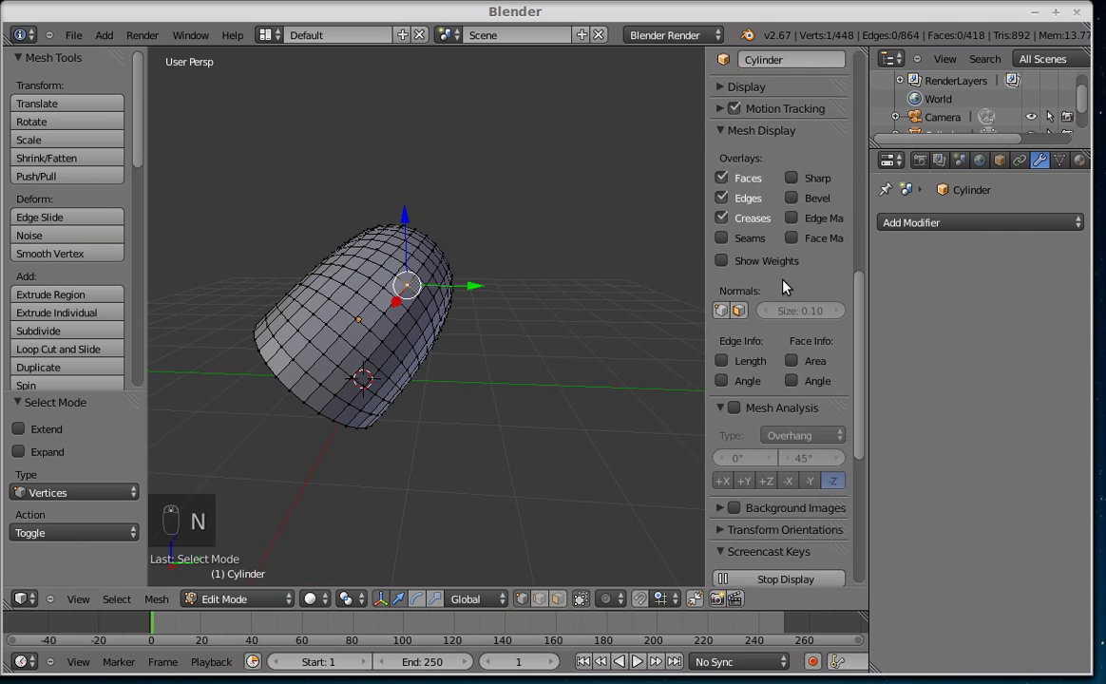
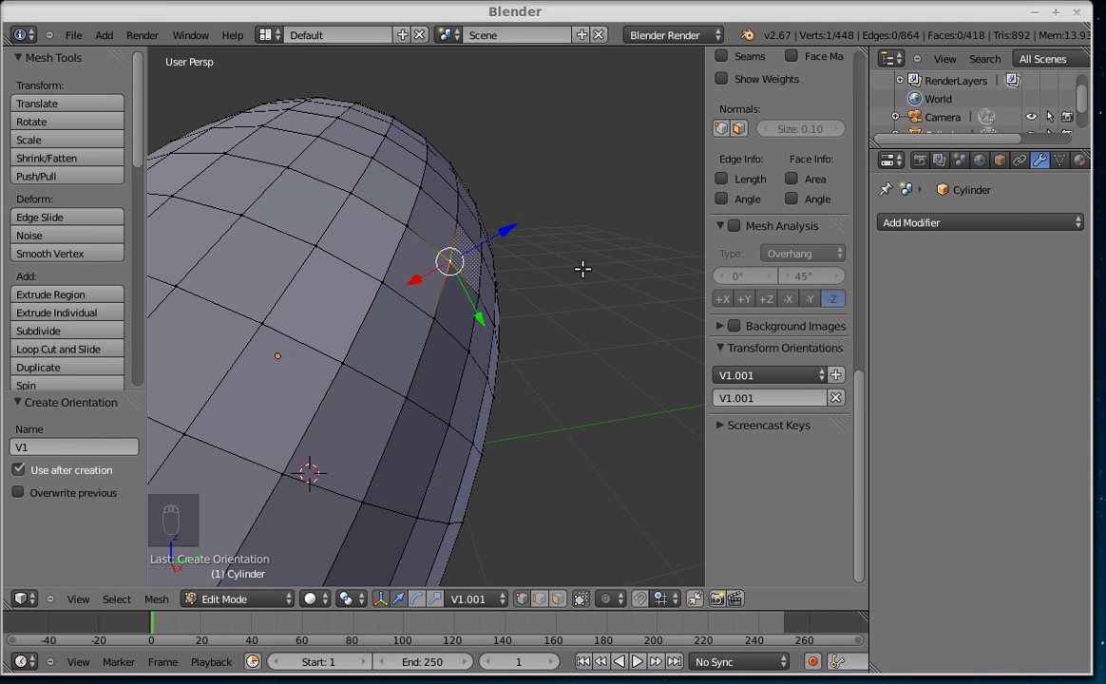
left_click_drag(448, 283, 443, 324)
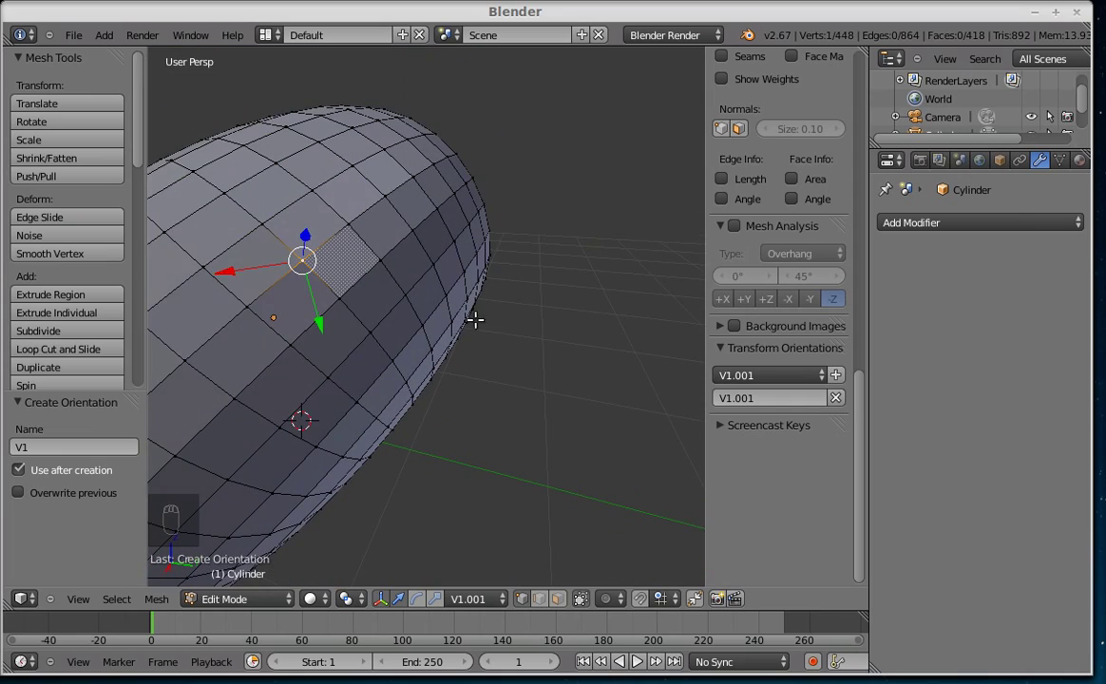
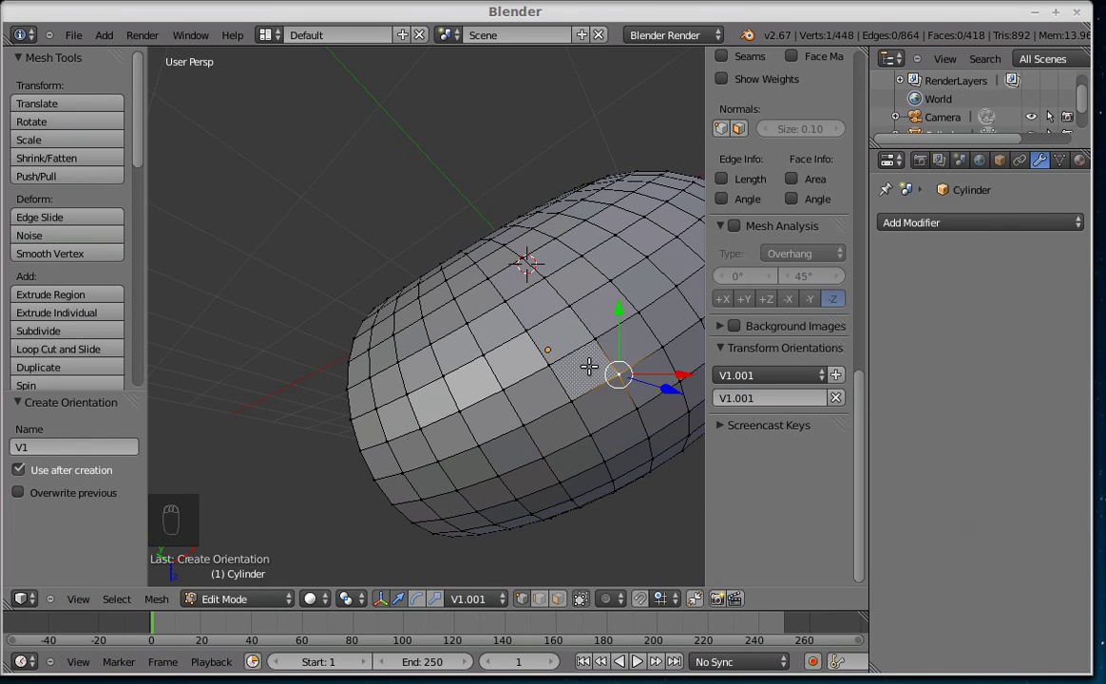
Step: Select a two-by-two face block viewed head-on and store its direction as orientation F1
key("ctrl+Tab")
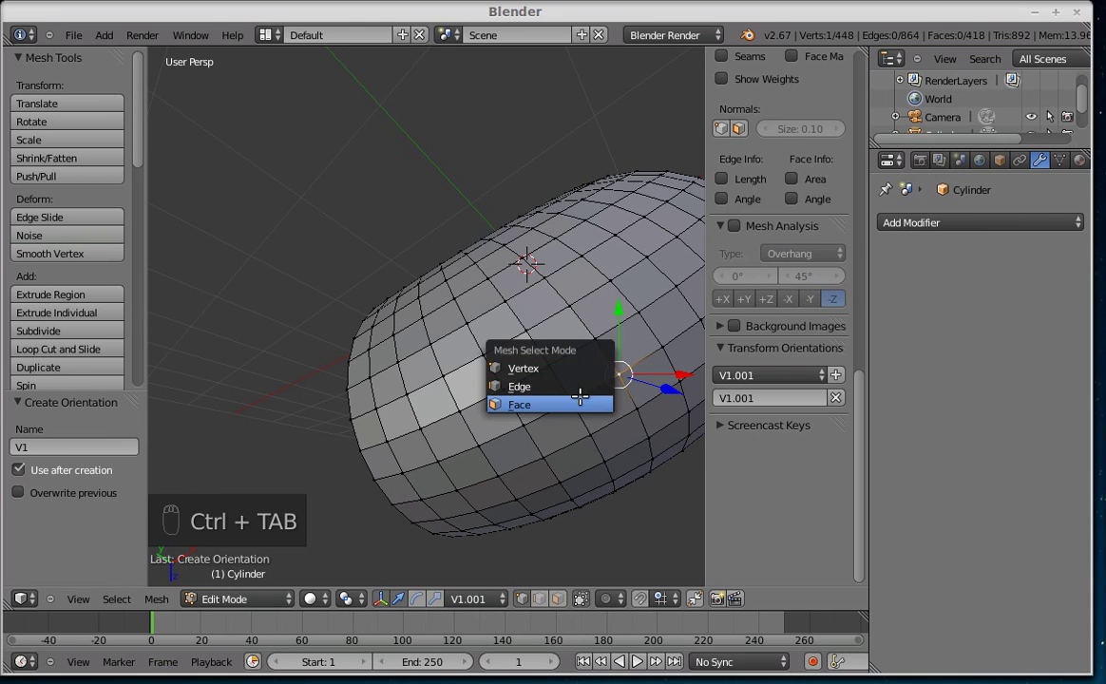
left_click_drag(589, 366, 589, 366)
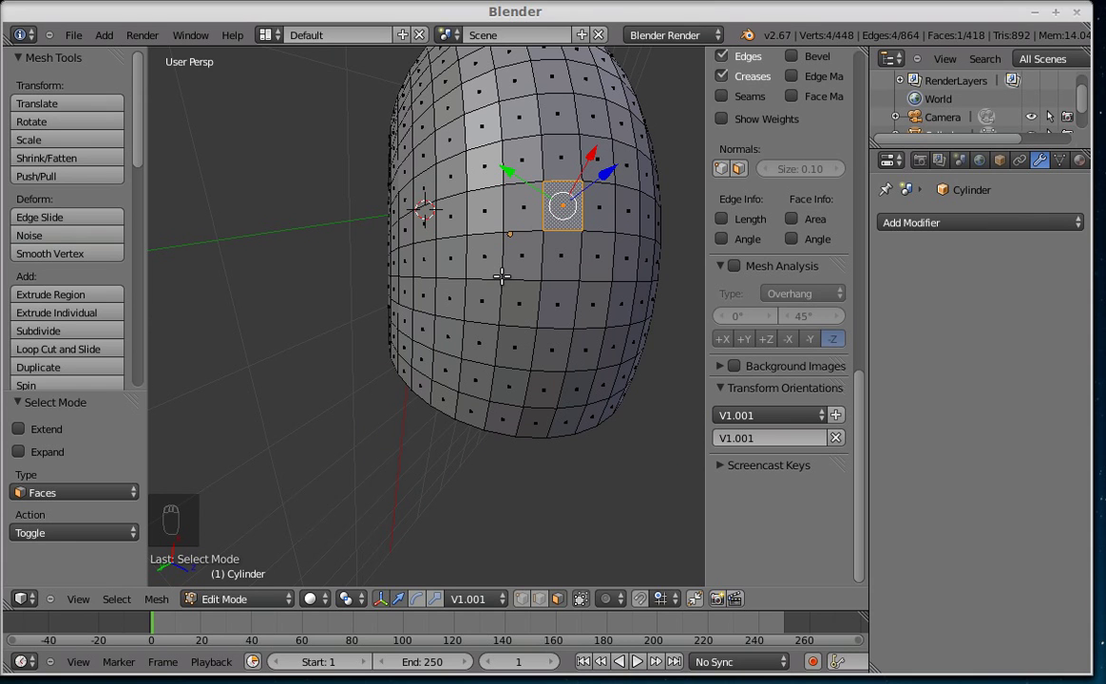
key("KP_5")
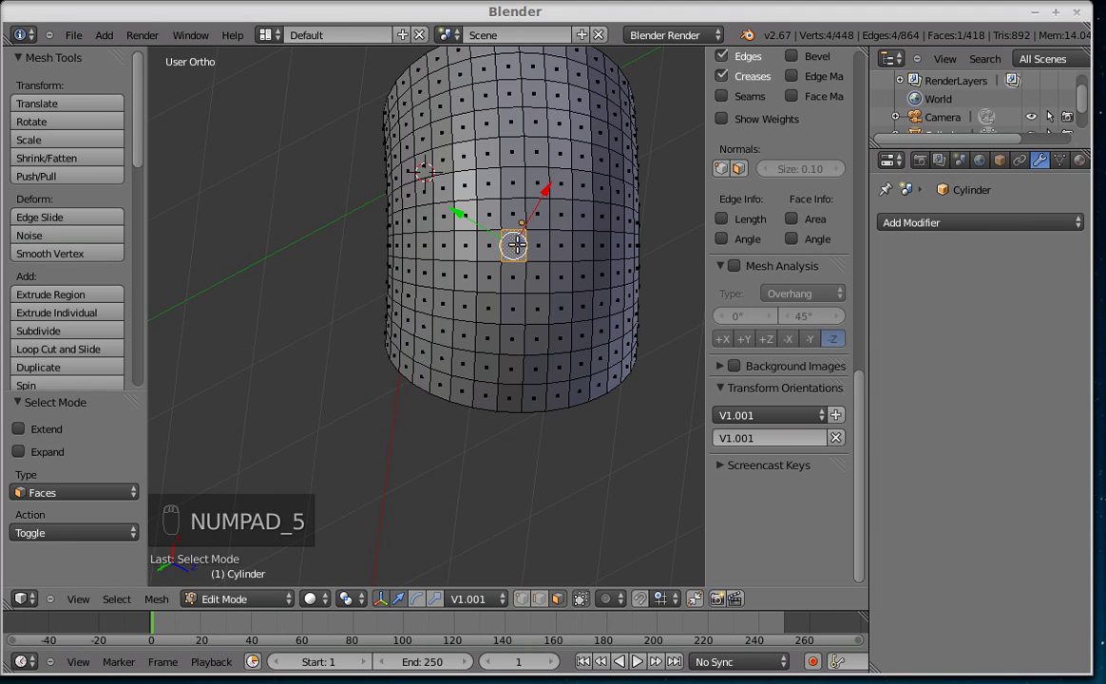
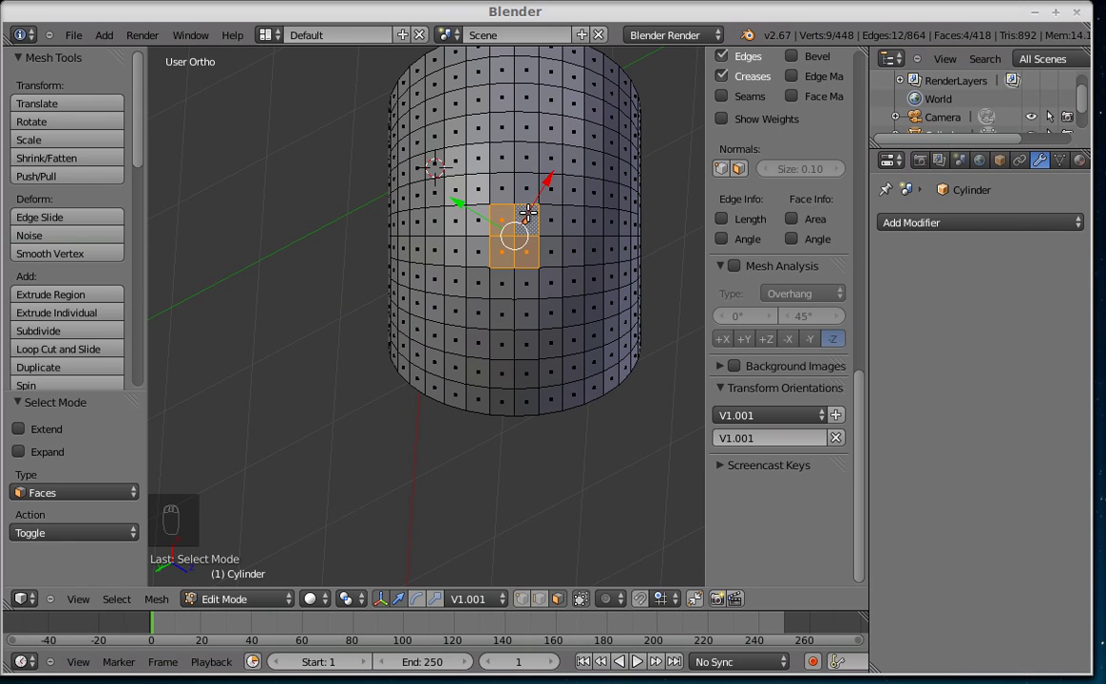
key("ctrl+Tab")
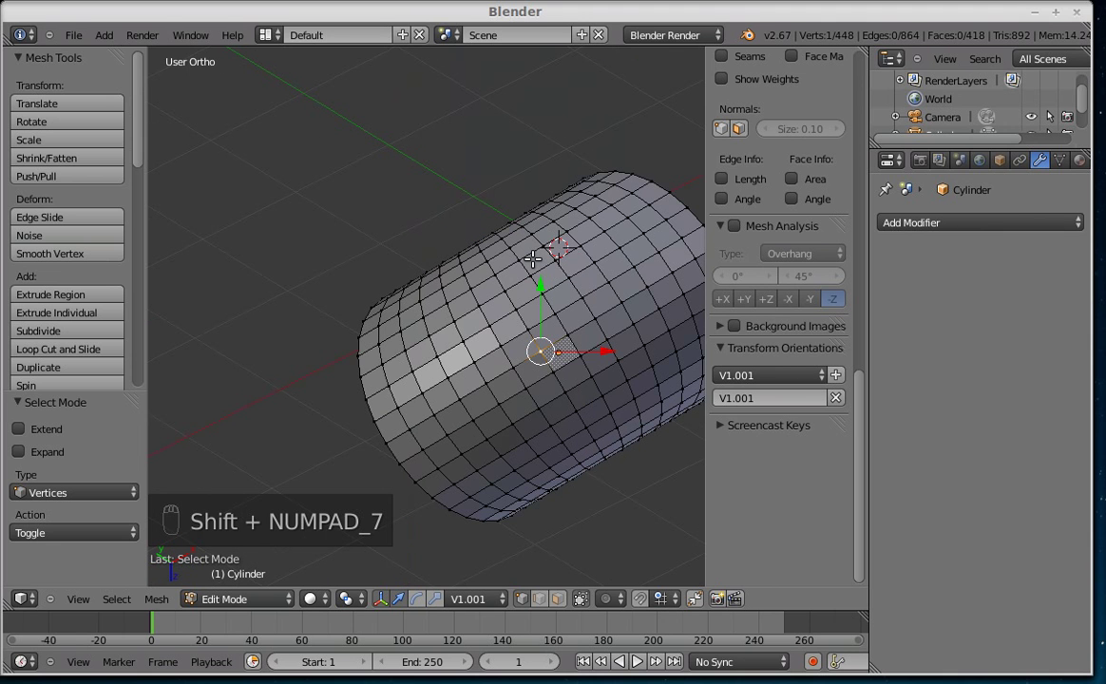
left_click_drag(599, 349, 475, 303)
key("ctrl+Tab")
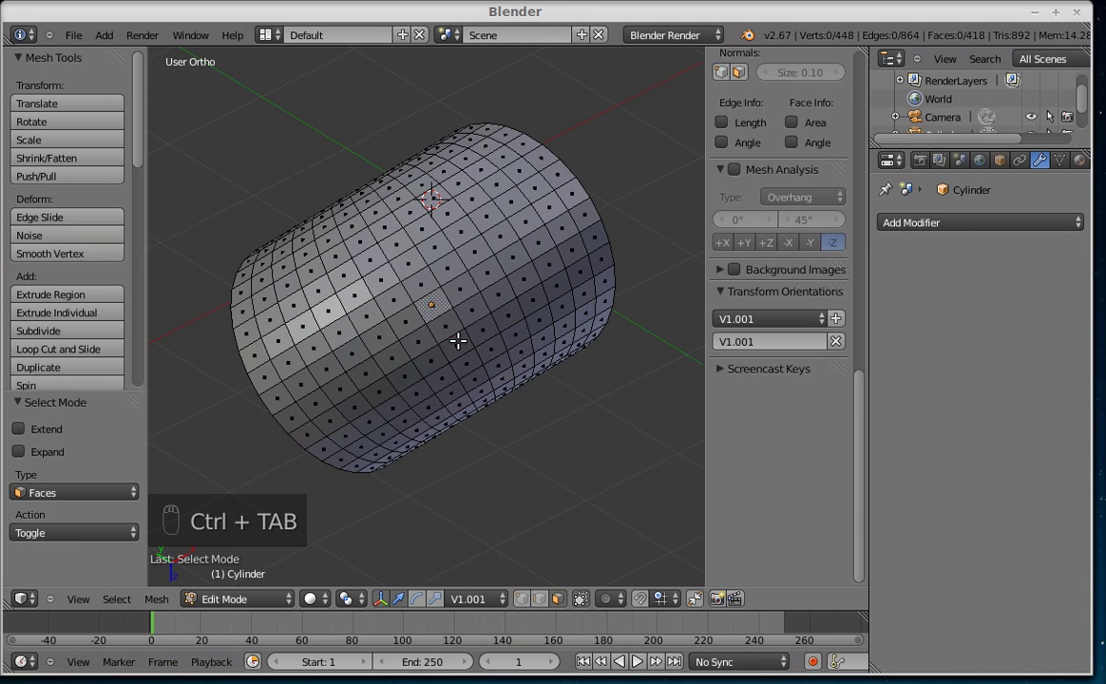
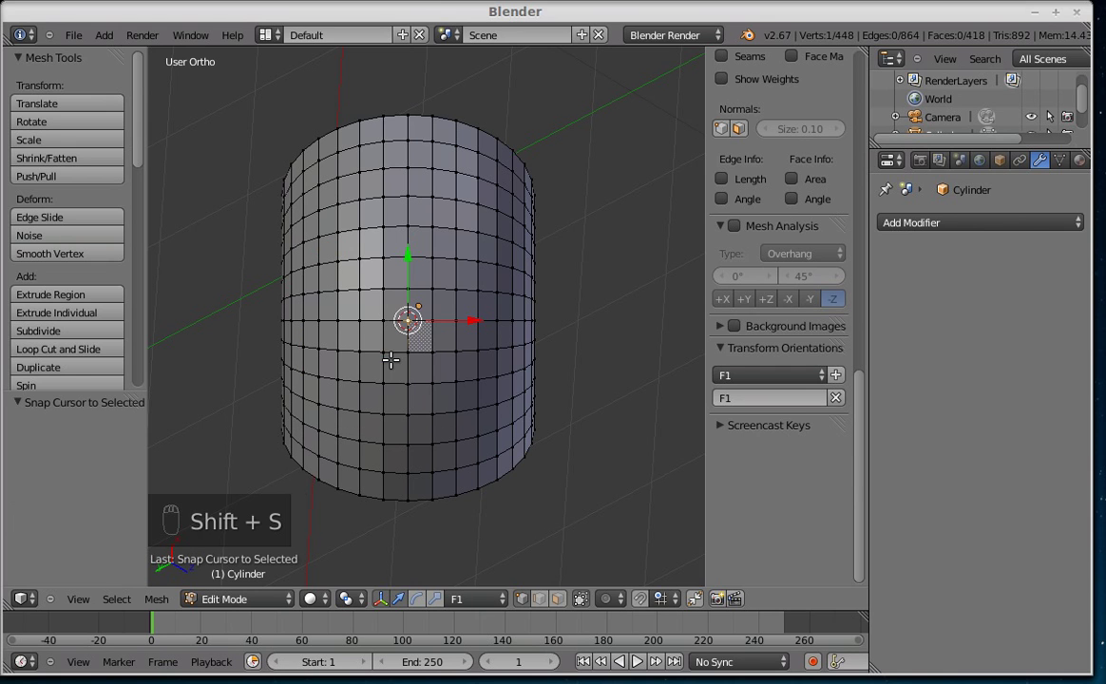
Step: Add an eight-vertex circle to the mesh and scale it down to 0.307
key("shift+a")
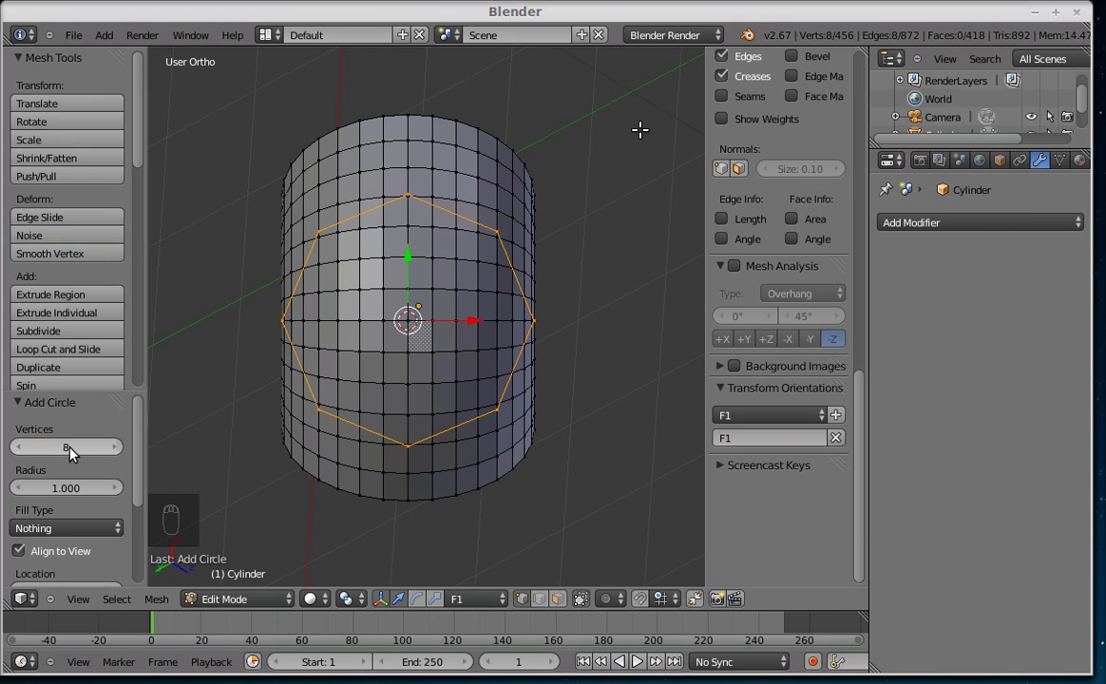
key("s")
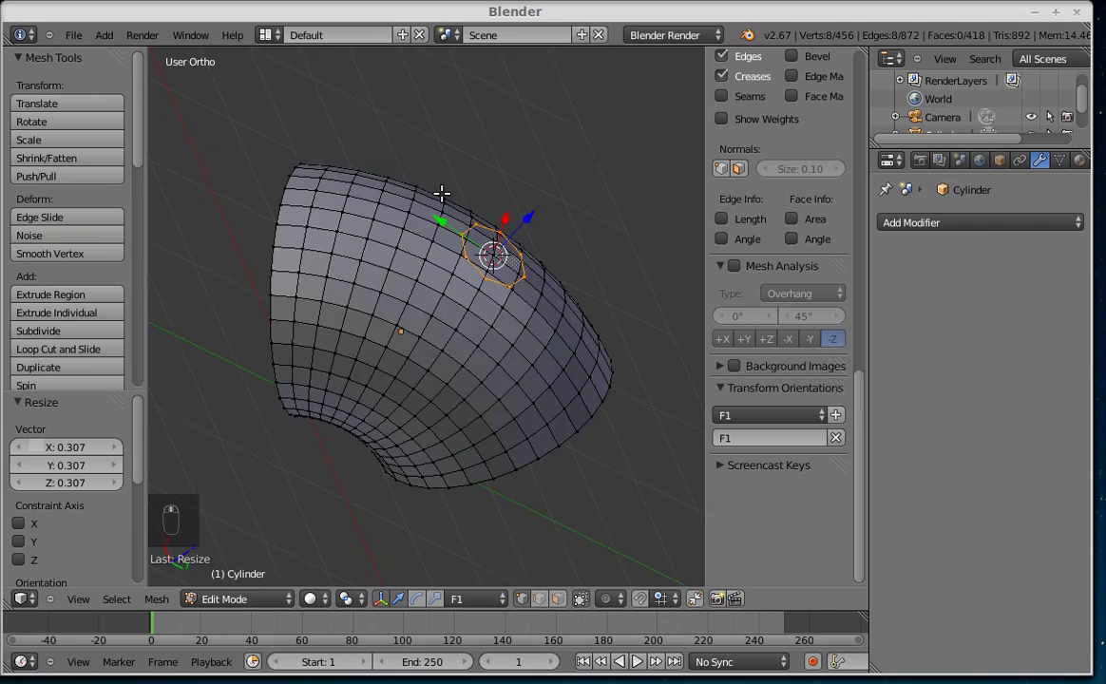
Step: Zoom in closely on the small eight-vertex circle on the tube's surface
key("KP_Decimal")
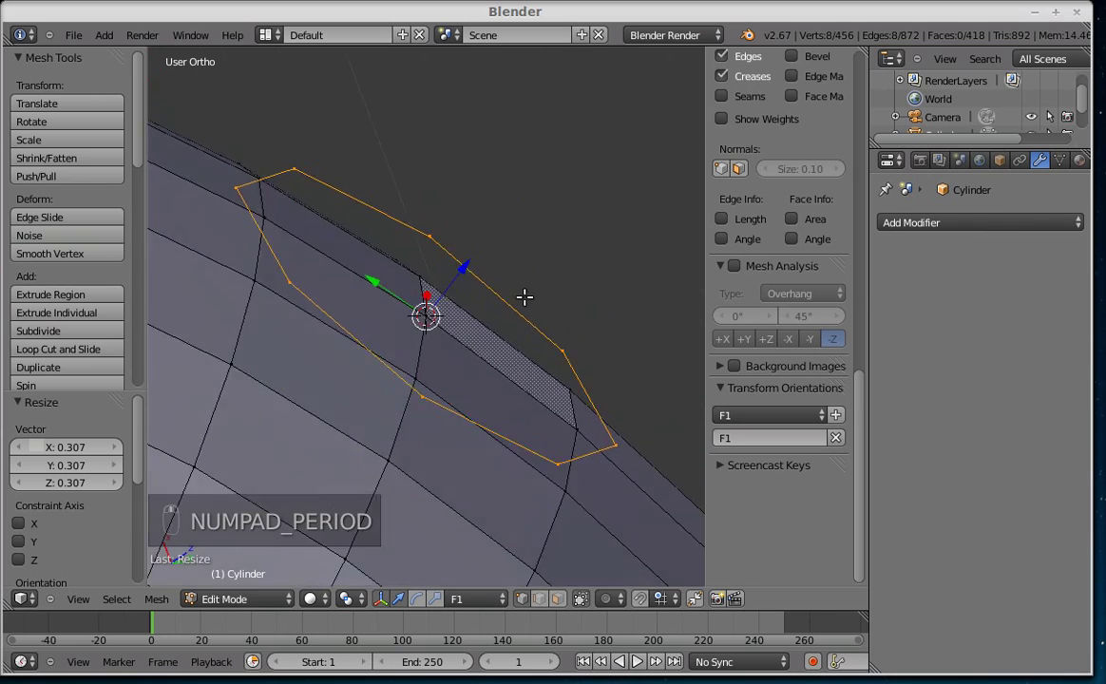
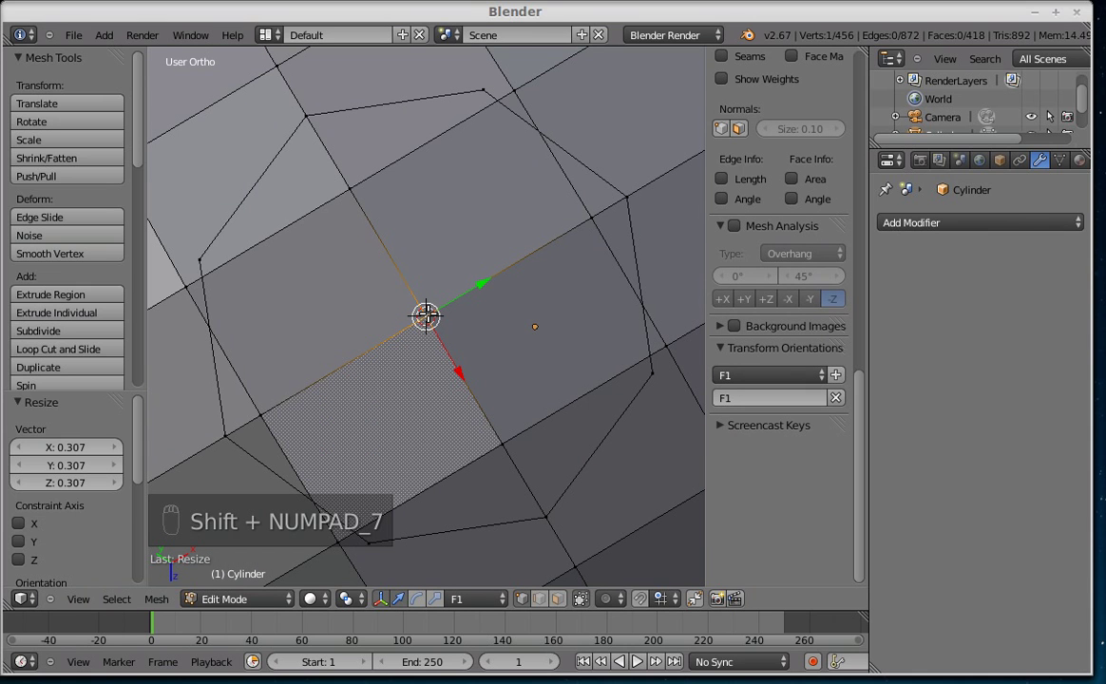
Step: Enable Face snapping with Closest target and project the ring onto the curved surface
key("a")
key("l")
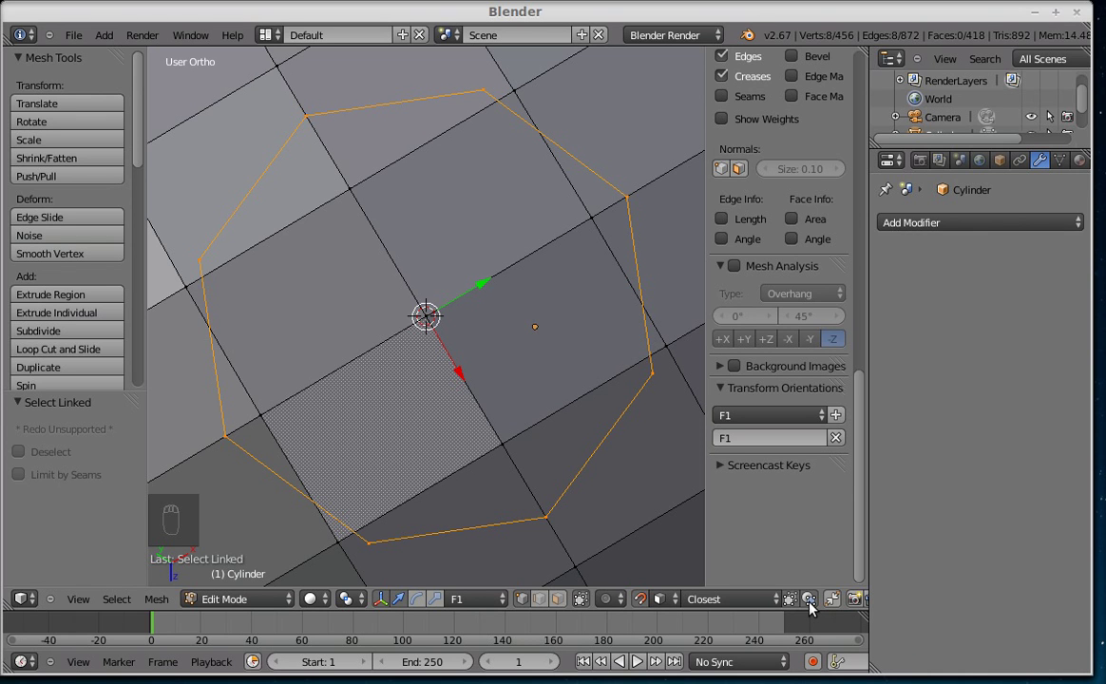
key("g")
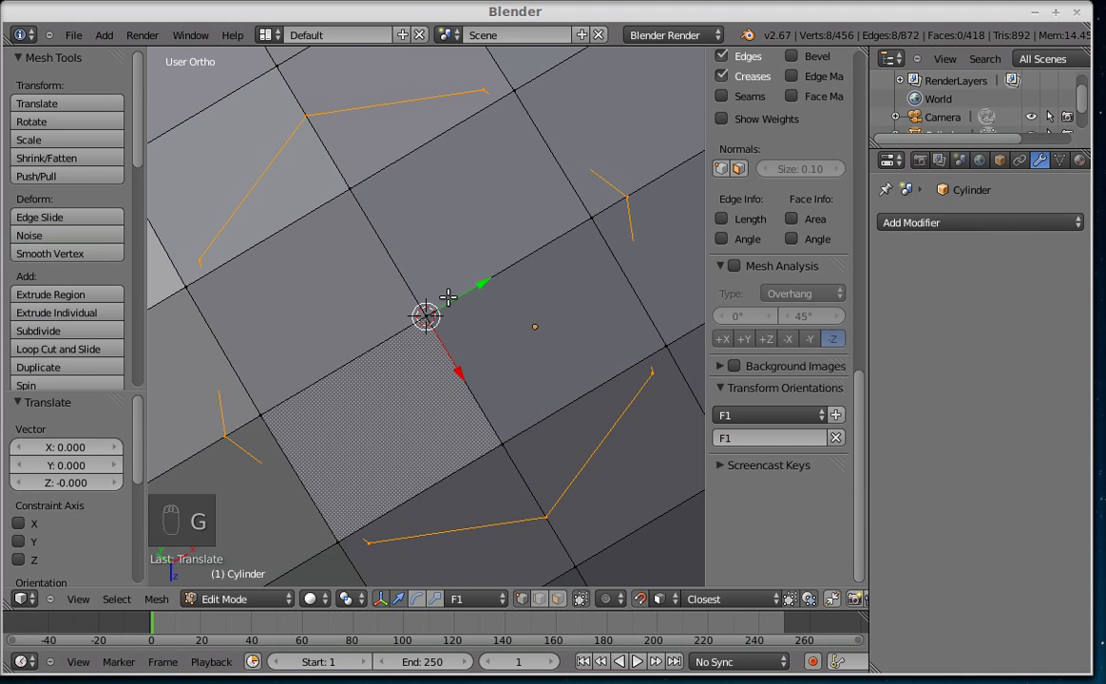
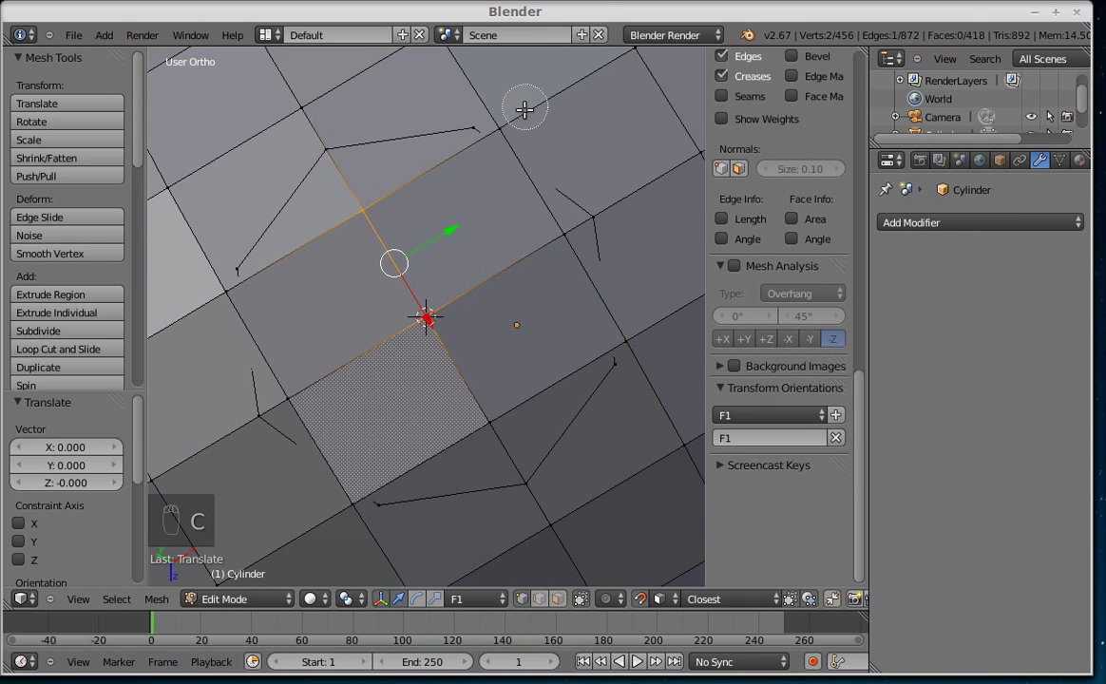
Step: Delete the four faces beneath the ring, opening a hole, and switch to edge select
key("c")
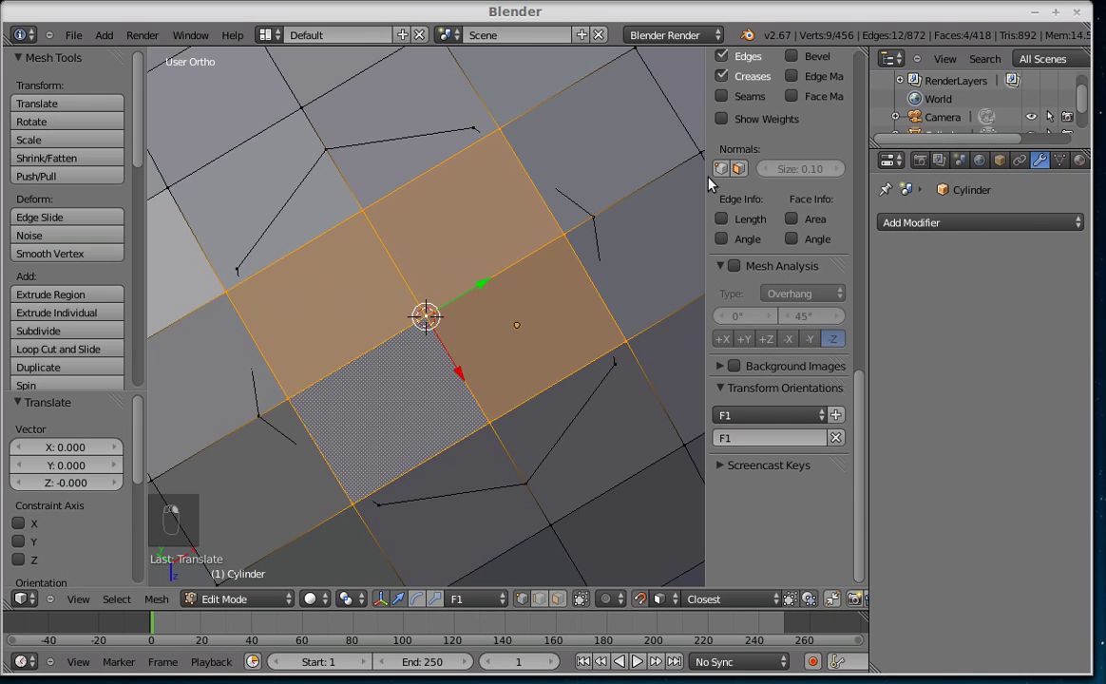
key("x")
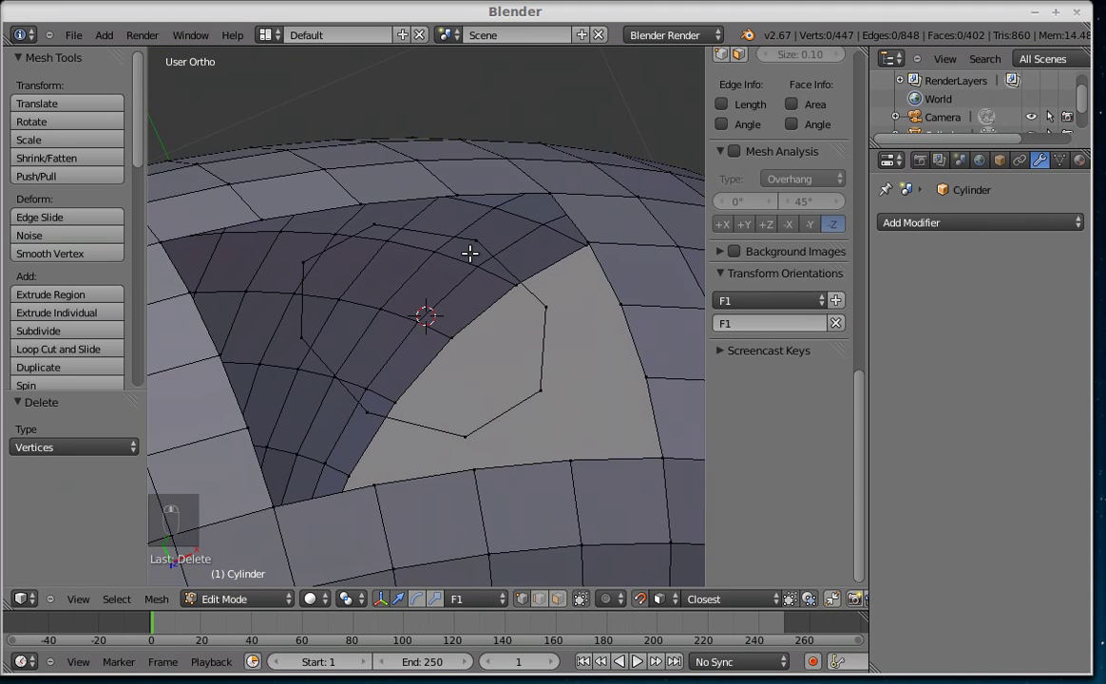
key("ctrl+Tab")
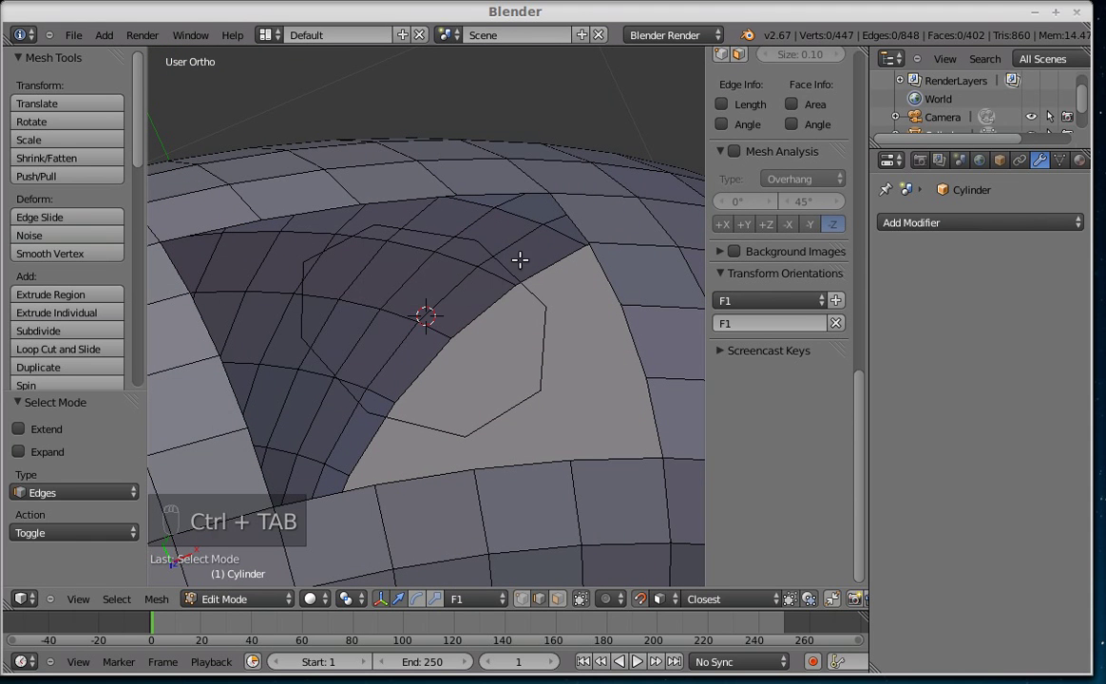
Step: Fill faces across the gap between the eight-vertex ring and the hole border
left_click_drag(508, 269, 559, 317)
key("f")
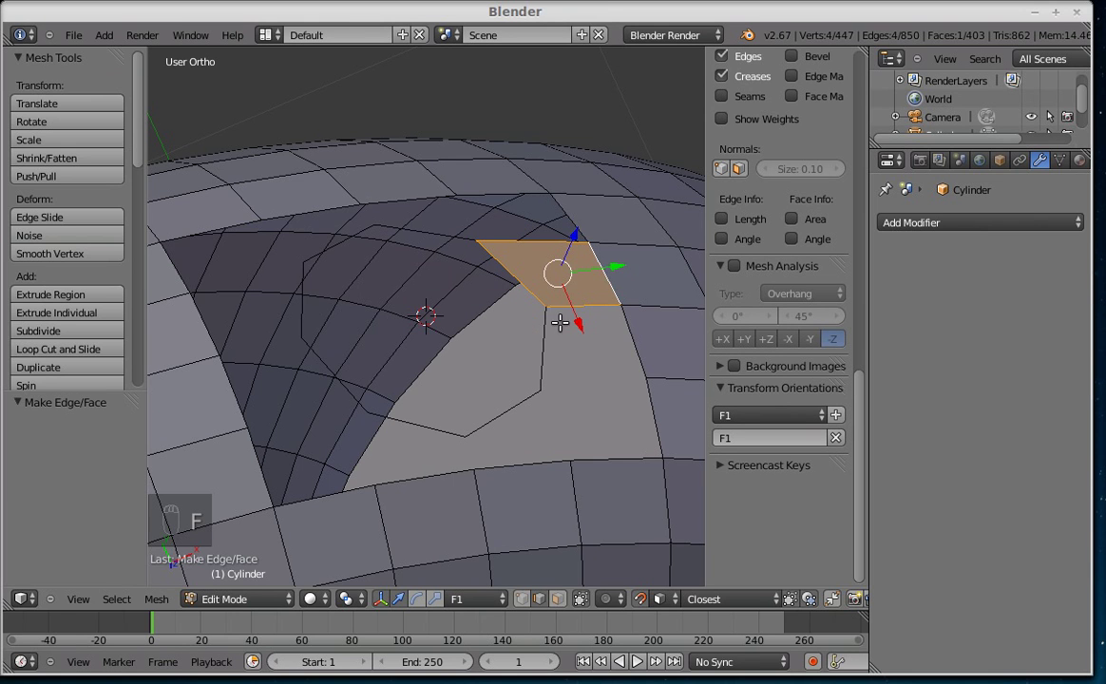
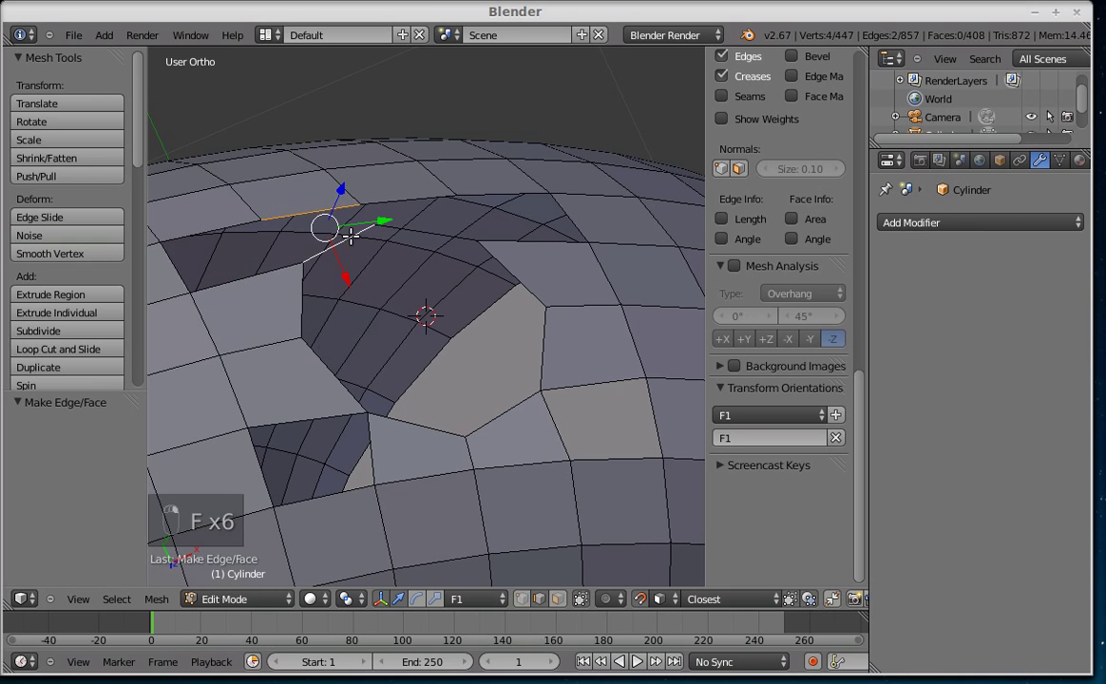
key("f")
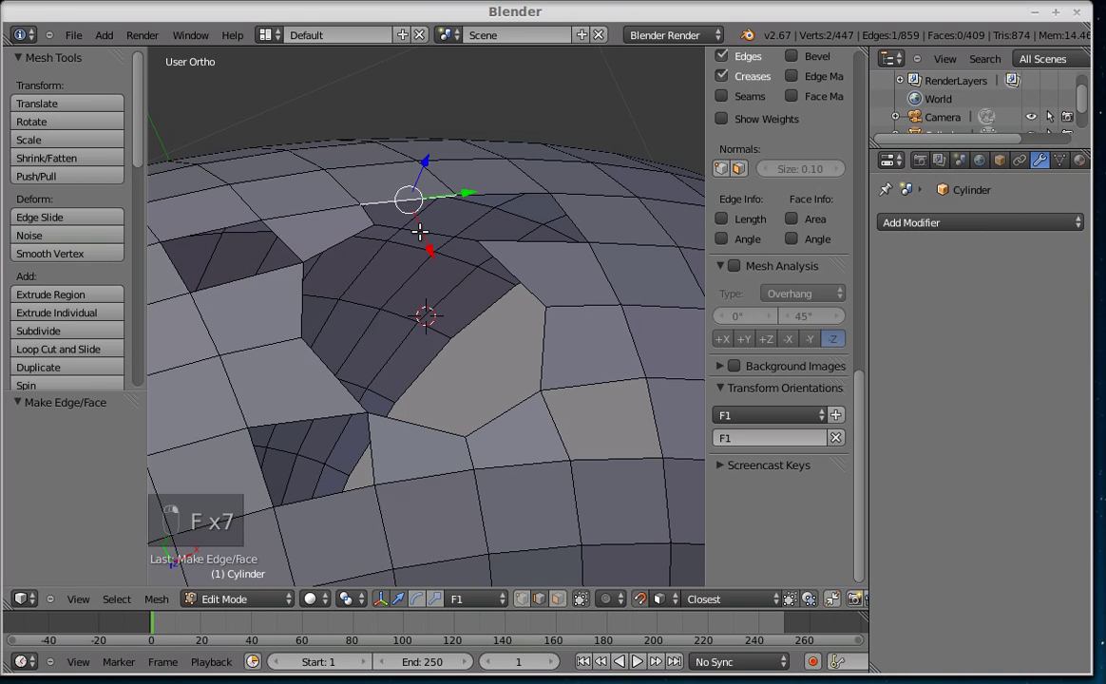
key("f")
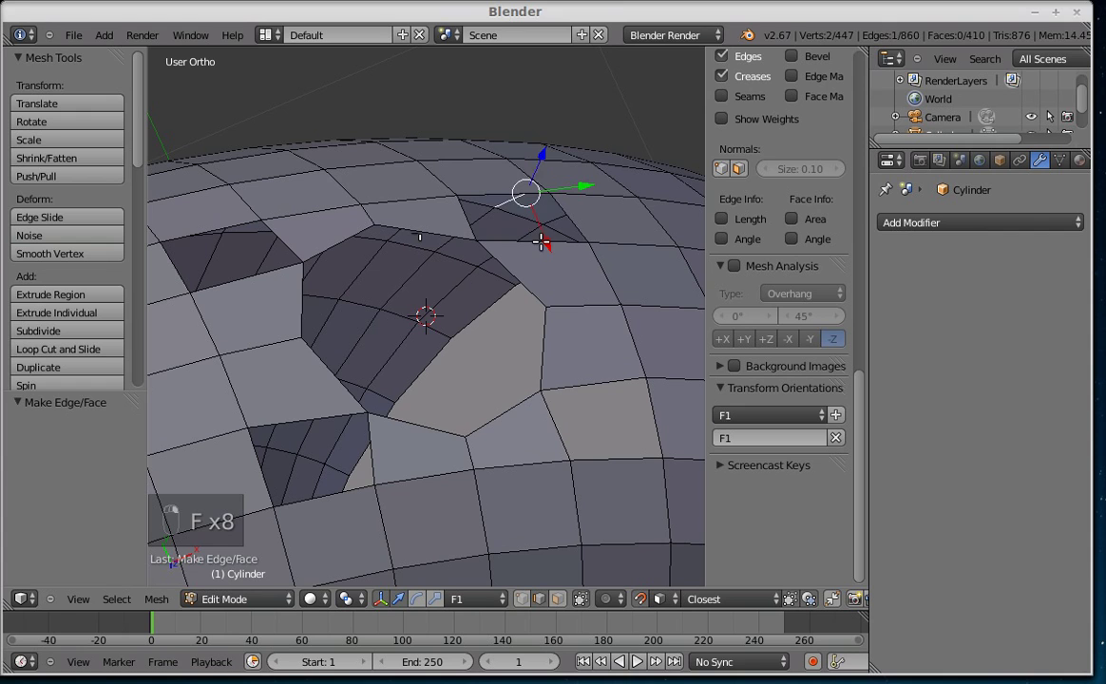
key("f")
Step: Undo two misplaced fills and close a remaining opening around the ring with a face
key("ctrl+z")
key("ctrl+z")
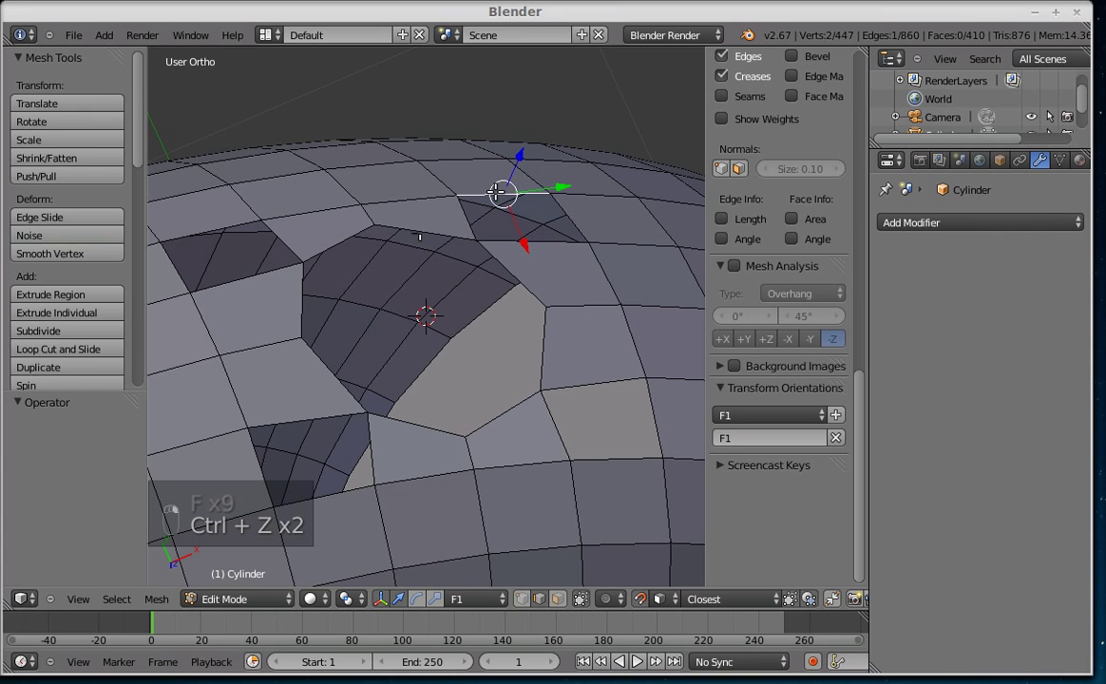
key("f")
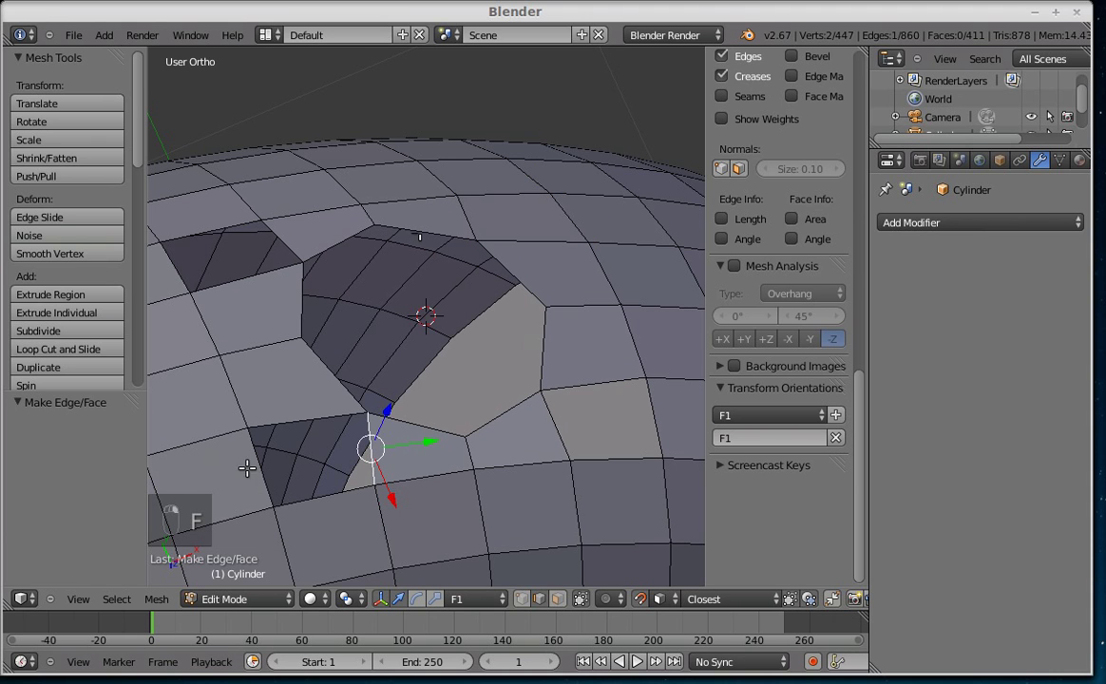
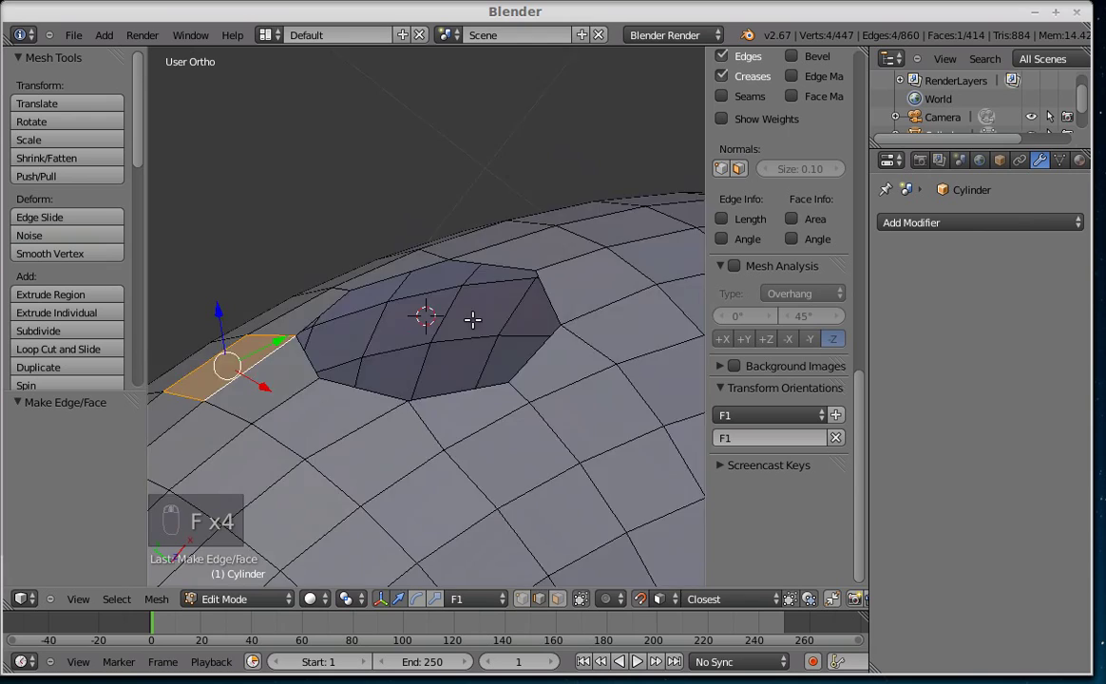
Step: Inspect the filled area, then select the whole eight-sided ring and frame it
middle_click(483, 273)
middle_click(488, 253)
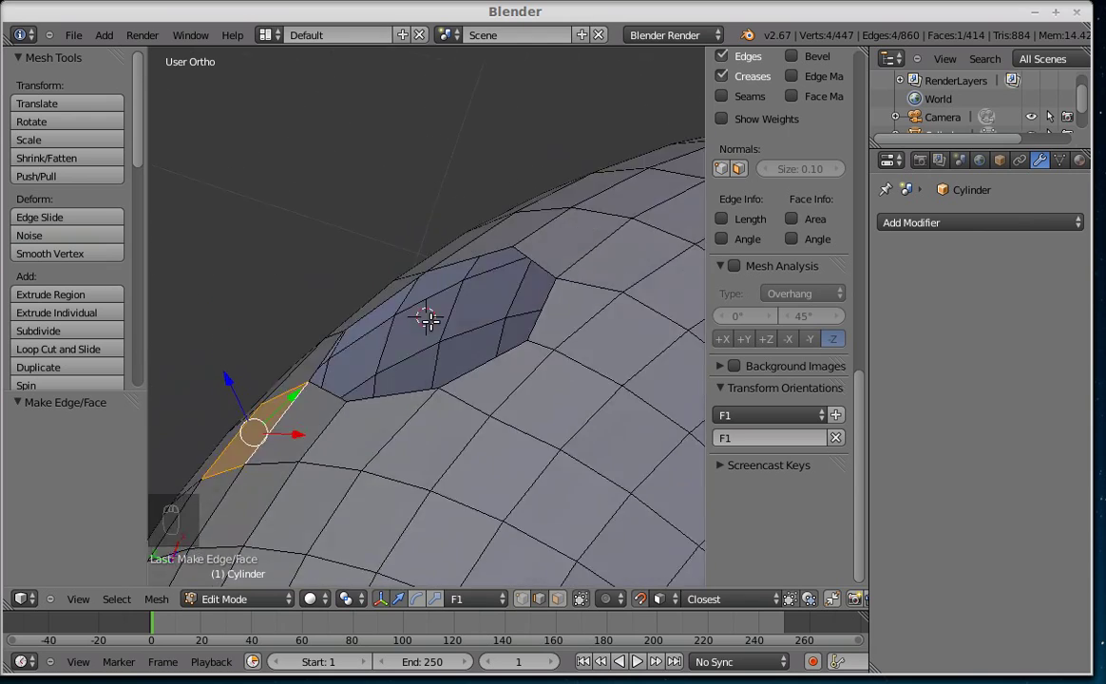
middle_click(602, 465)
key("a")
key("a")
key("KP_Decimal")
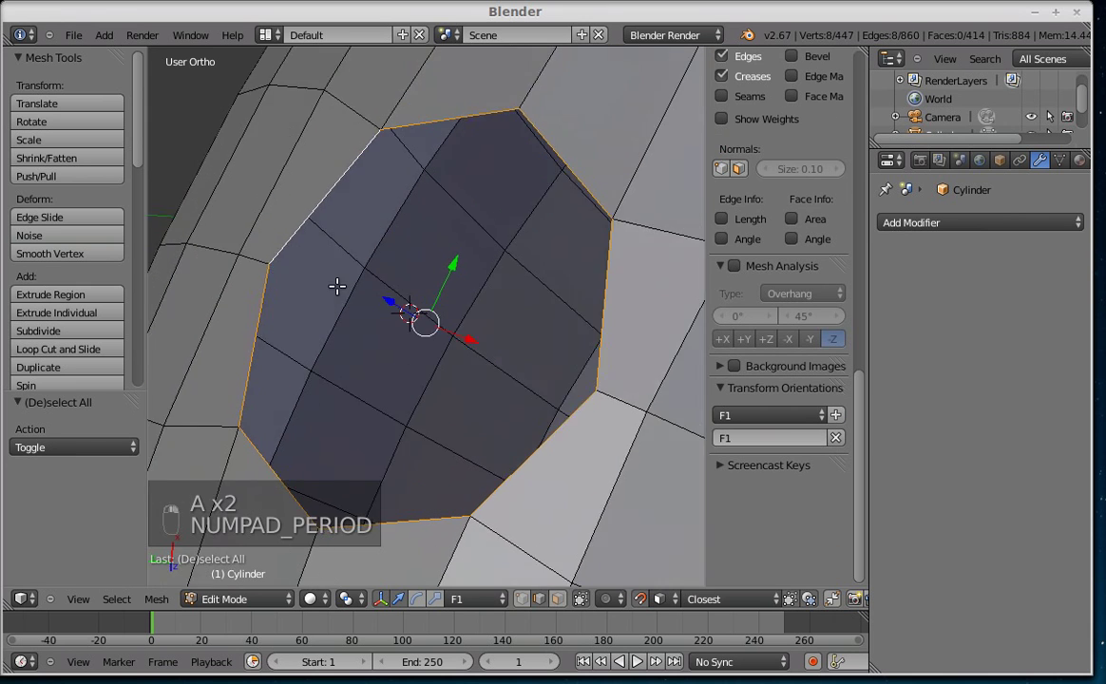
Step: Orbit and zoom out for a side view of the ring above the cylinder top
middle_click(410, 226)
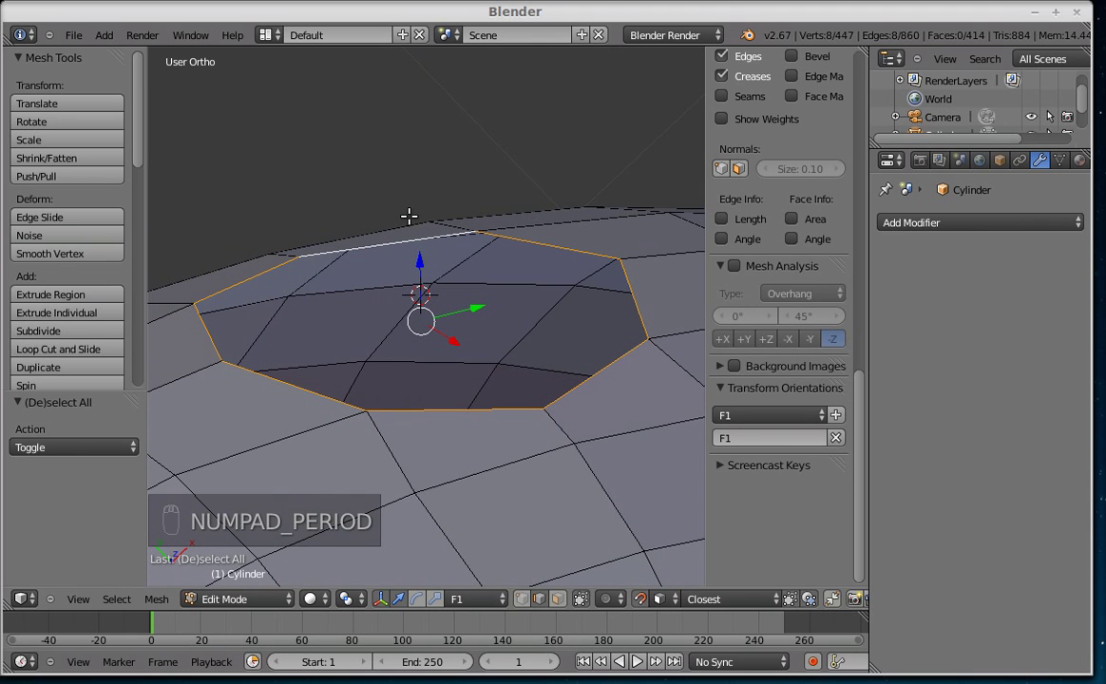
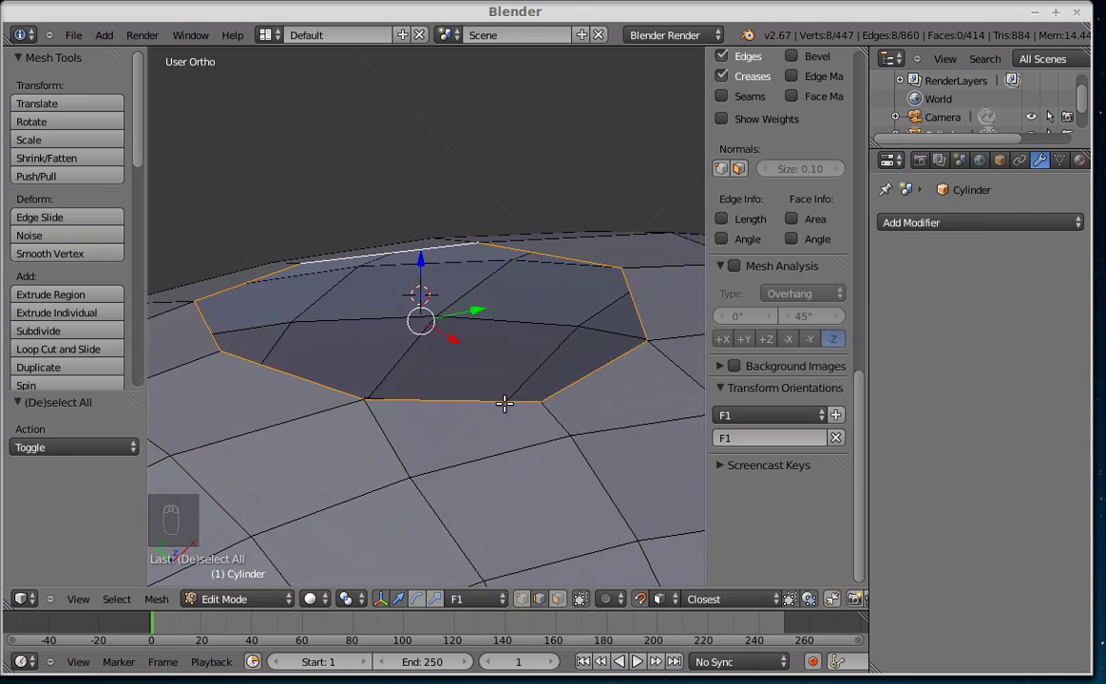
left_click_drag(417, 339, 640, 377)
middle_click(303, 408)
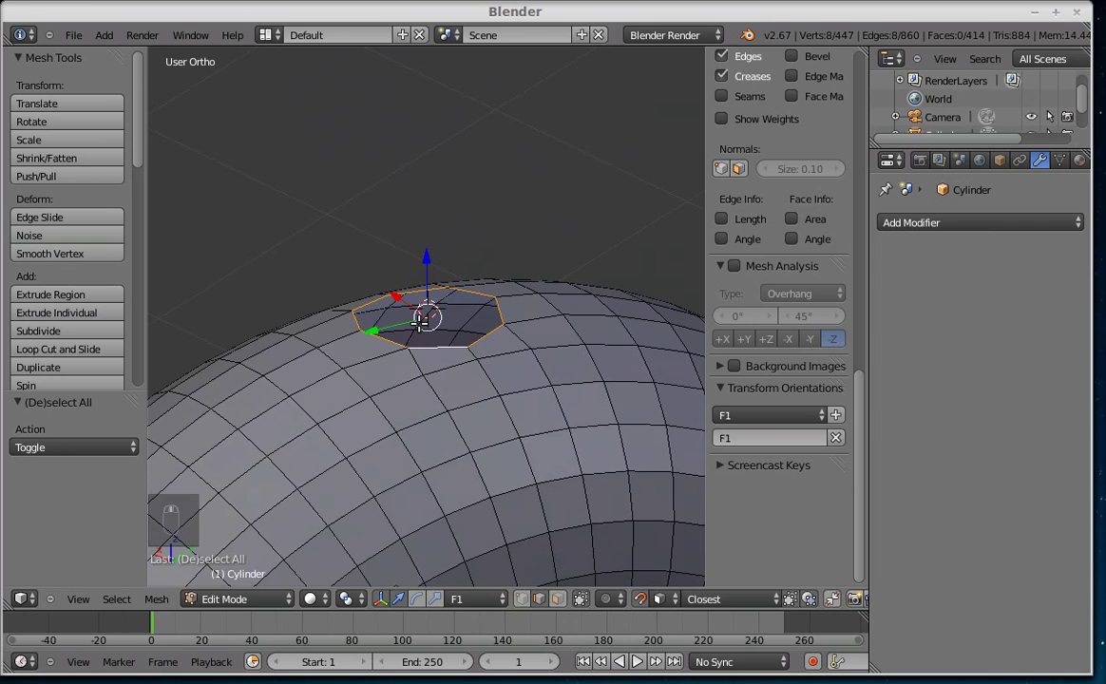
Step: Extrude the ring upward into a tube, scale its top flat along Z and cap it with a face
key("e")
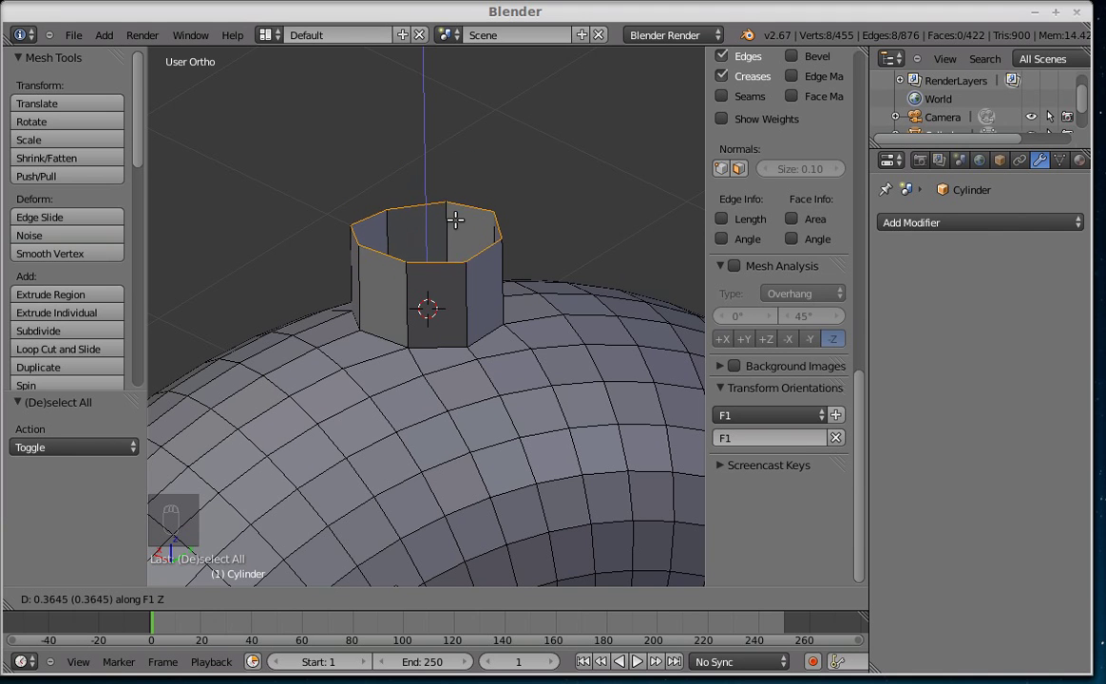
middle_click(528, 303)
key("s")
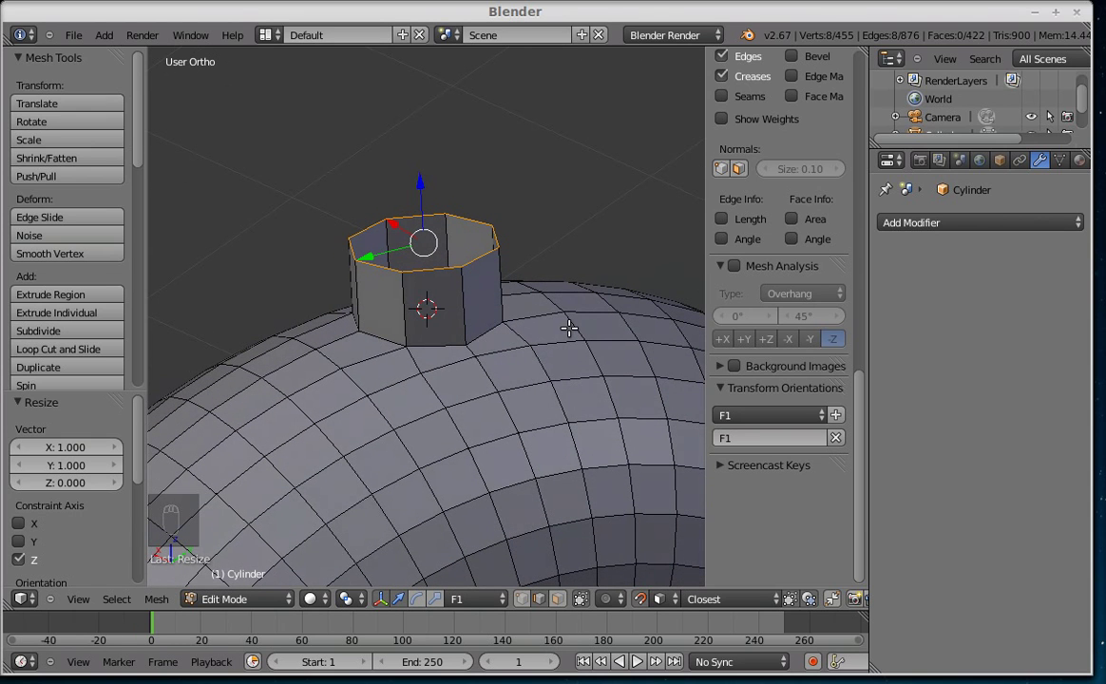
key("f")
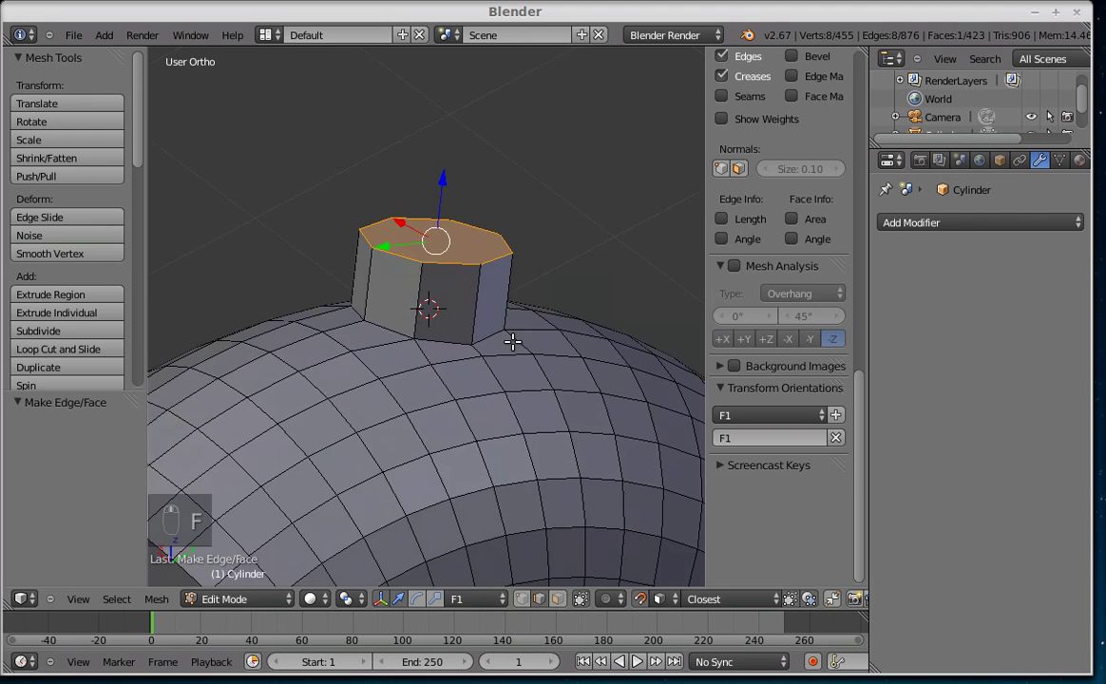
Step: Add a level-2 Subdivision Surface modifier to the object and return to face editing
key("Tab")
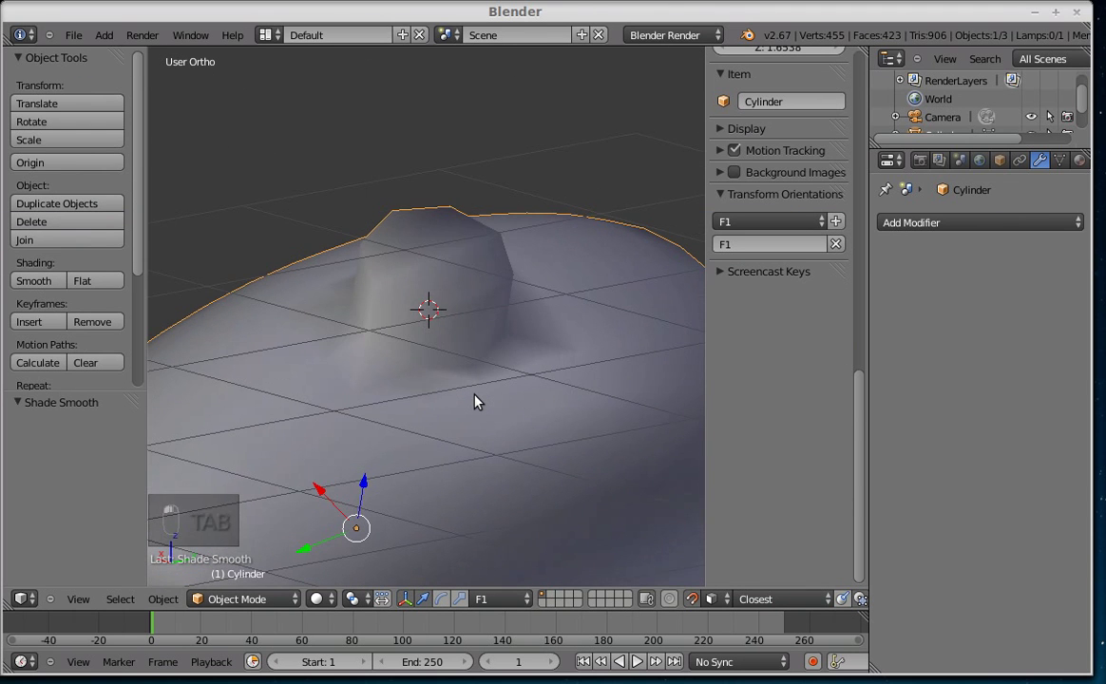
key("ctrl+2")
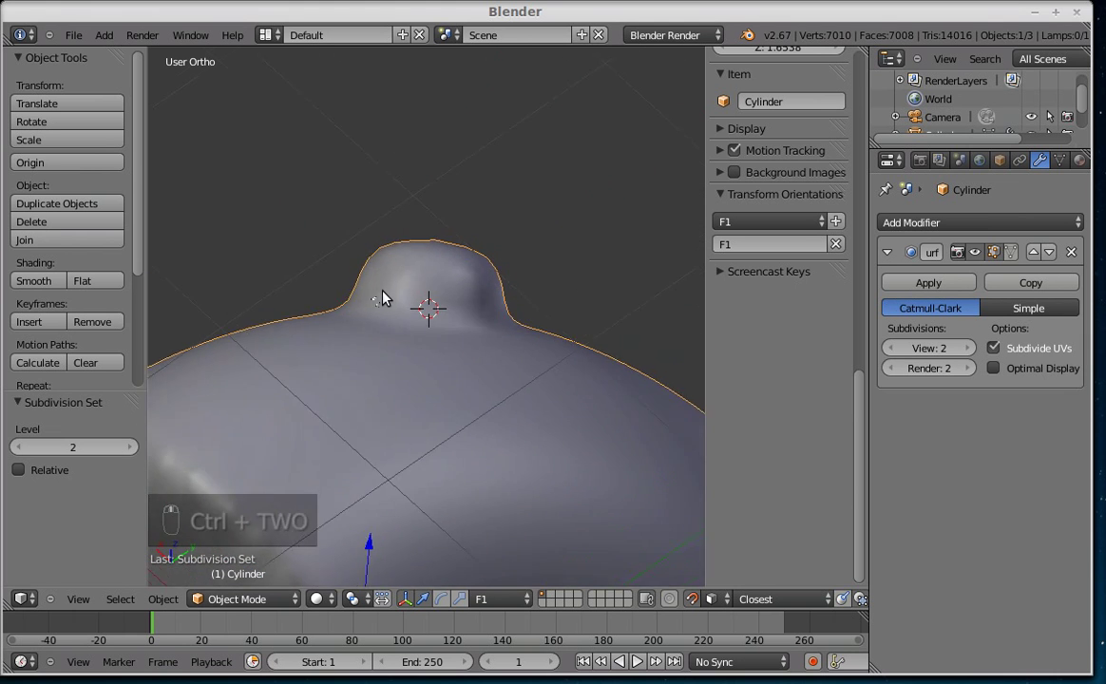
key("Tab")
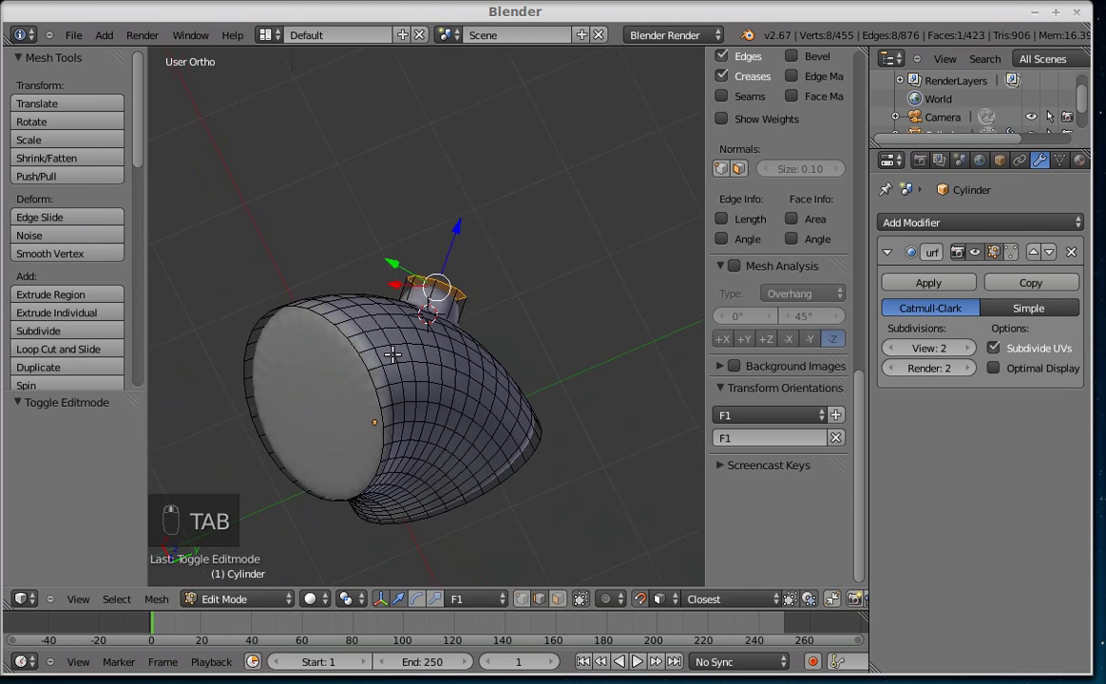
key("ctrl+Tab")
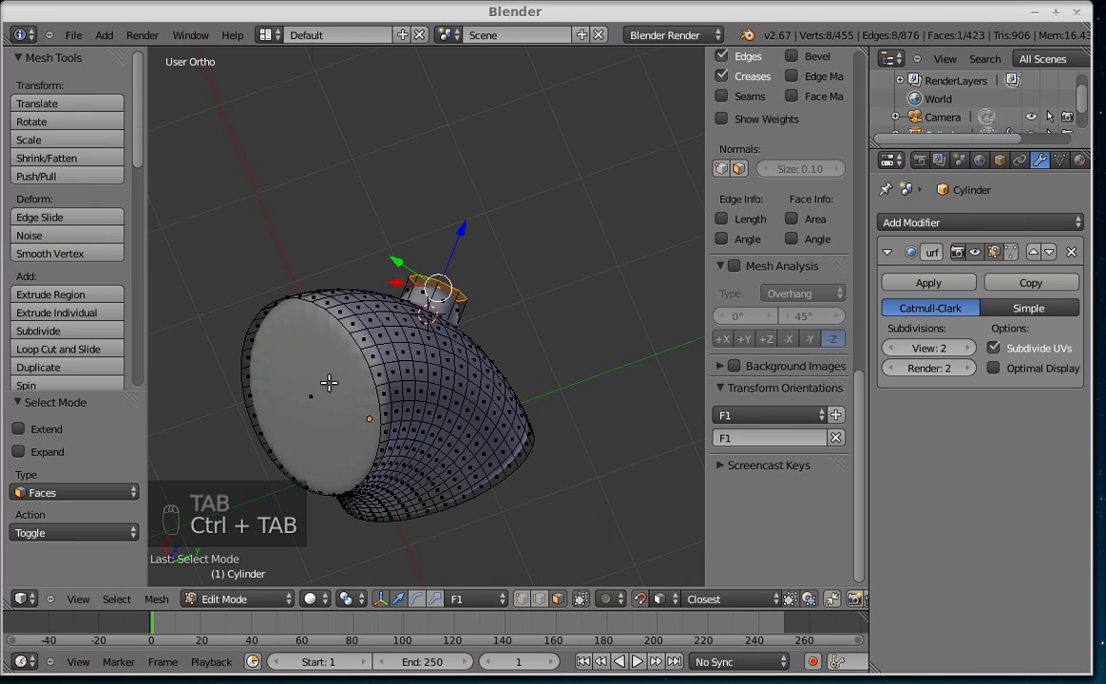
Step: Inset the cylinder's end cap faces and turn toward the open end
key("i")
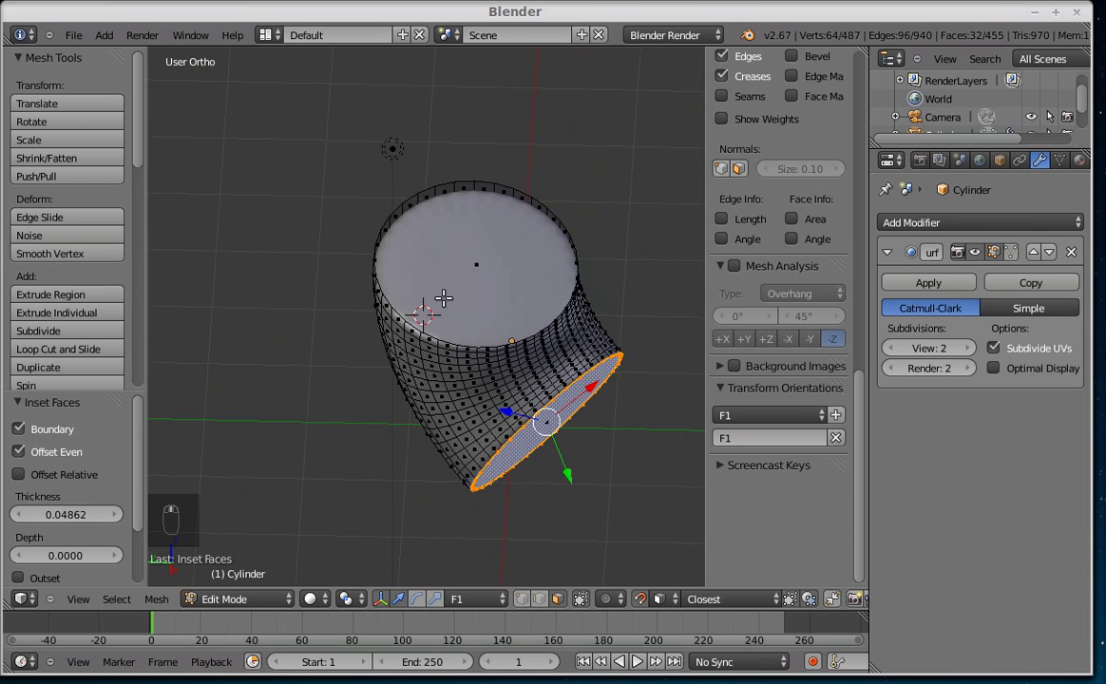
key("F3")
key("Return")
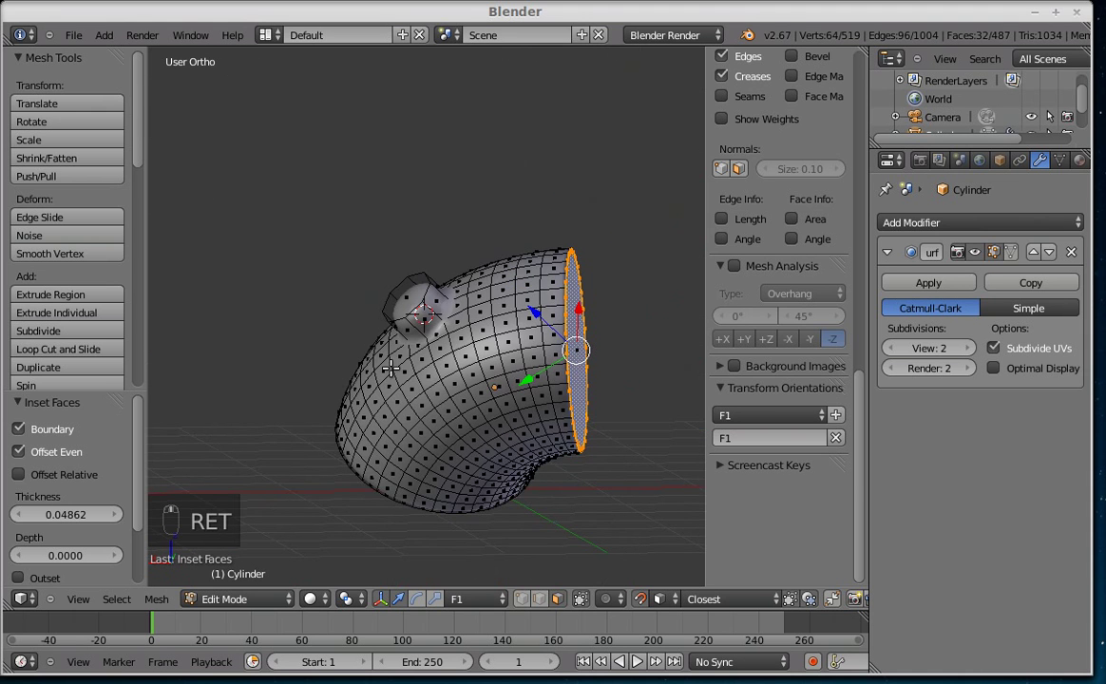
key("Tab")
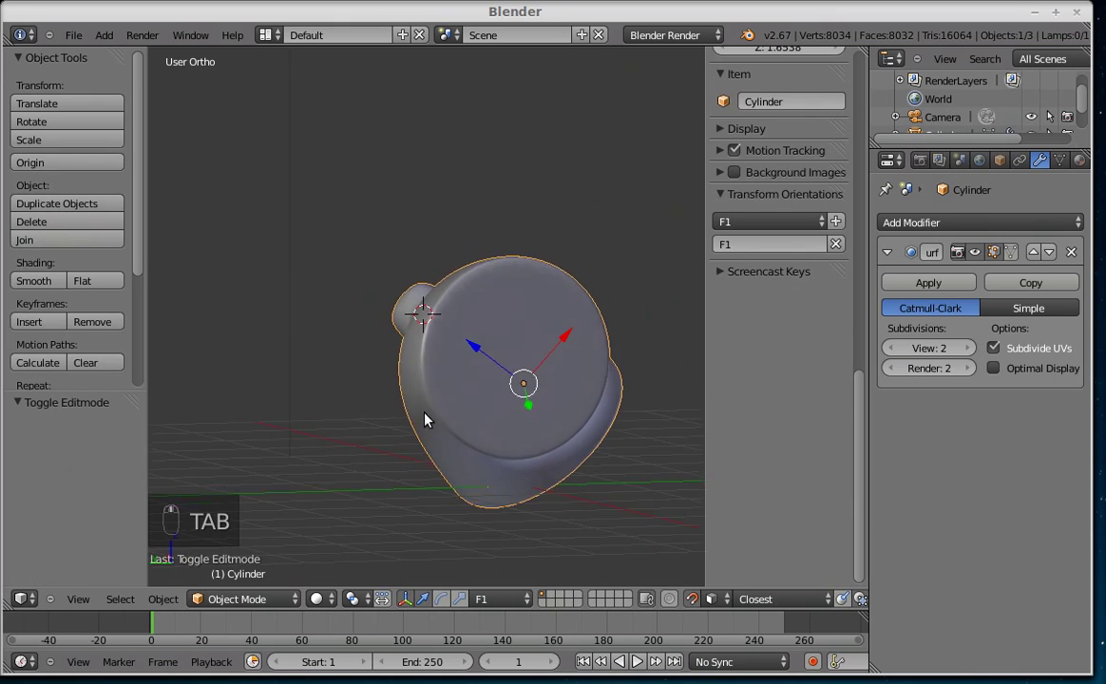
Step: Cut an edge loop near the cylinder's end and slide it close to the rim
key("Tab")
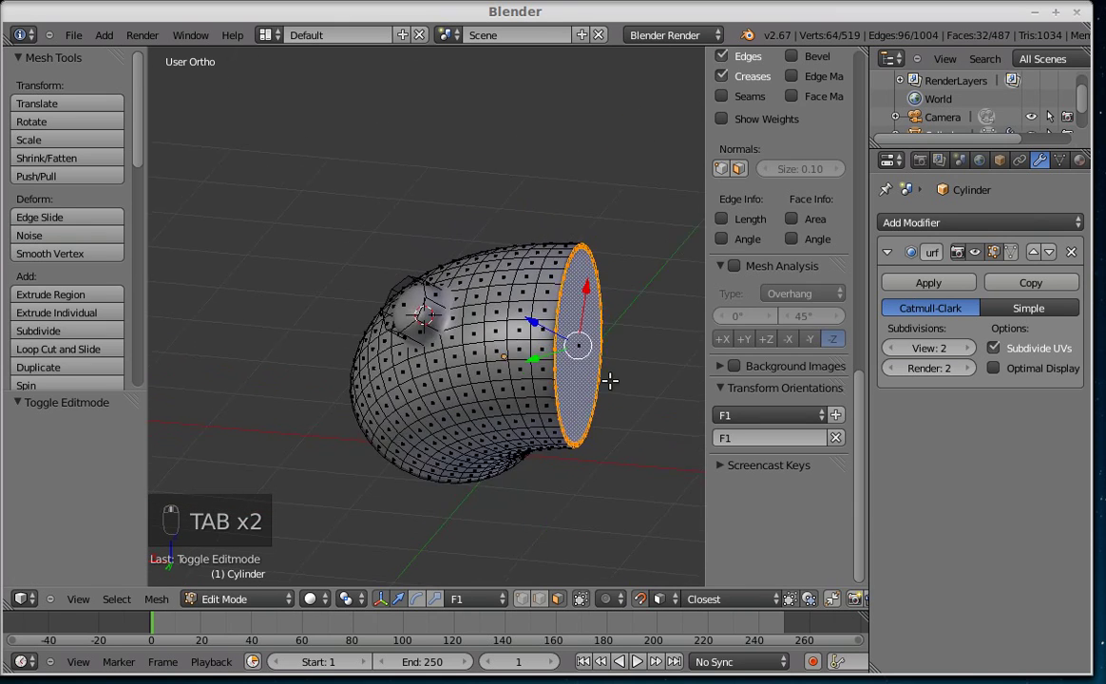
key("Tab")
key("Tab")
key("ctrl+r")
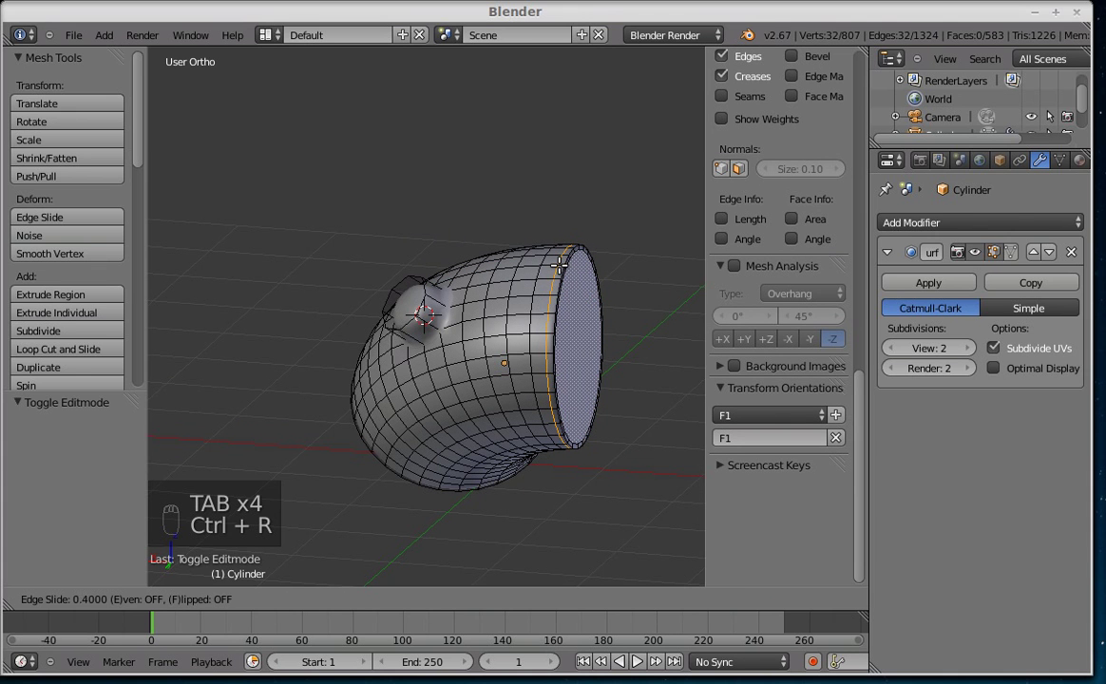
Step: Add an edge loop near the cylinder's other end and check the crisper smoothed rims
key("Tab")
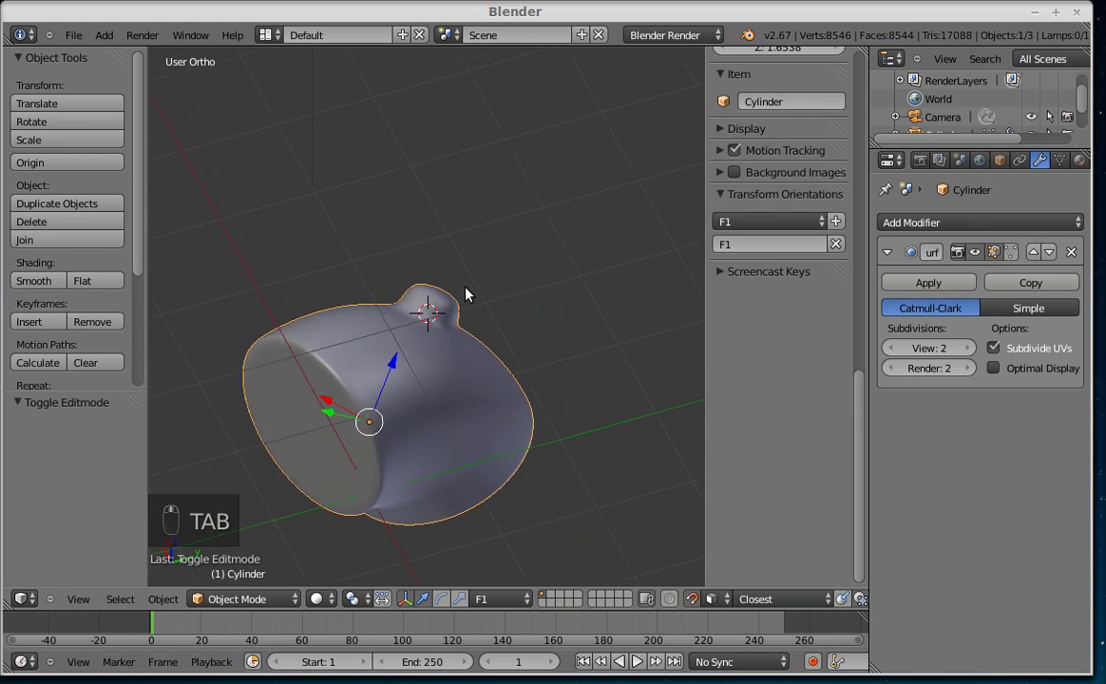
key("Tab")
key("ctrl+r")
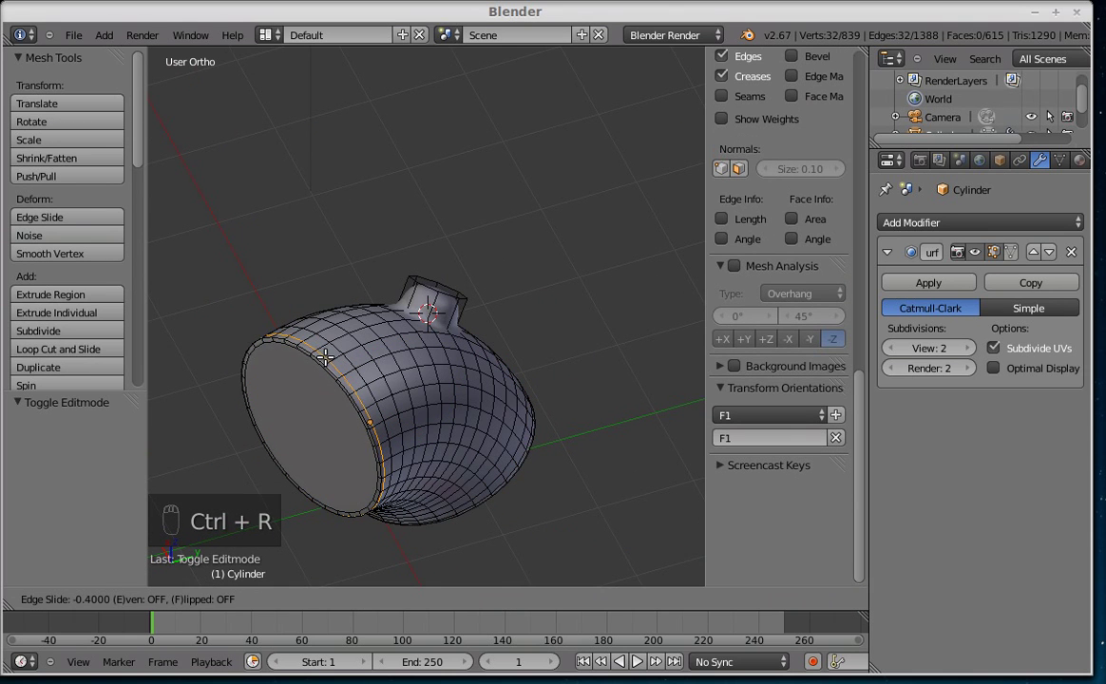
key("Tab")
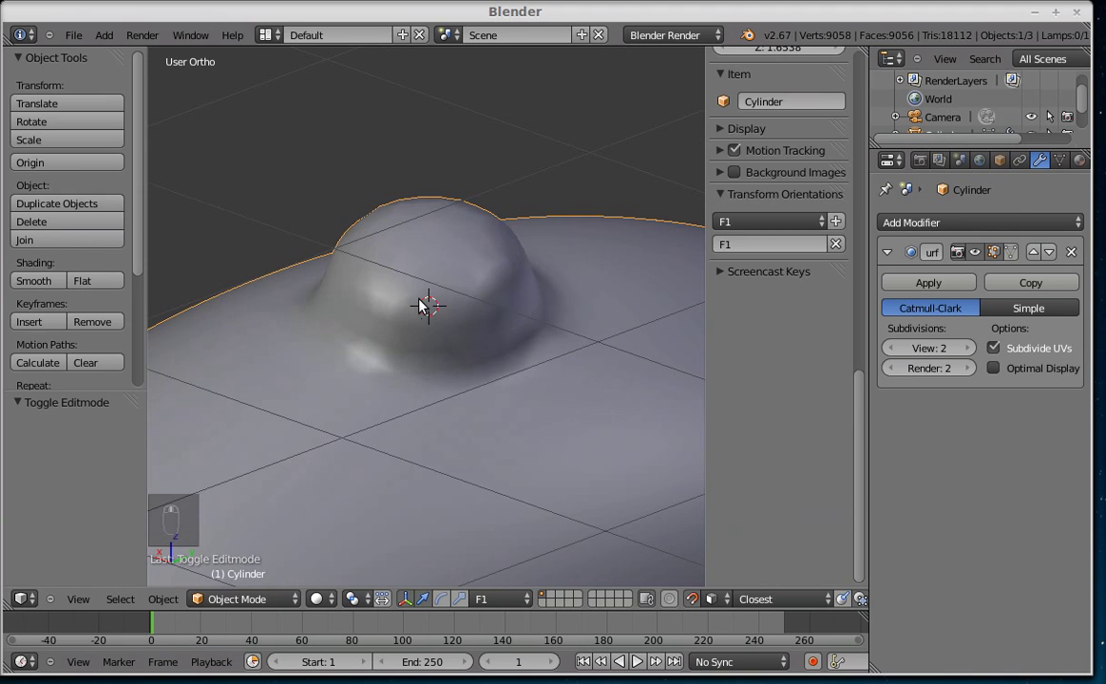
Step: Turn off the Subdivision Surface preview in Edit Mode so the stub shows as a plain octagonal prism
key("Tab")
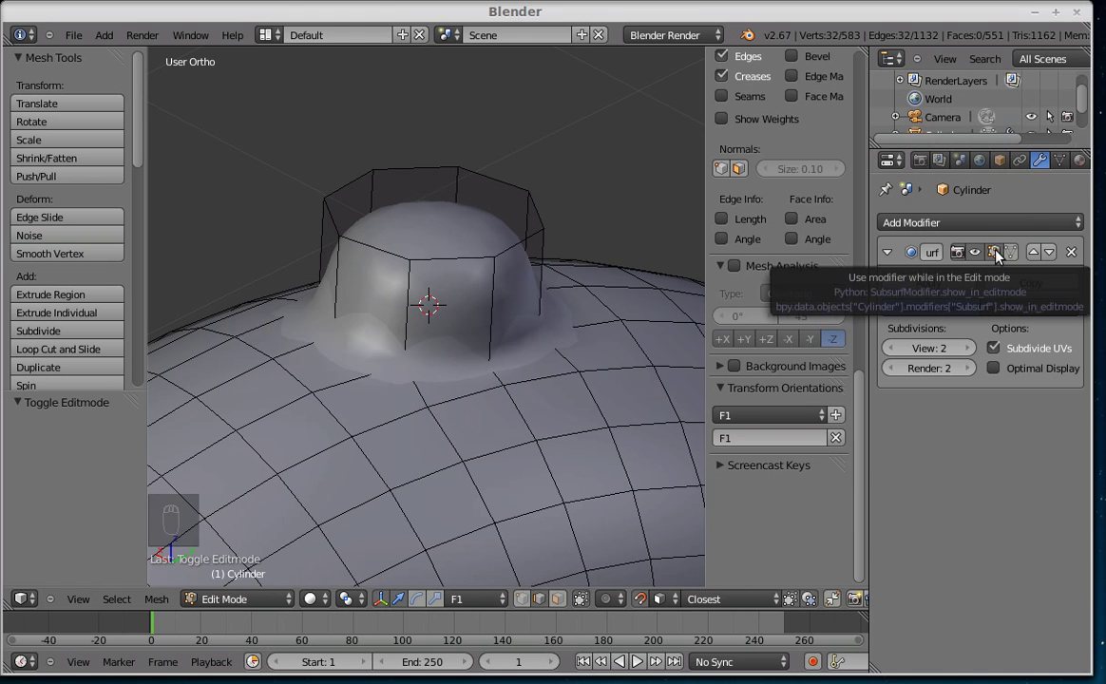
left_click_drag(999, 255, 494, 359)
left_click_drag(494, 359, 476, 350)
key("Tab")
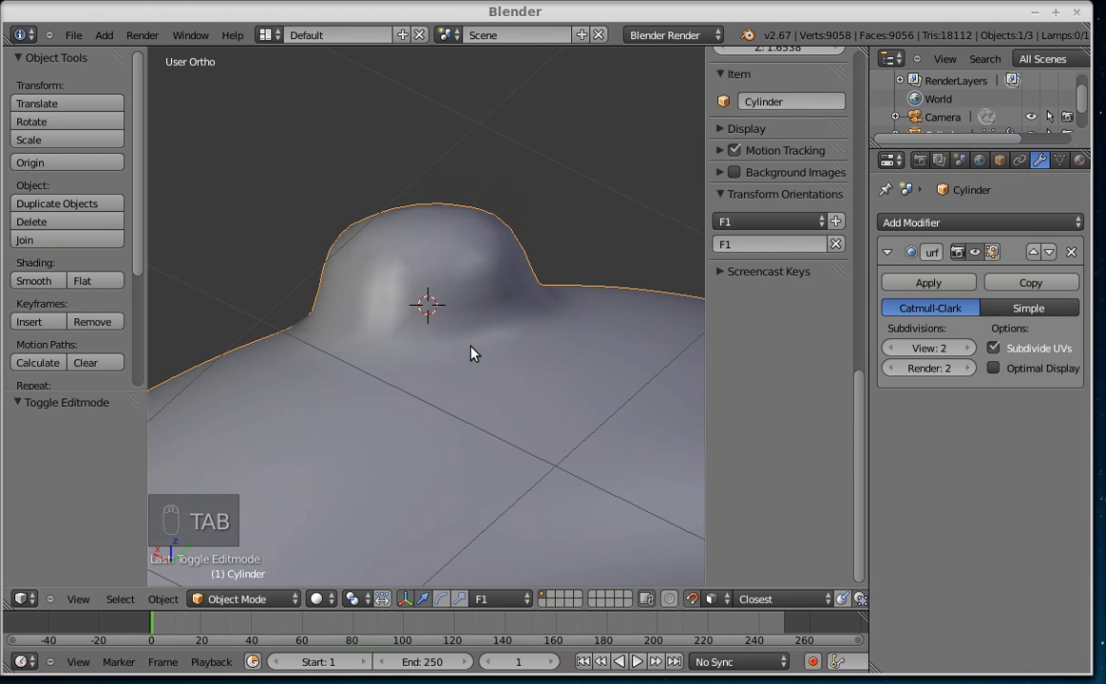
key("Tab")
key("Tab")
key("Tab")
key("Tab")
key("Tab")
Step: Cut an edge loop around the stub just below its capped top to sharpen the rim
left_click_drag(481, 342, 432, 343)
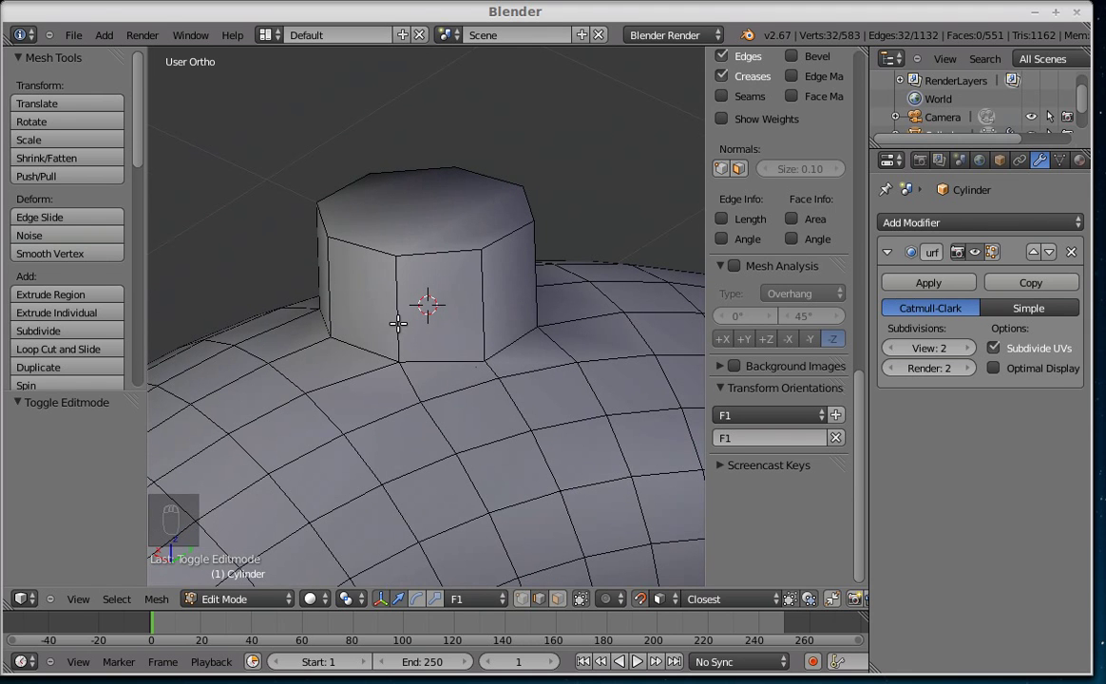
key("ctrl+r")
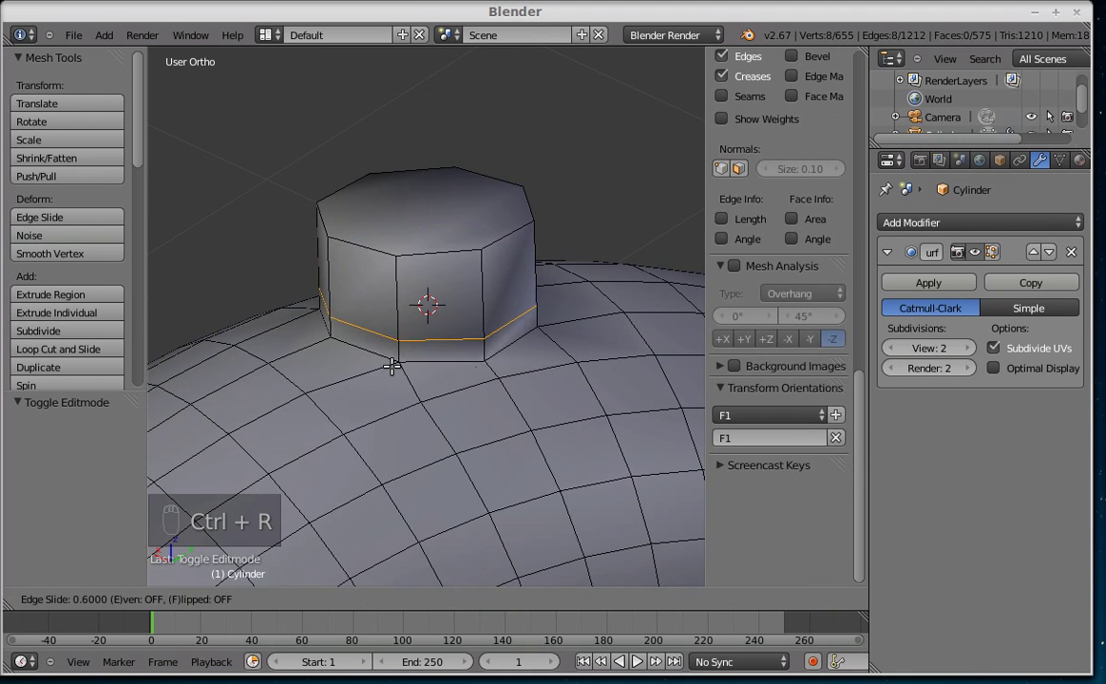
key("ctrl+r")
left_click(407, 273)
key("ctrl+r")
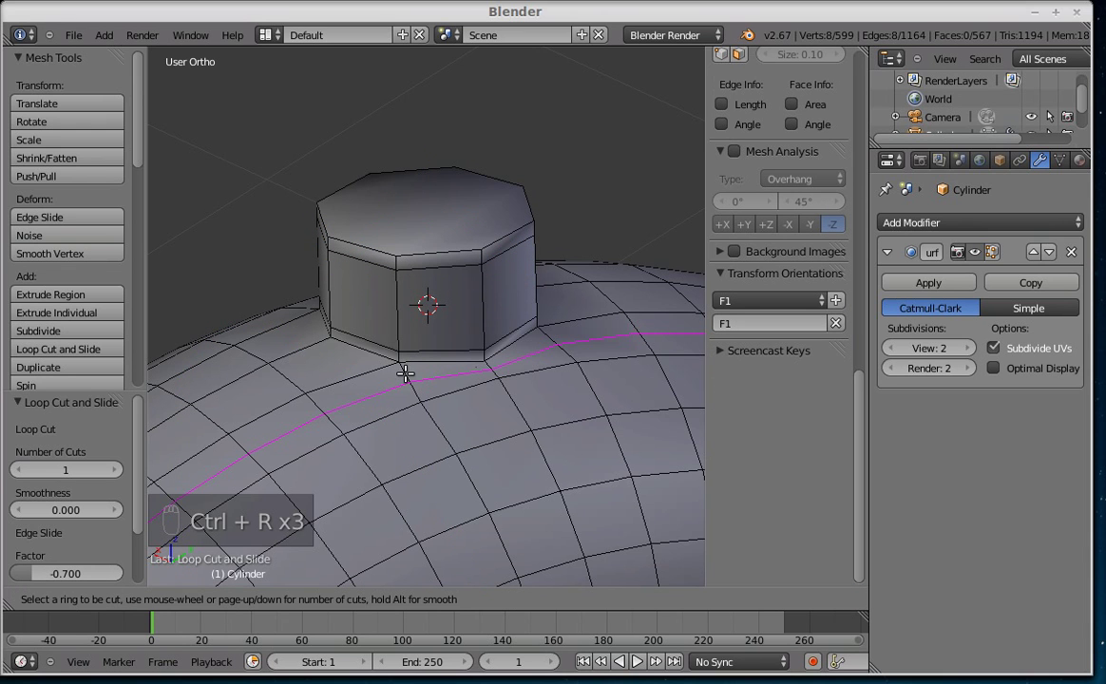
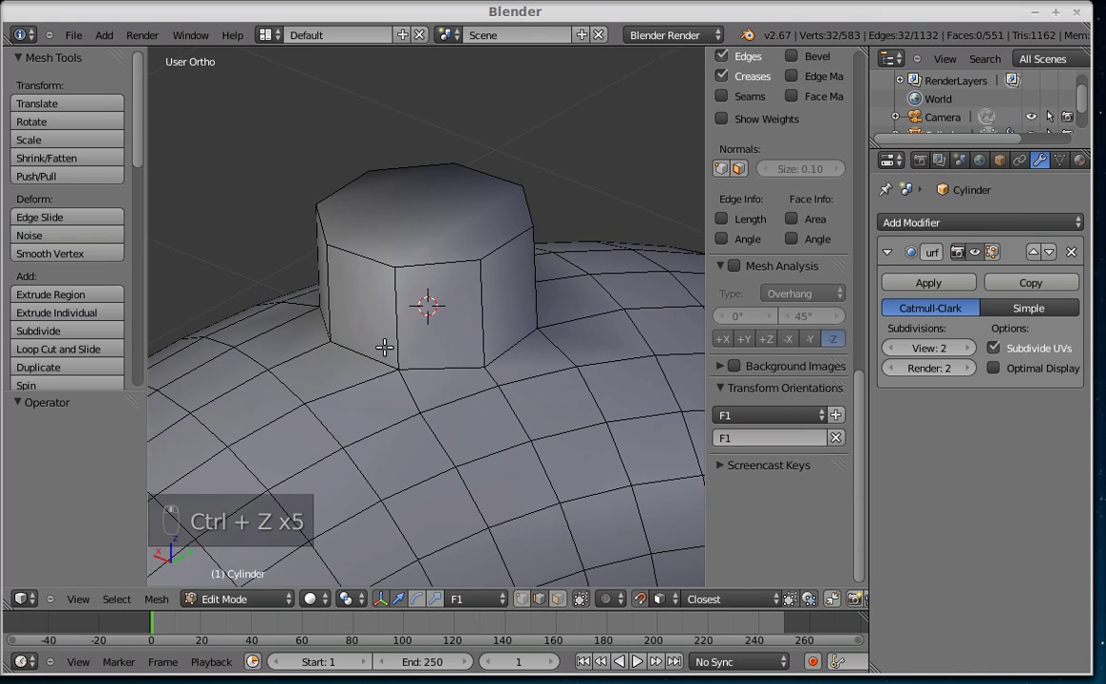
Step: In face select mode, pick faces around the stub and cylinder, then clear the selection
key("ctrl+Tab")
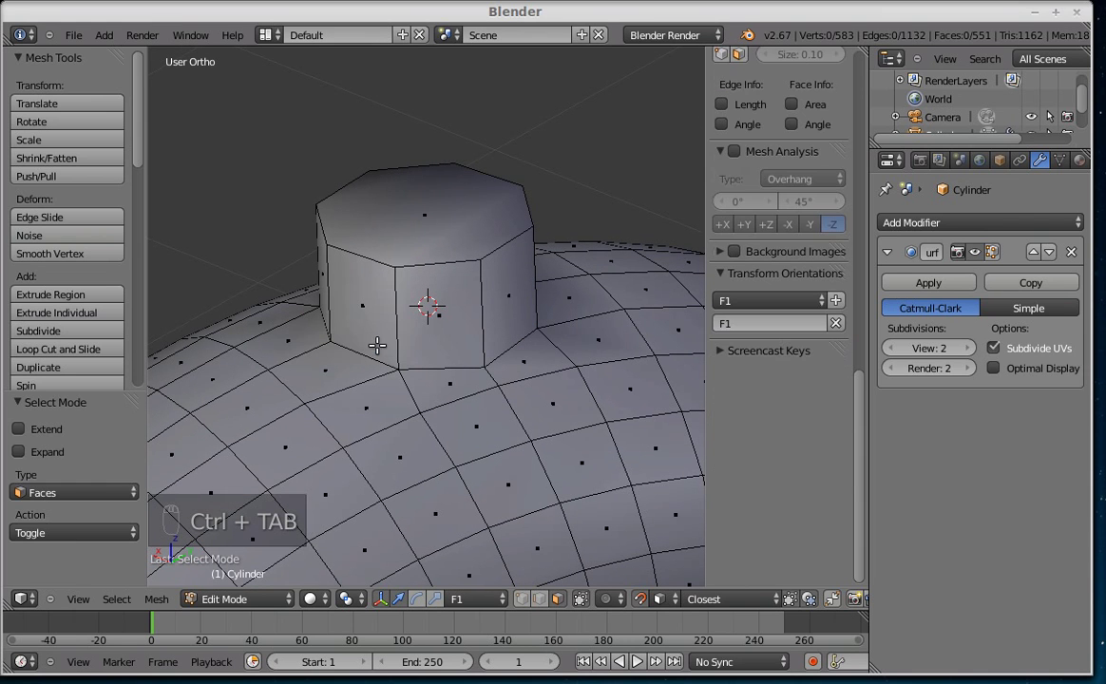
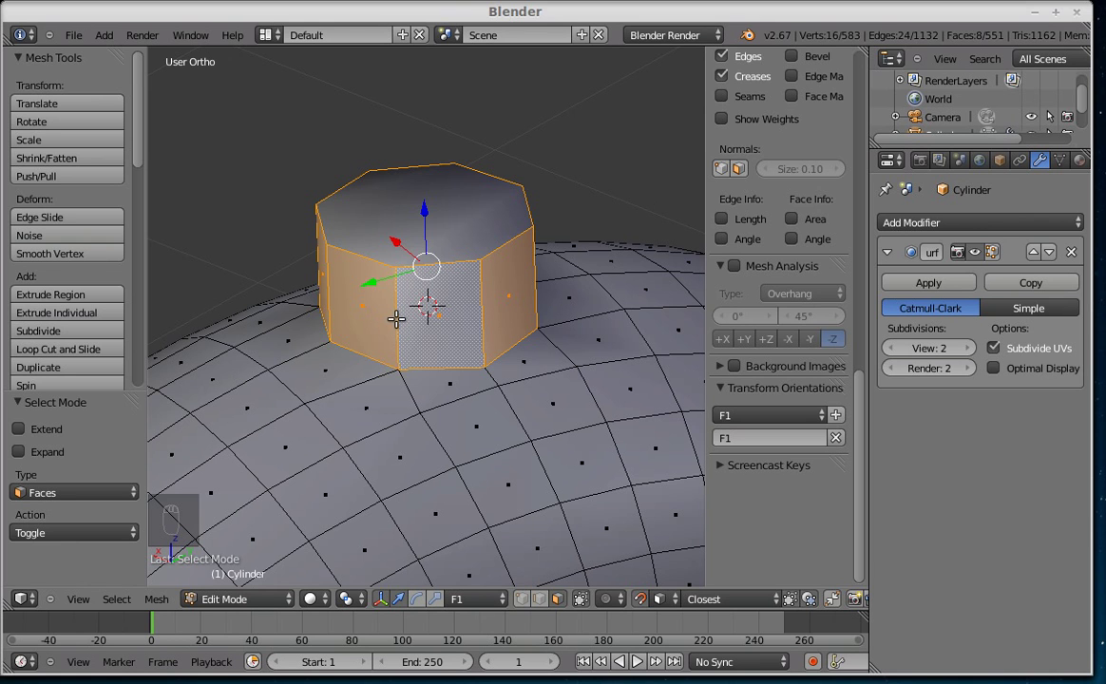
key("a")
left_click_drag(400, 318, 400, 318)
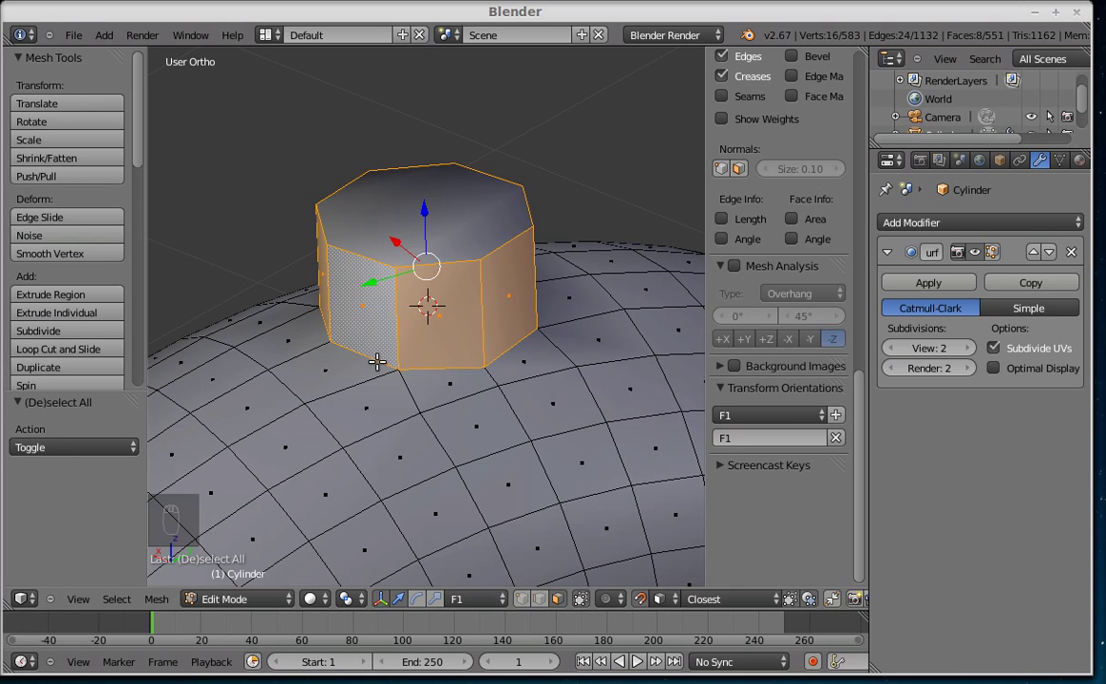
left_click(381, 360)
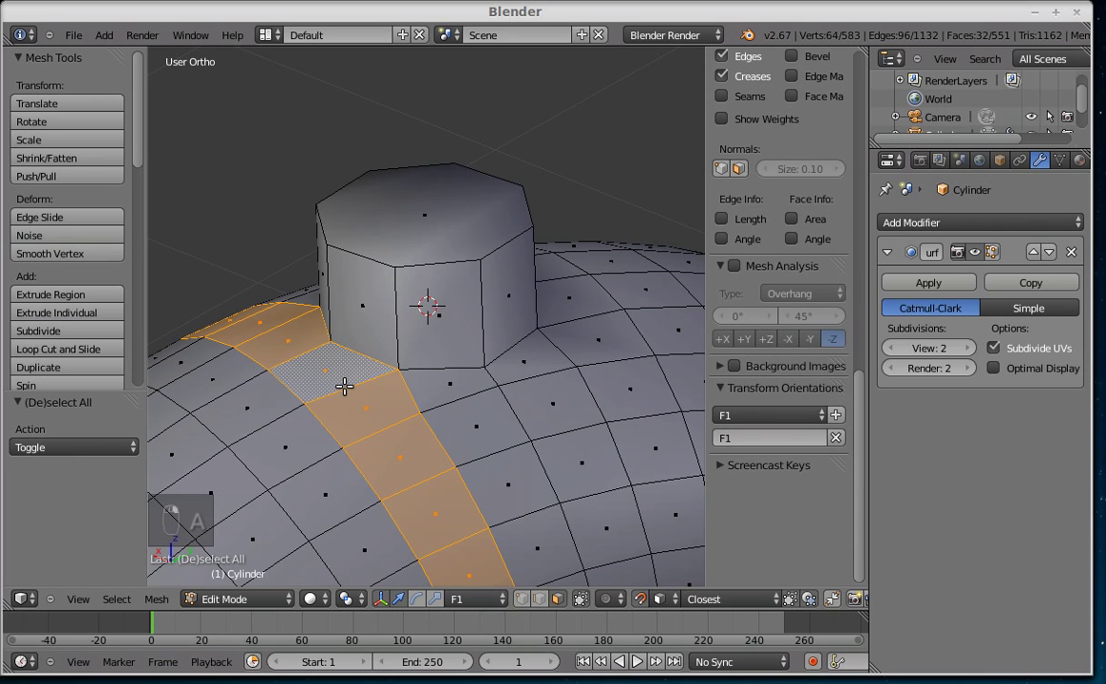
key("a")
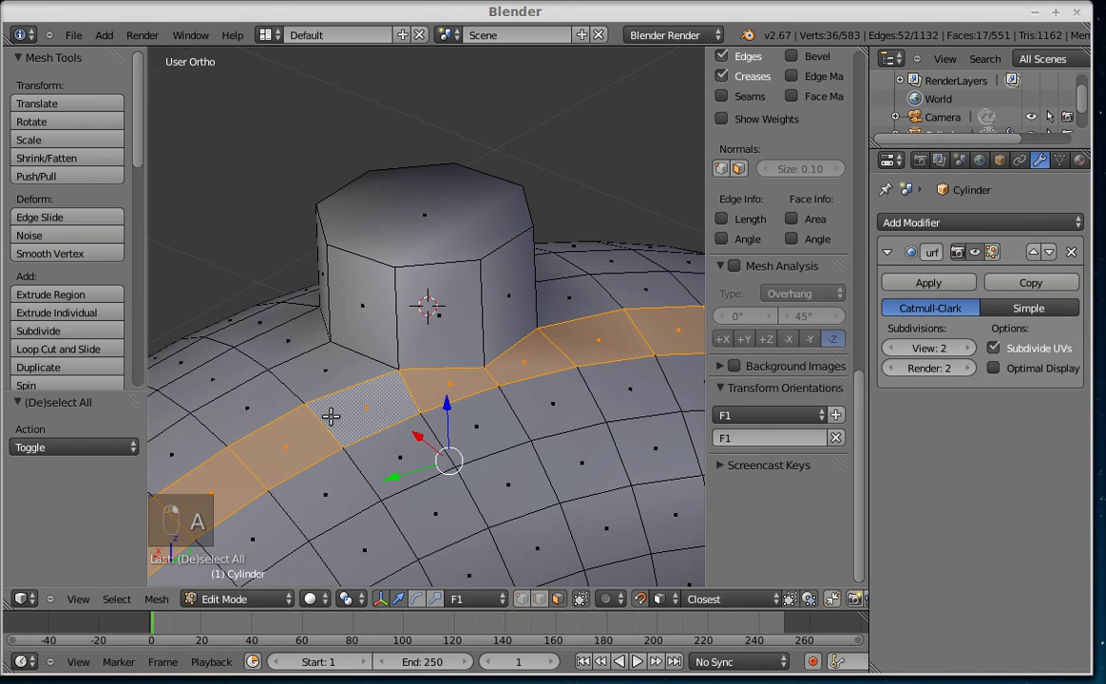
key("a")
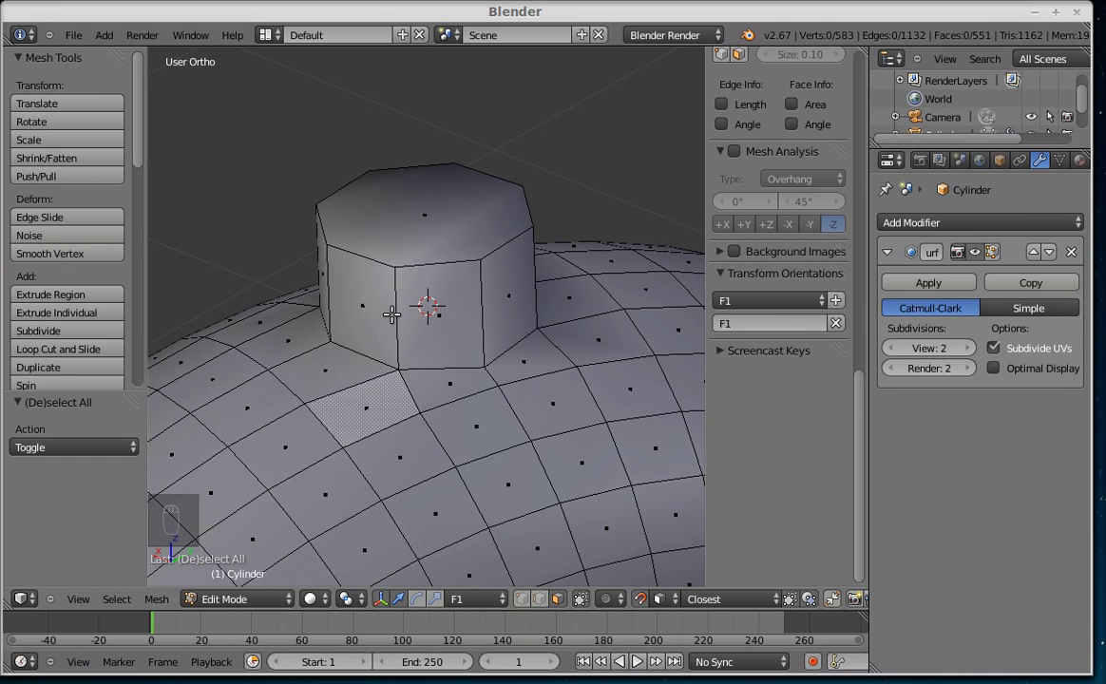
Step: Outset-inset the stub's top about 0.031 thick and sink its centre to form a hollow rimmed tube
key("i")
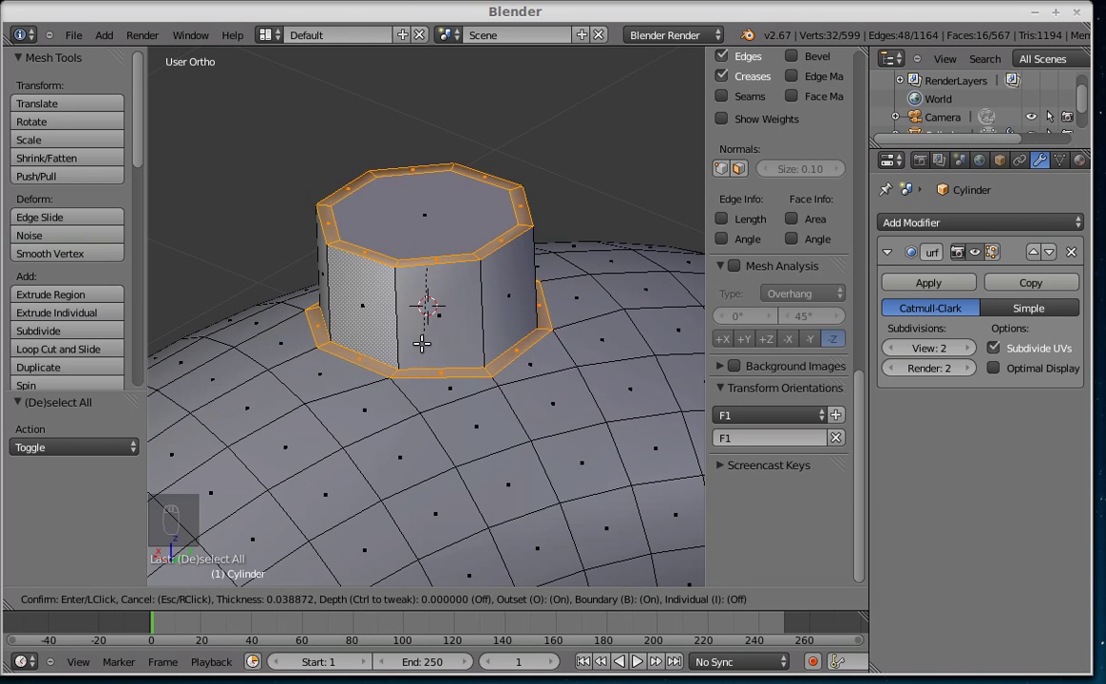
left_click(422, 342)
key("a")
left_click_drag(402, 380, 493, 453)
left_click_drag(495, 440, 532, 463)
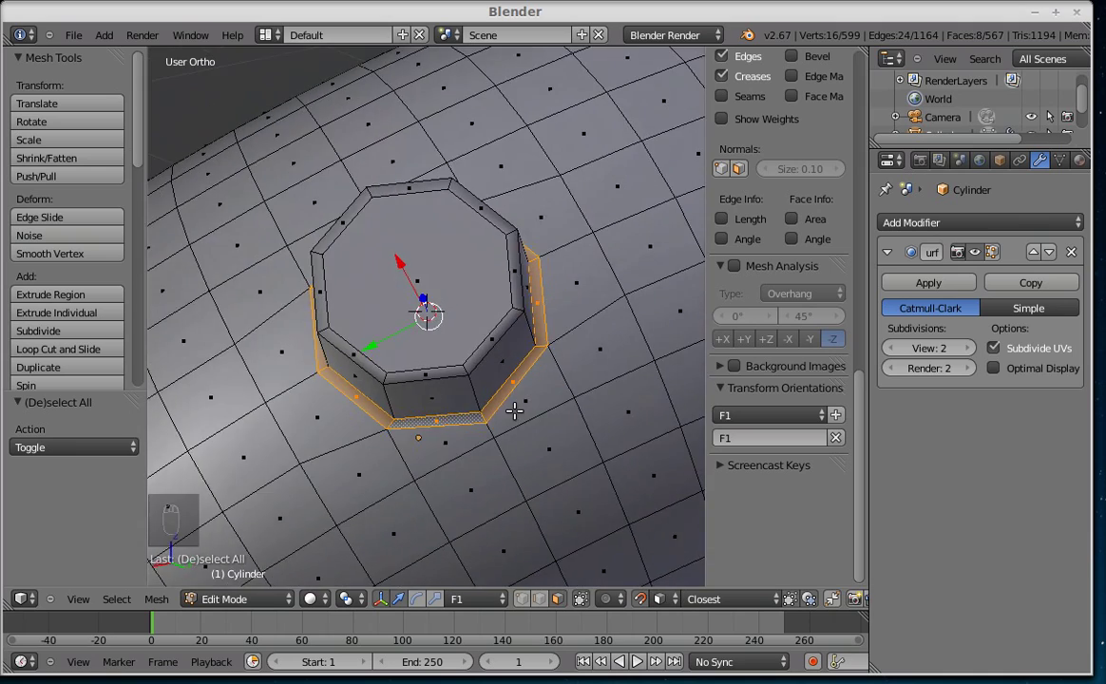
Step: Vertex-slide a vertex near the stub base along its edge and confirm its position
key("ctrl+Tab")
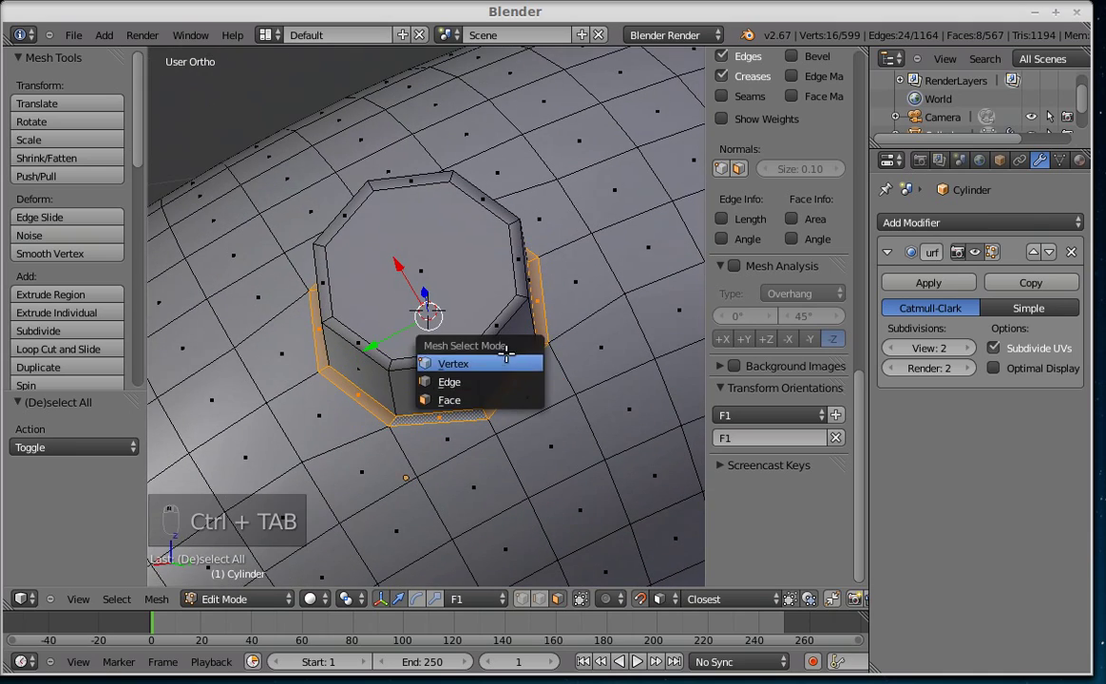
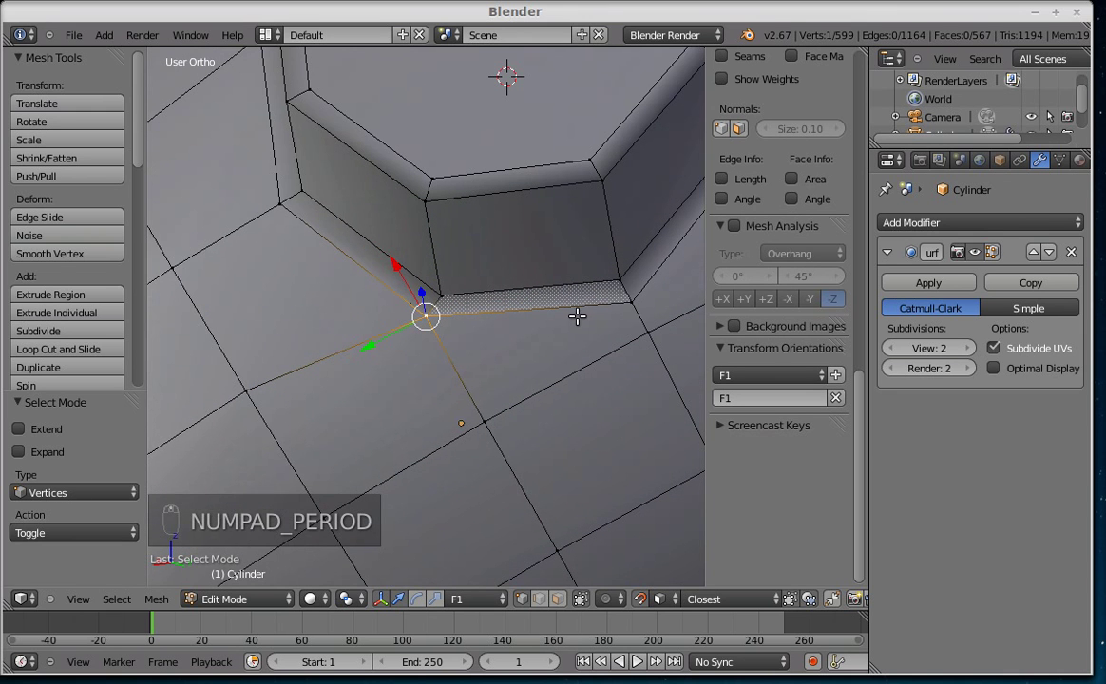
key("g")
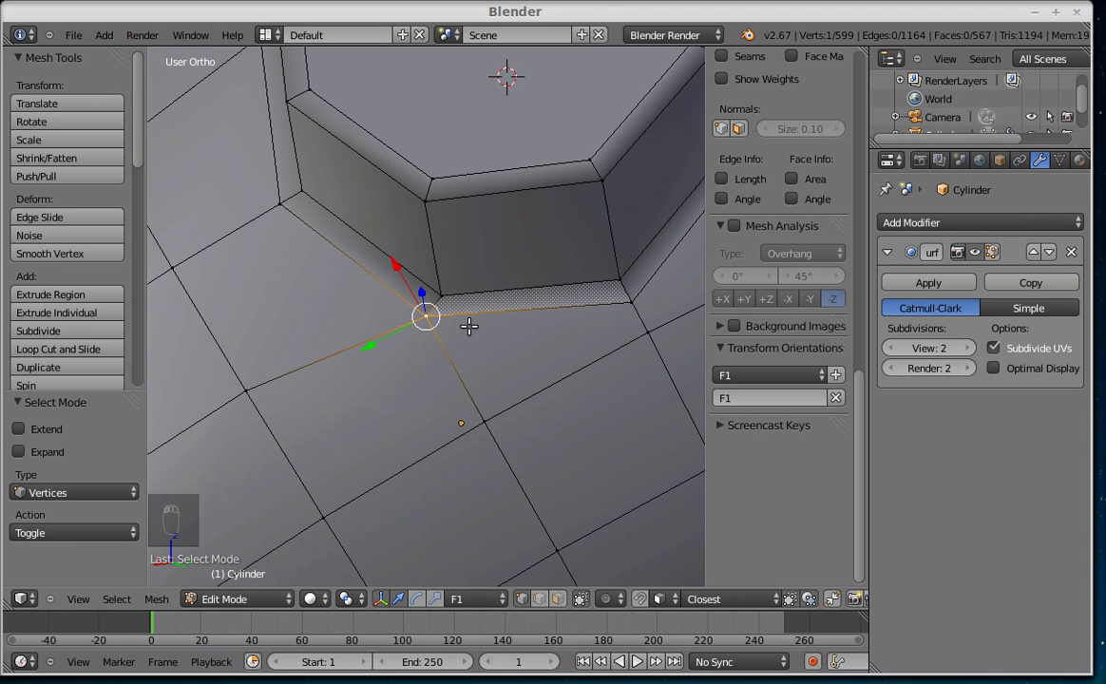
key("g")
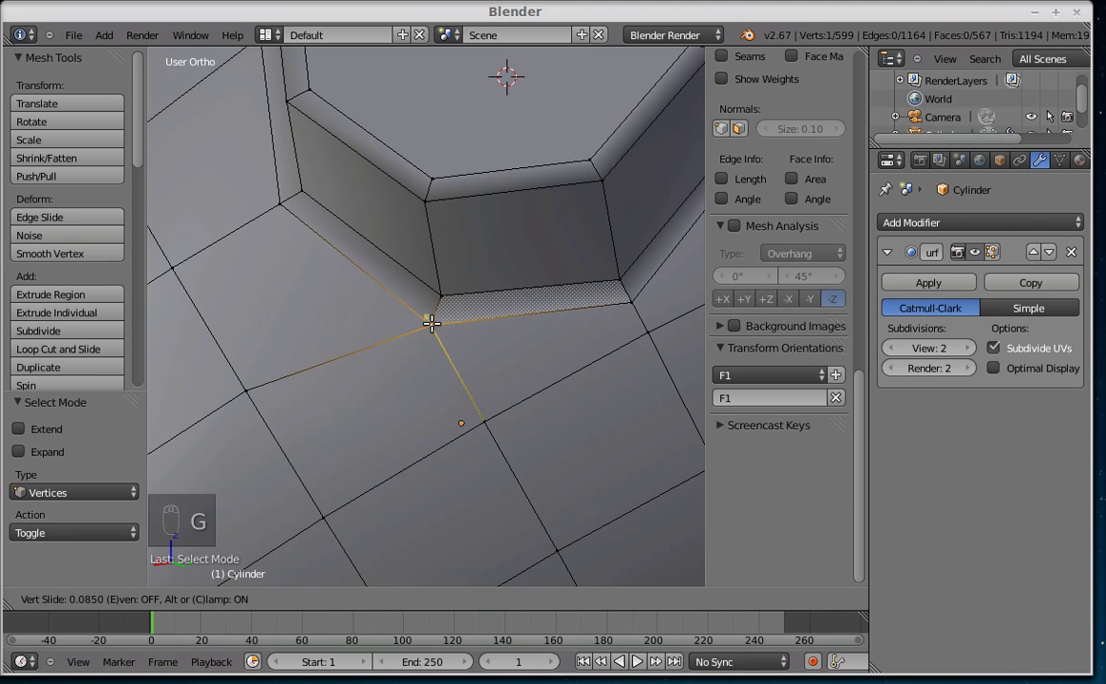
key("g")
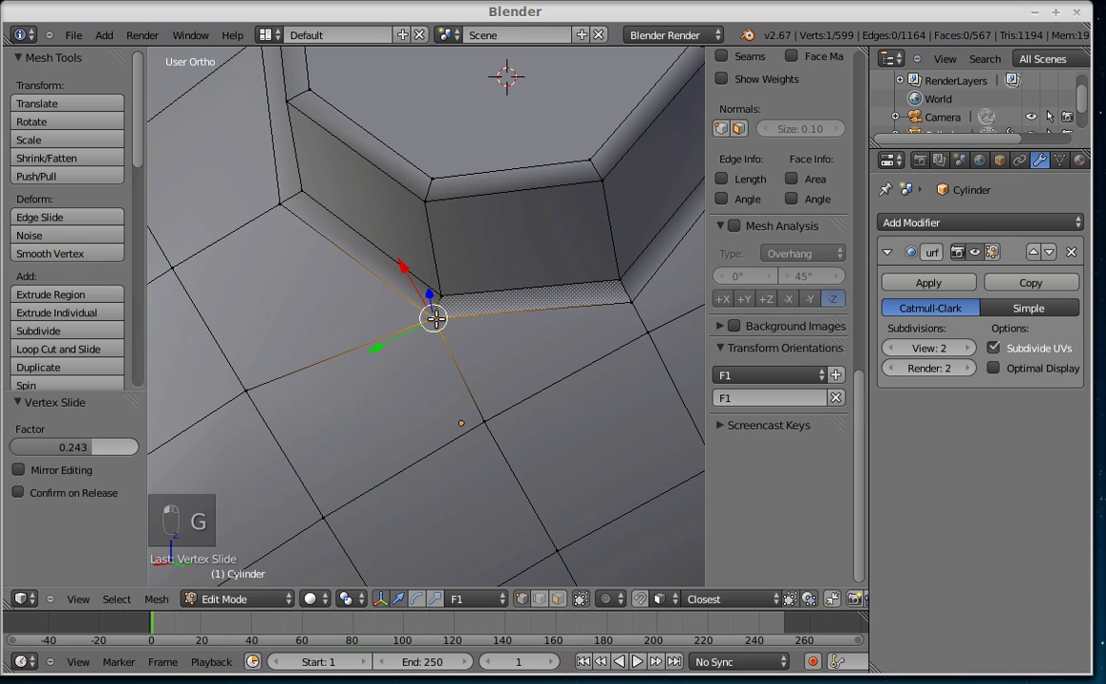
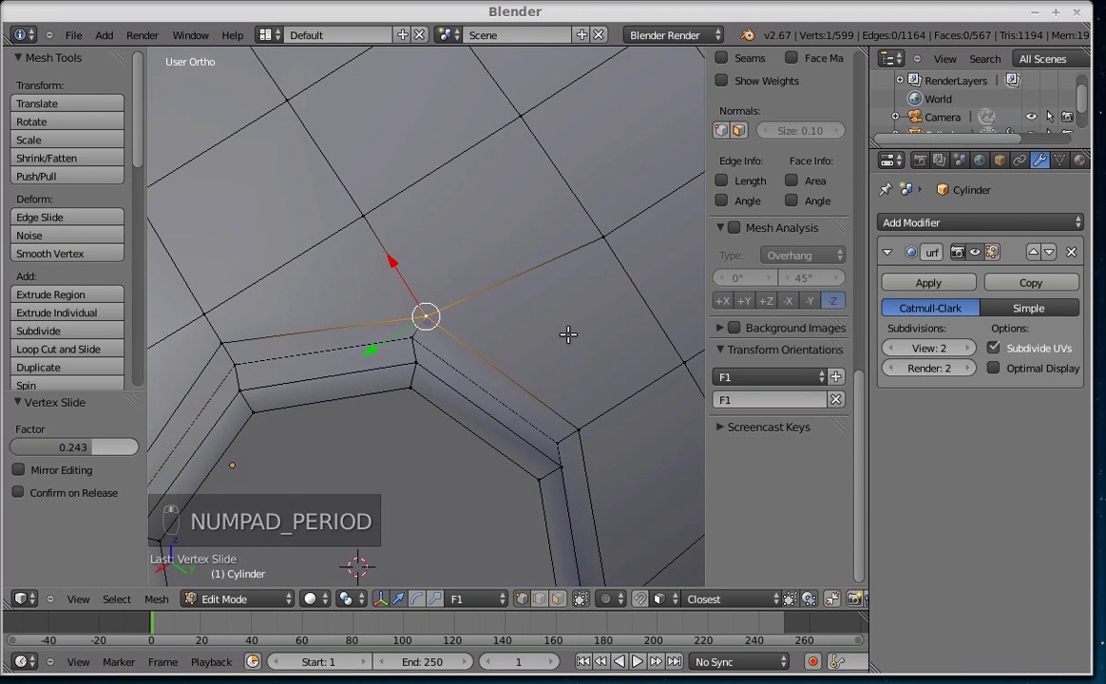
Step: Slide further vertices near the stub along their edges, the last by about 0.066
key("g")
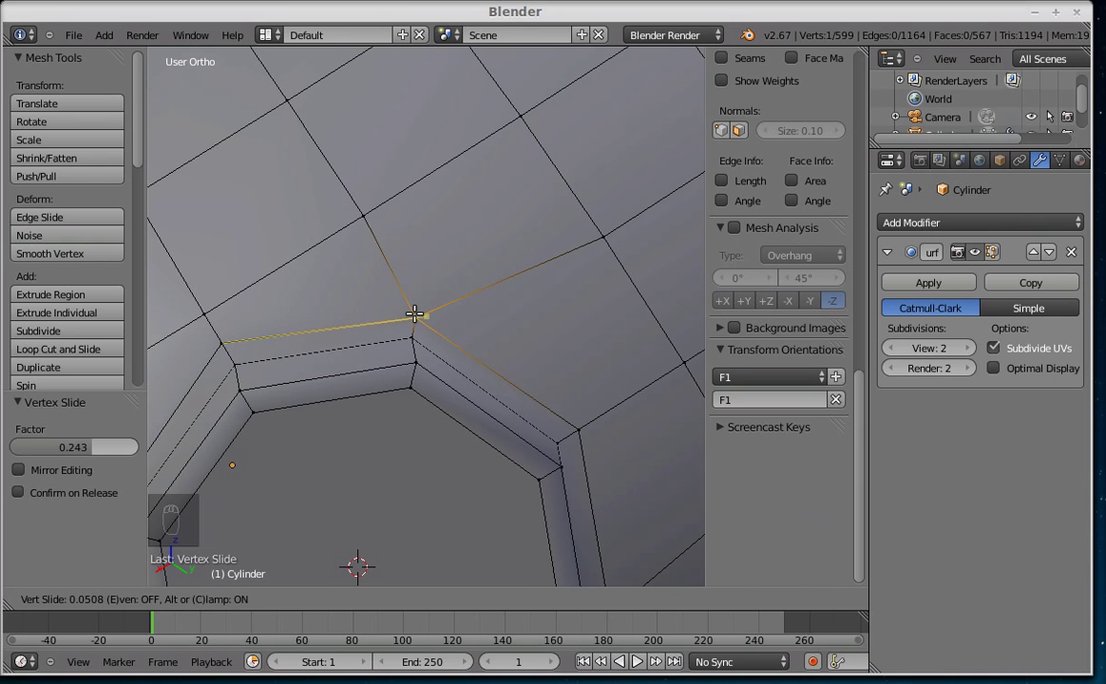
key("g")
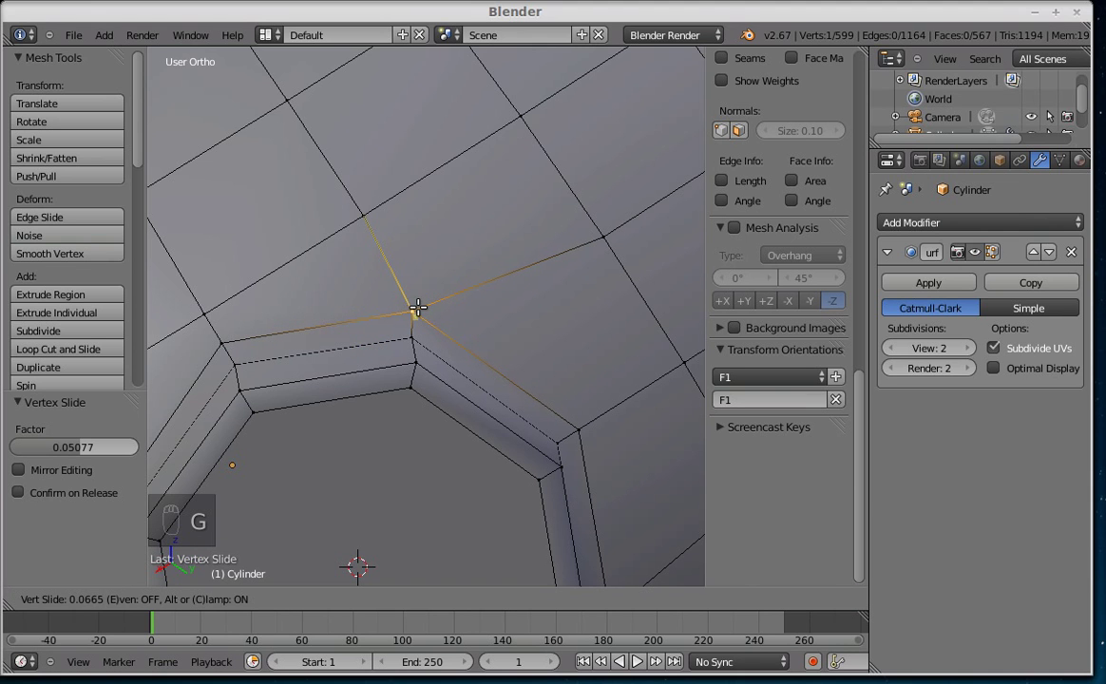
key("g")
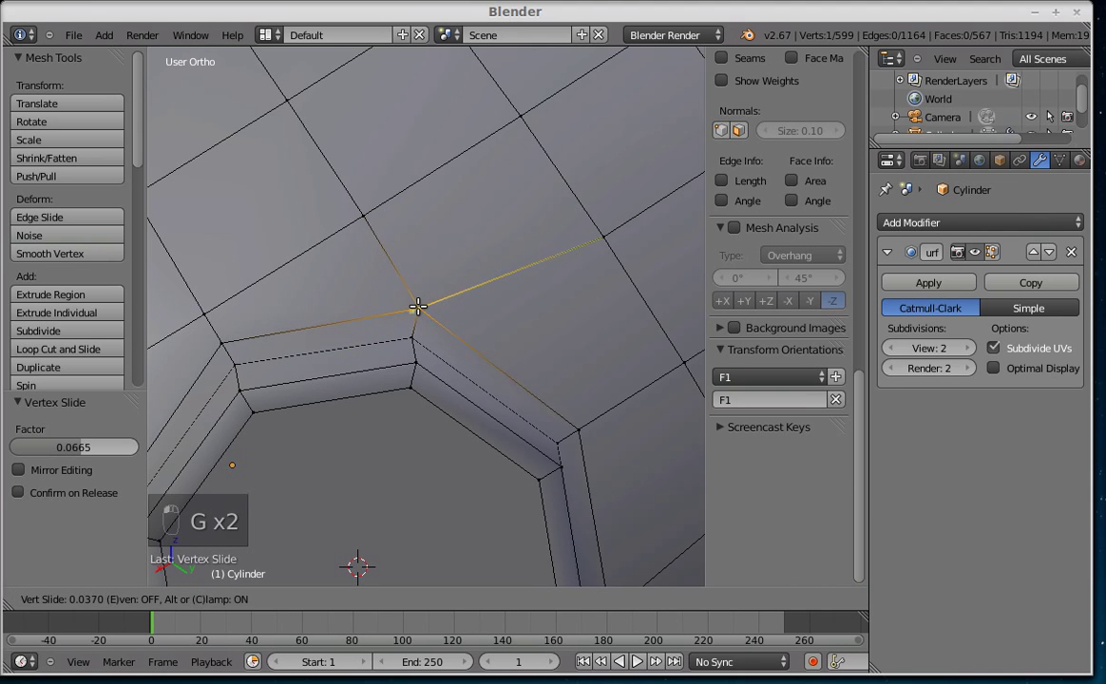
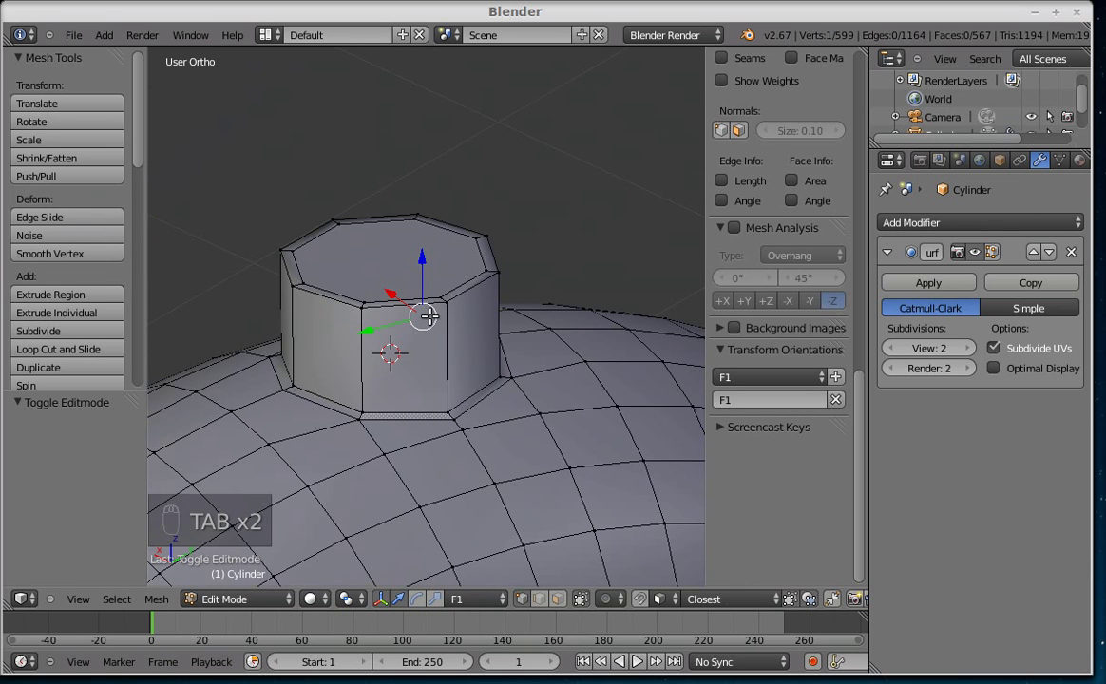
Step: Inset a thin rim (about 0.025) on the stub's top face and preview smoothing at level 3
key("ctrl+Tab")
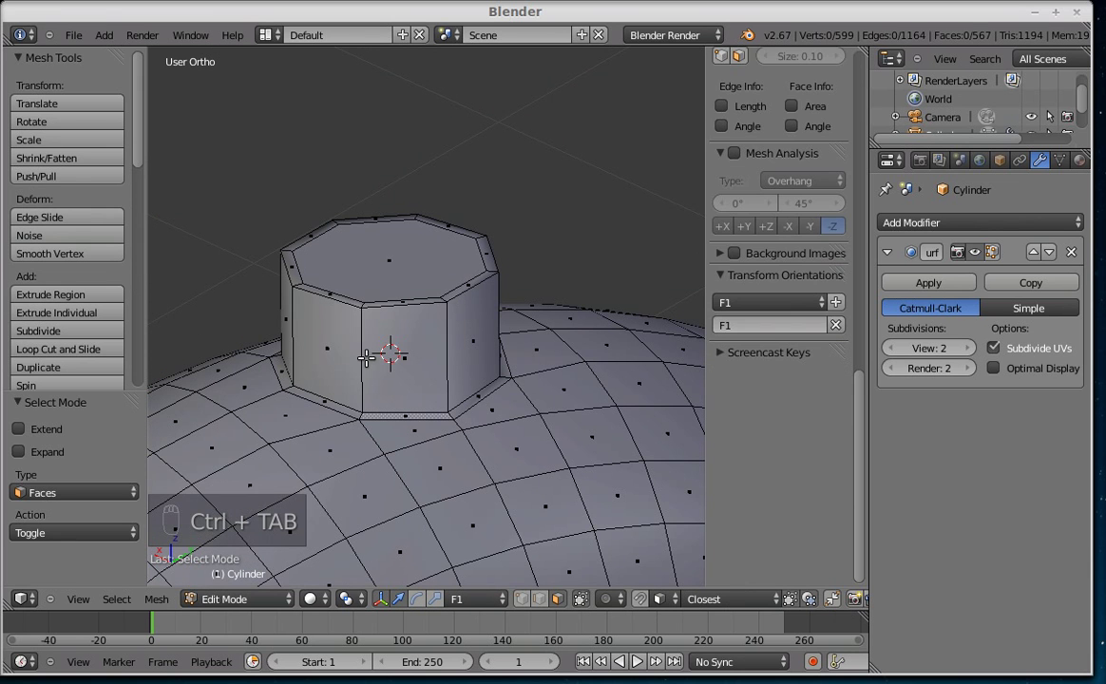
key("i")
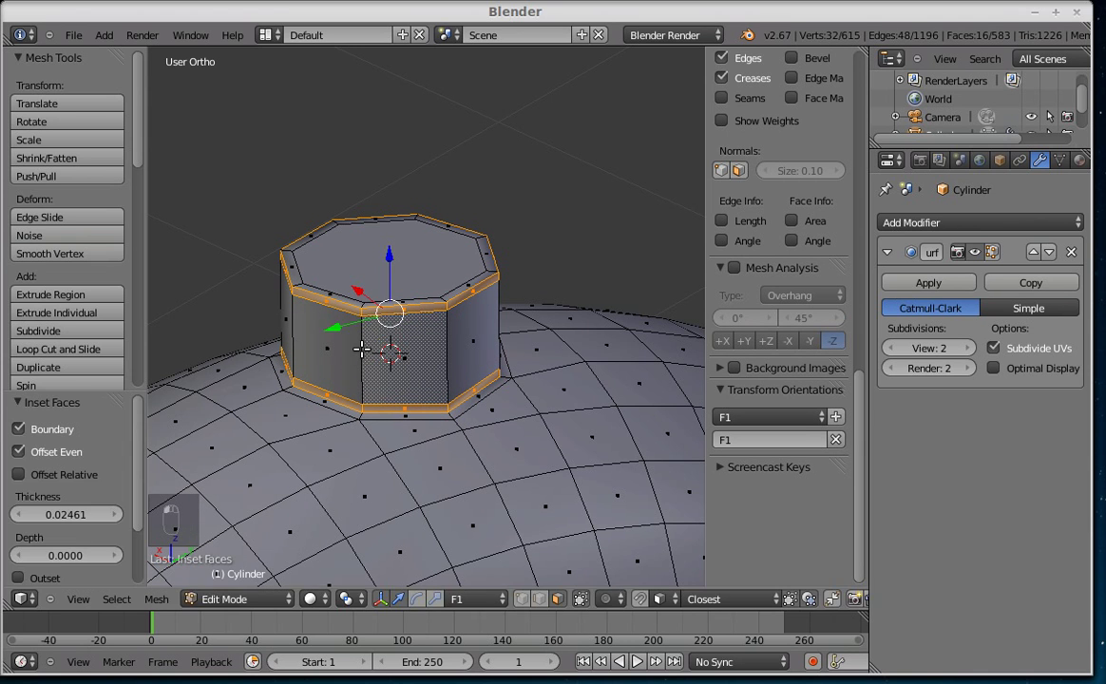
key("Tab")
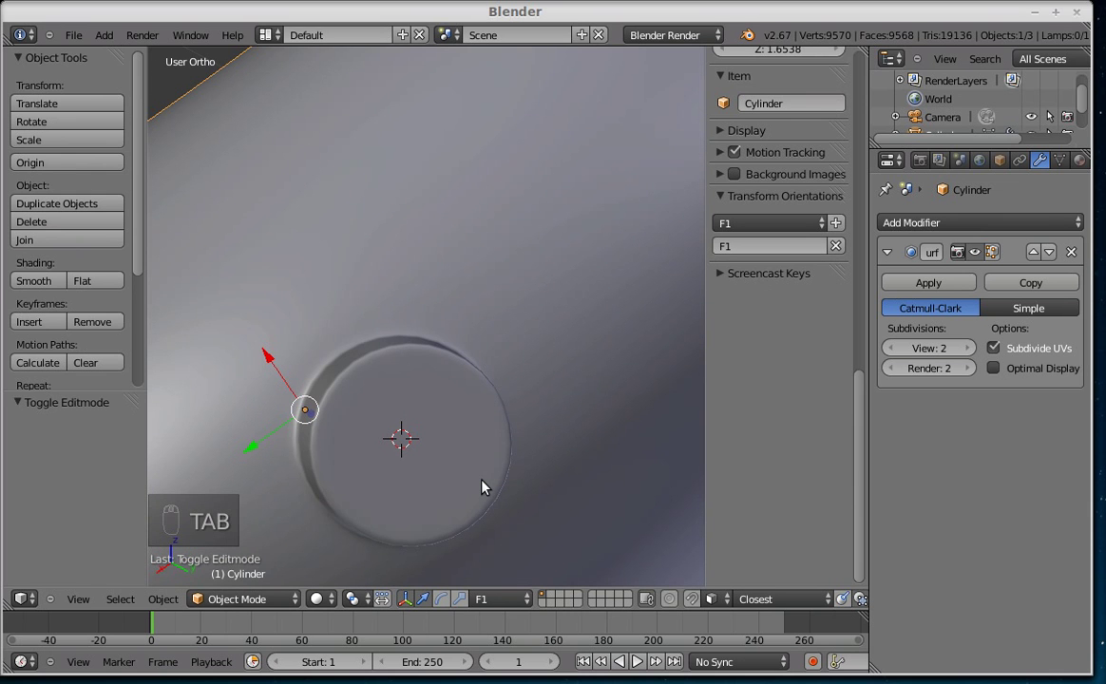
key("ctrl+3")
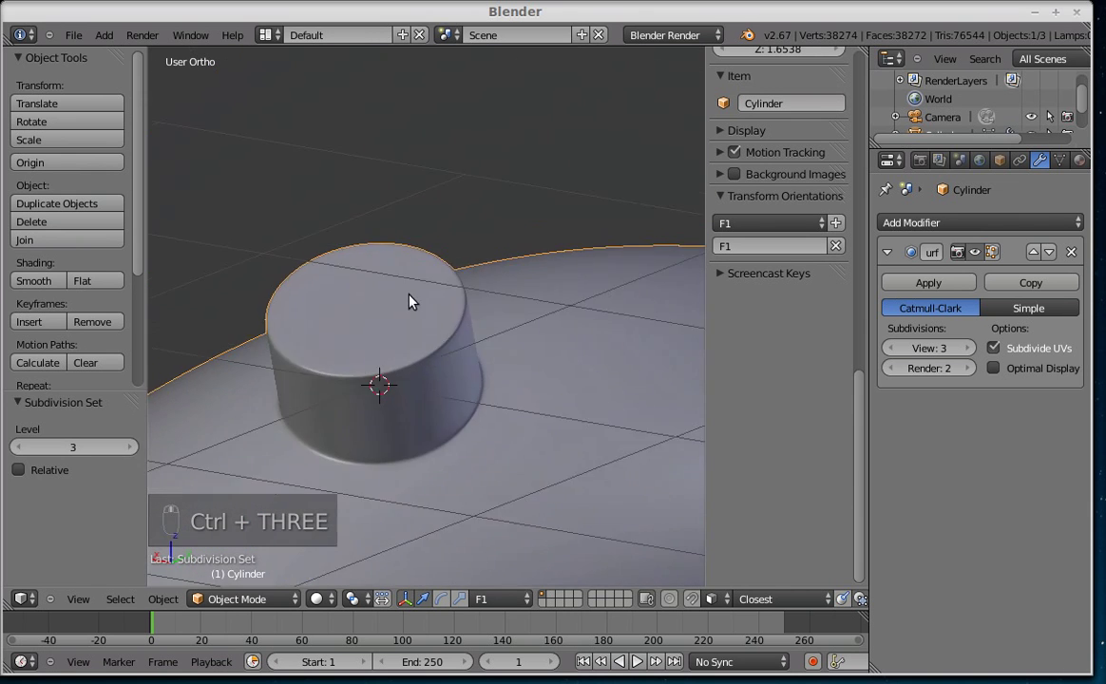
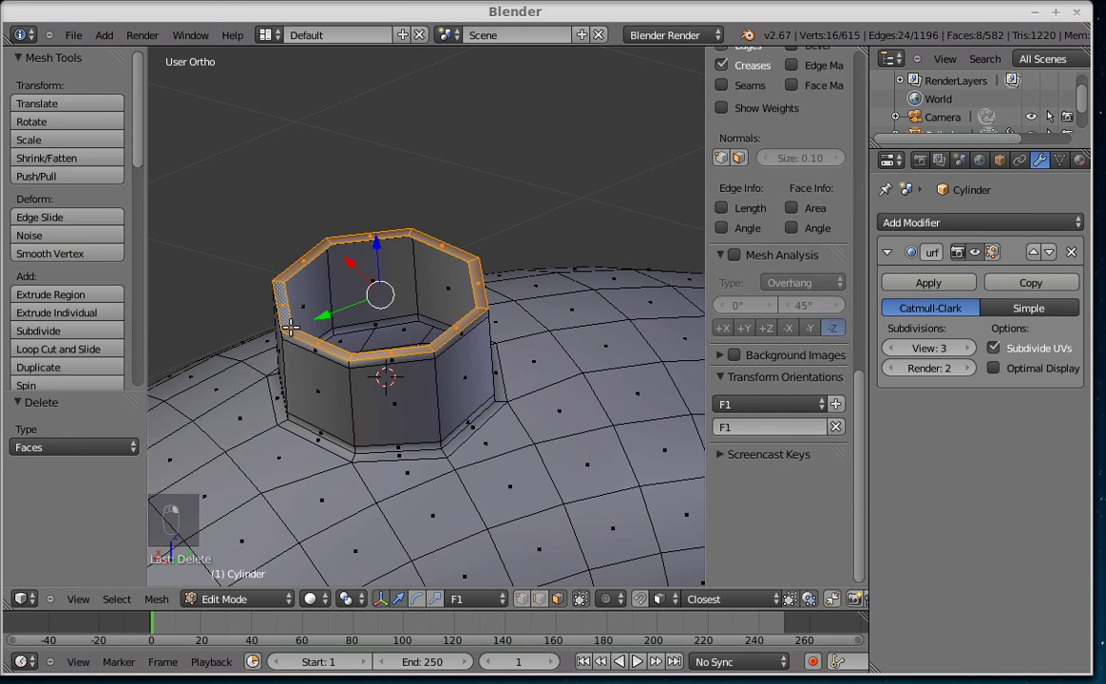
Step: Shrink the inner edge ring inward and extrude it down twice to form a thick tube wall
key("ctrl+Tab")
key("a")
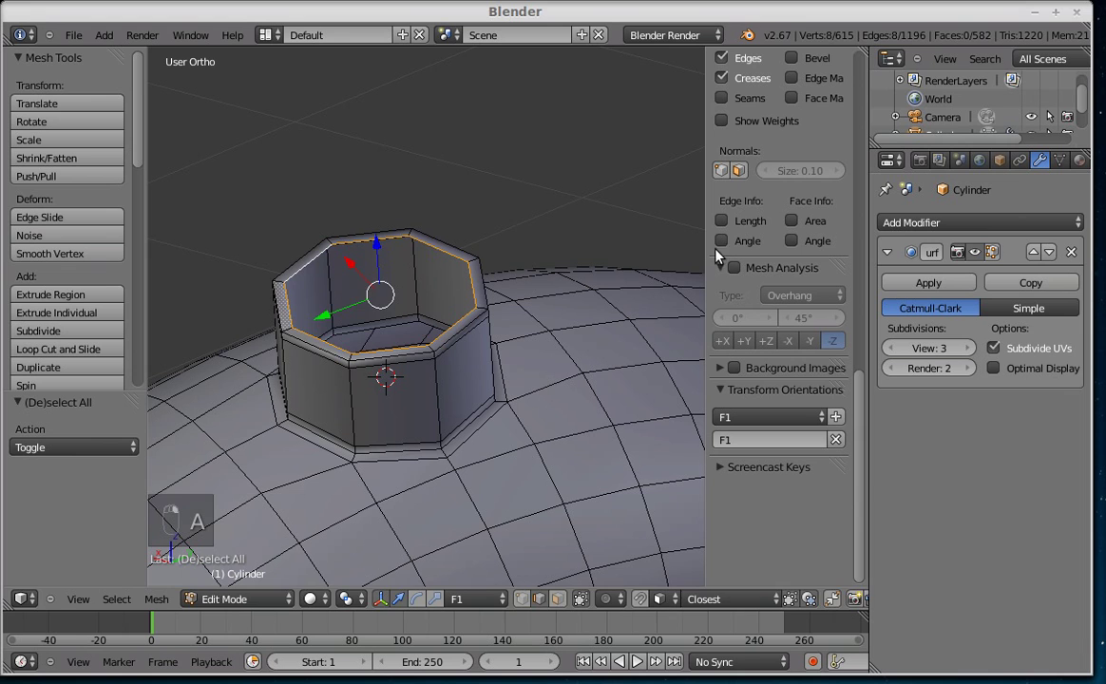
key("s")
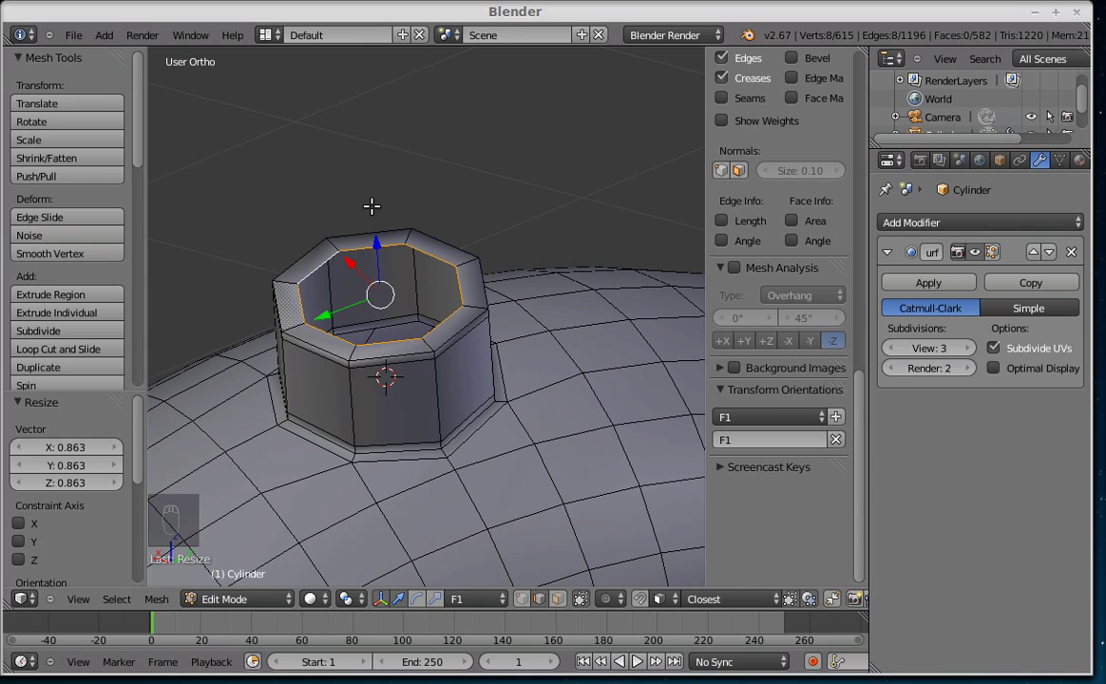
key("e")
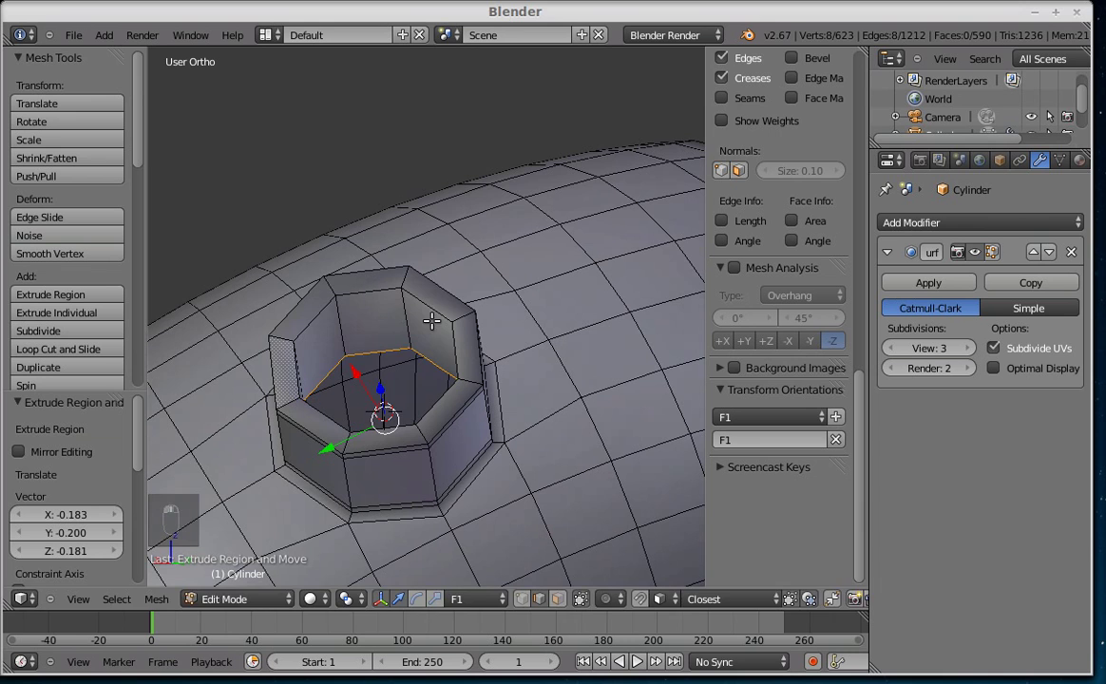
key("e")
key("e")
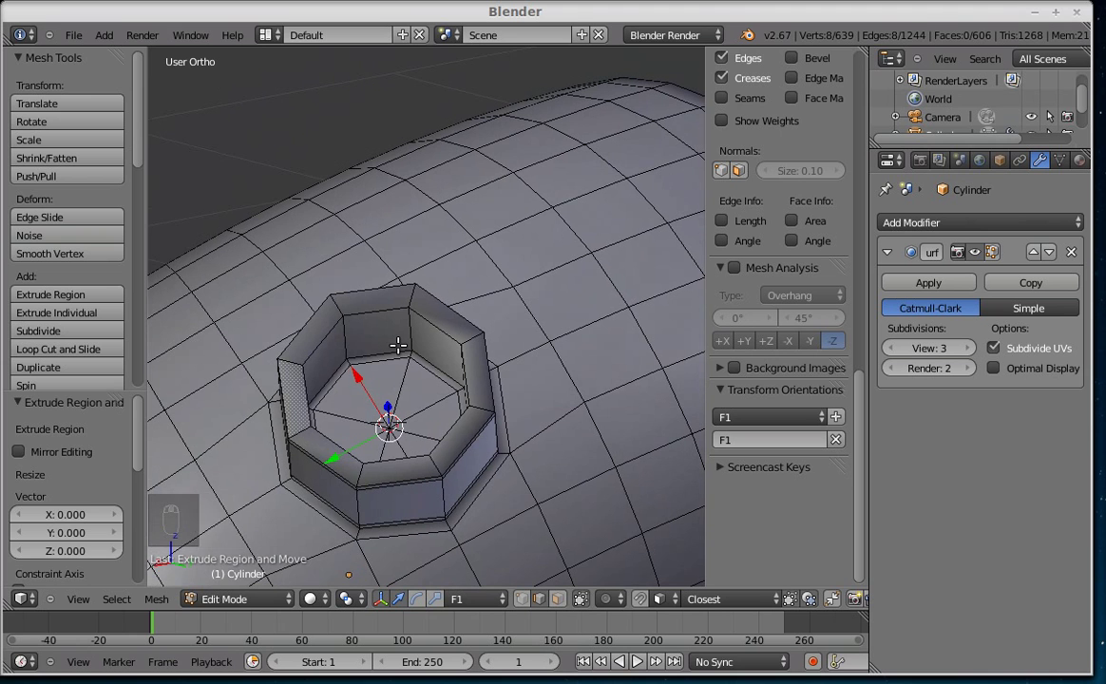
Step: Add an edge loop near the tube's rim and view the smoothed result in Object Mode
key("ctrl+z")
key("f")
key("ctrl+r")
key("ctrl+r")
key("ctrl+r")
key("ctrl+r")
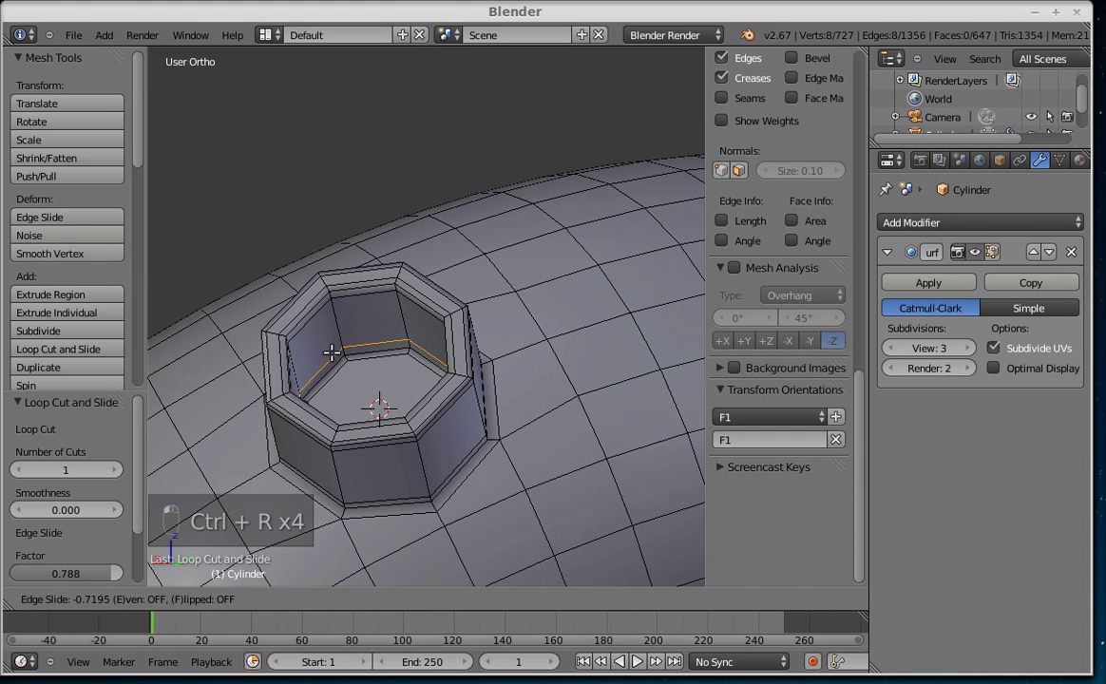
key("Tab")
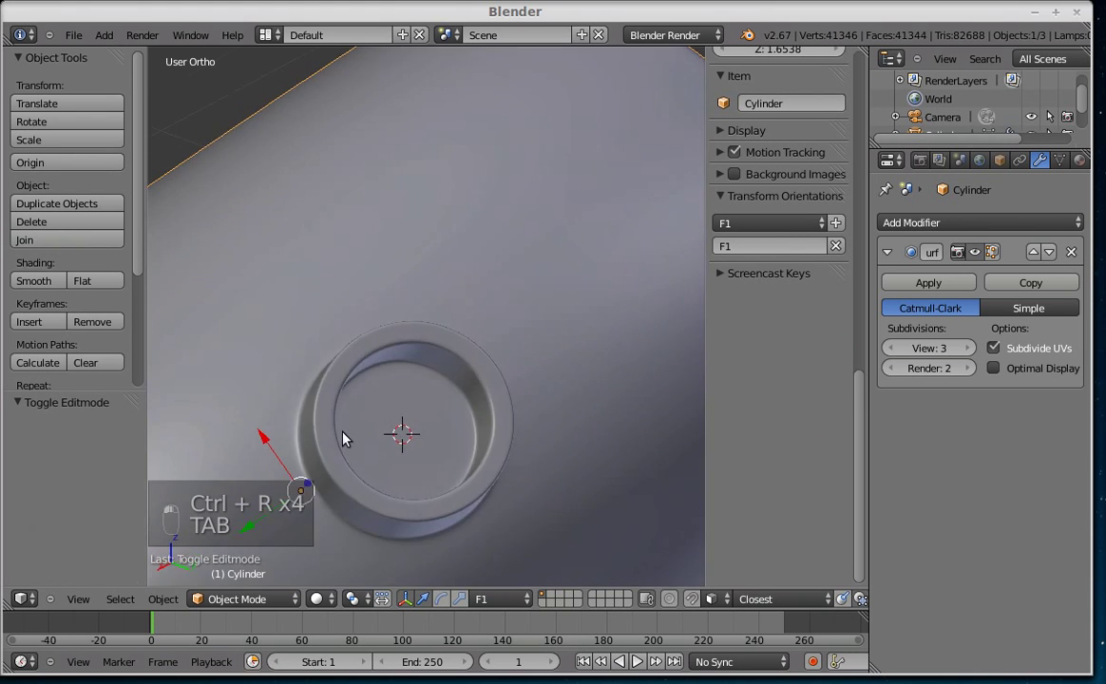
Step: Enable Matcap shading in the Display panel and choose the glossy red sphere
middle_click(337, 318)
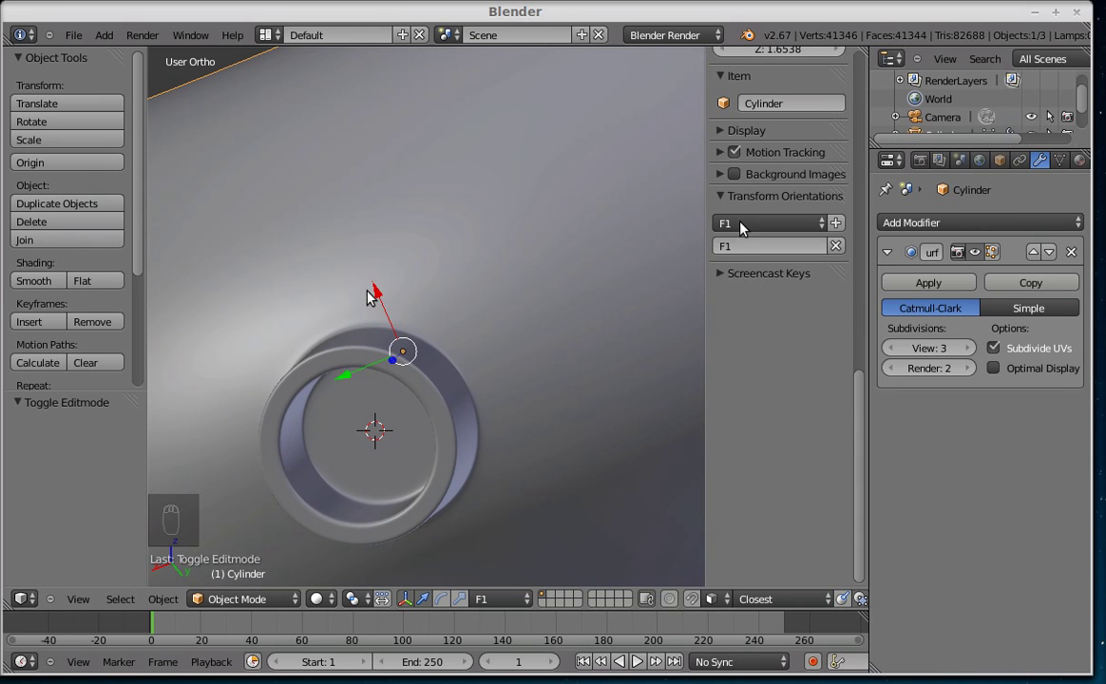
left_click_drag(723, 137, 724, 357)
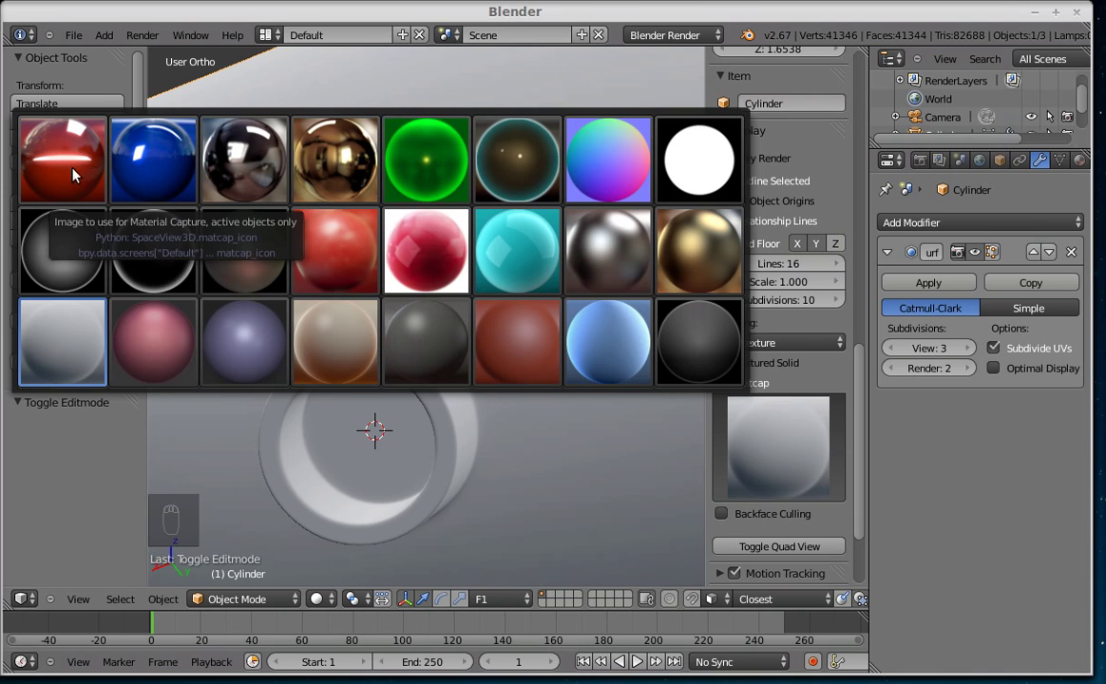
left_click_drag(377, 384, 318, 356)
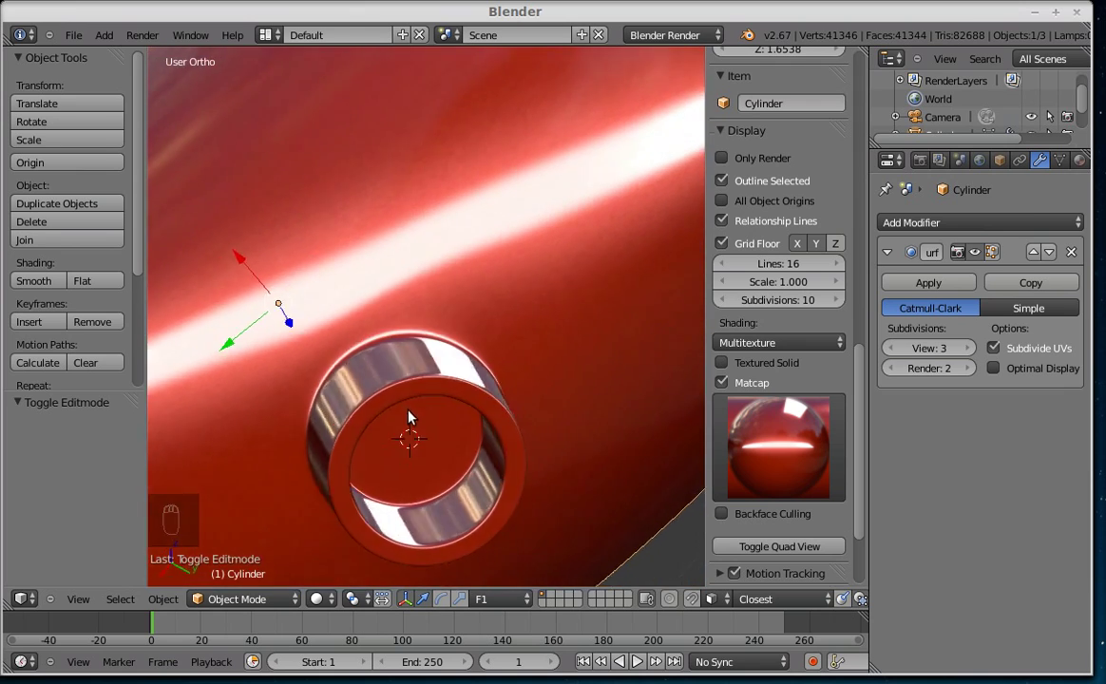
middle_click(391, 443)
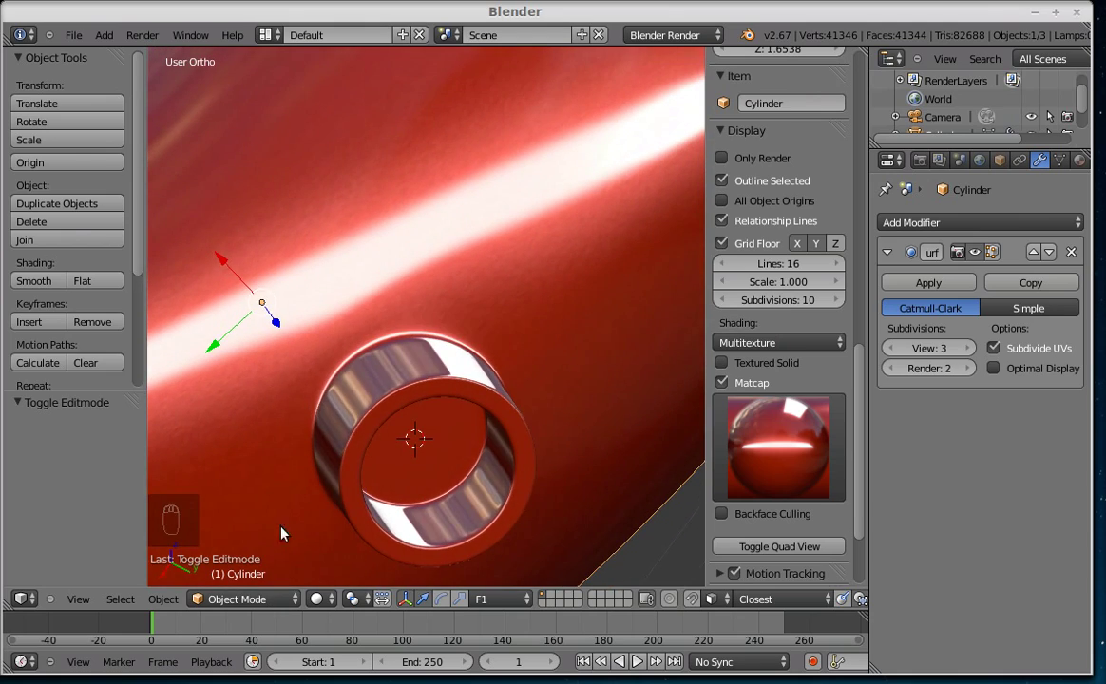
Step: Scale the tube rim vertices about 1.164 times and nudge them for a rounded, thicker lip
key("Tab")
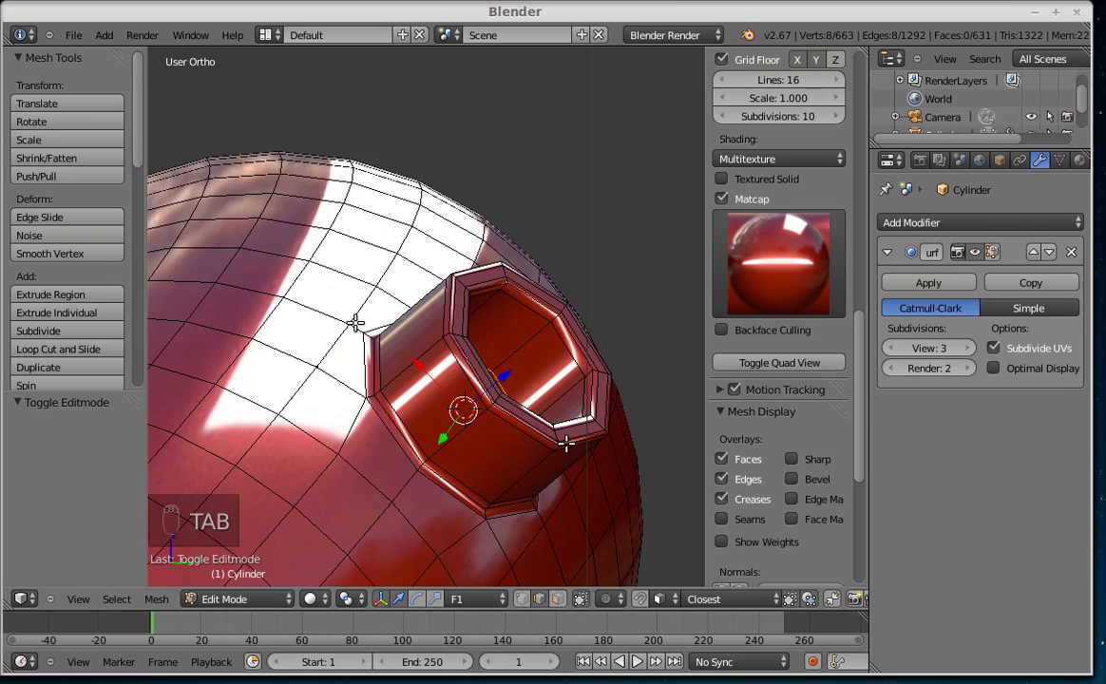
key("ctrl+Tab")
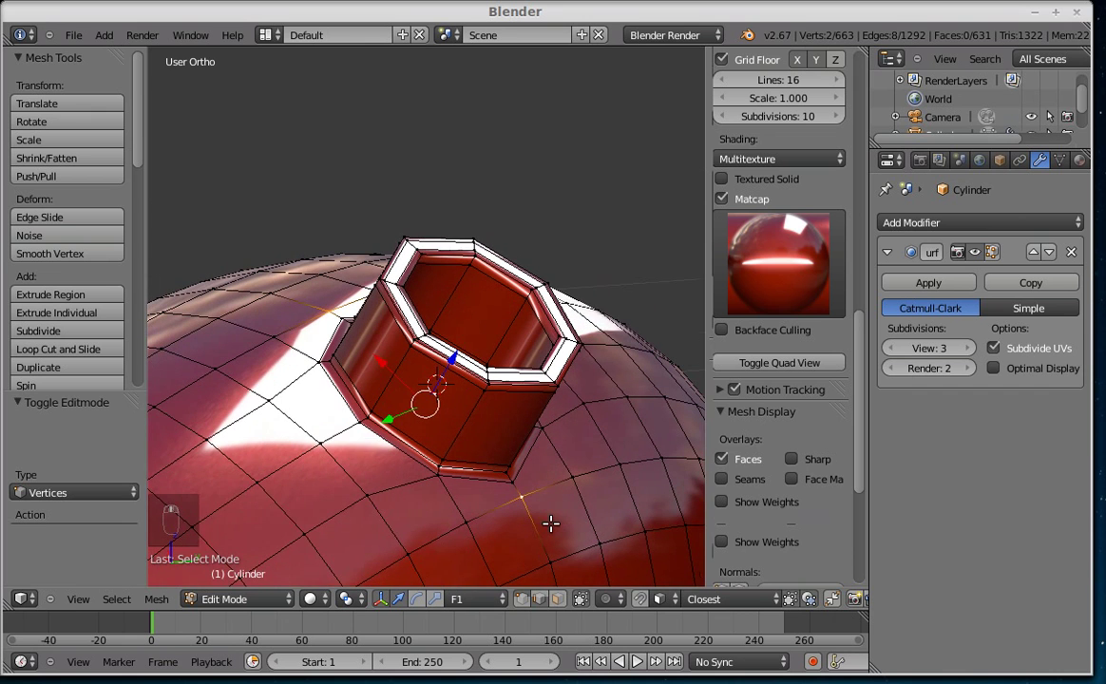
key(".")
key(",")
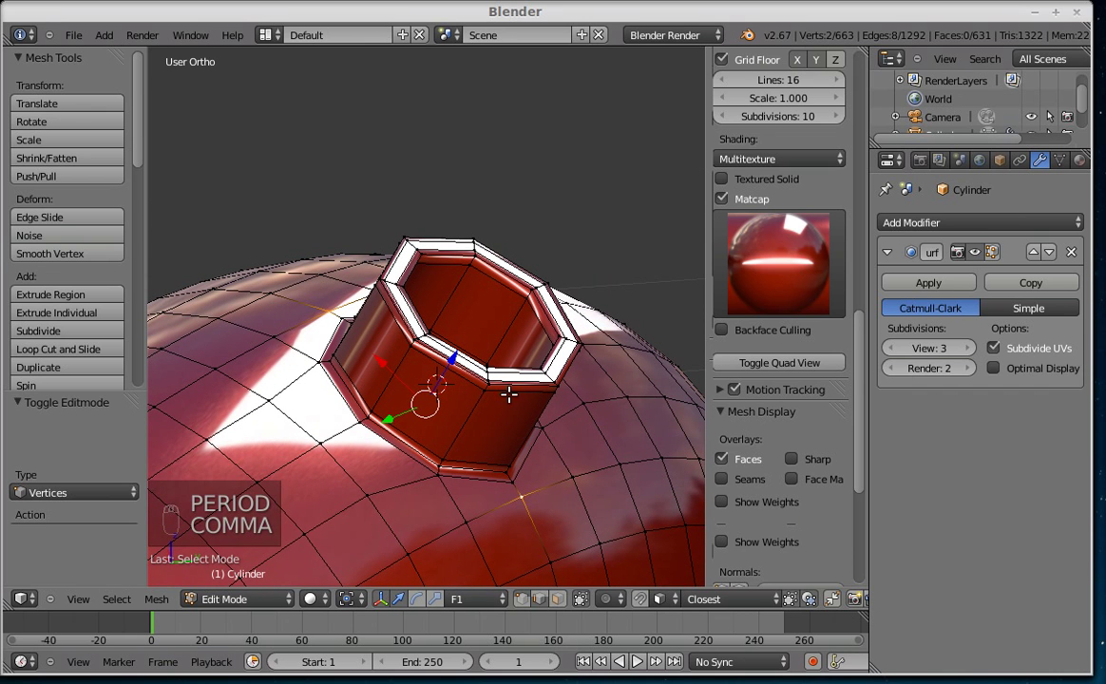
key("s")
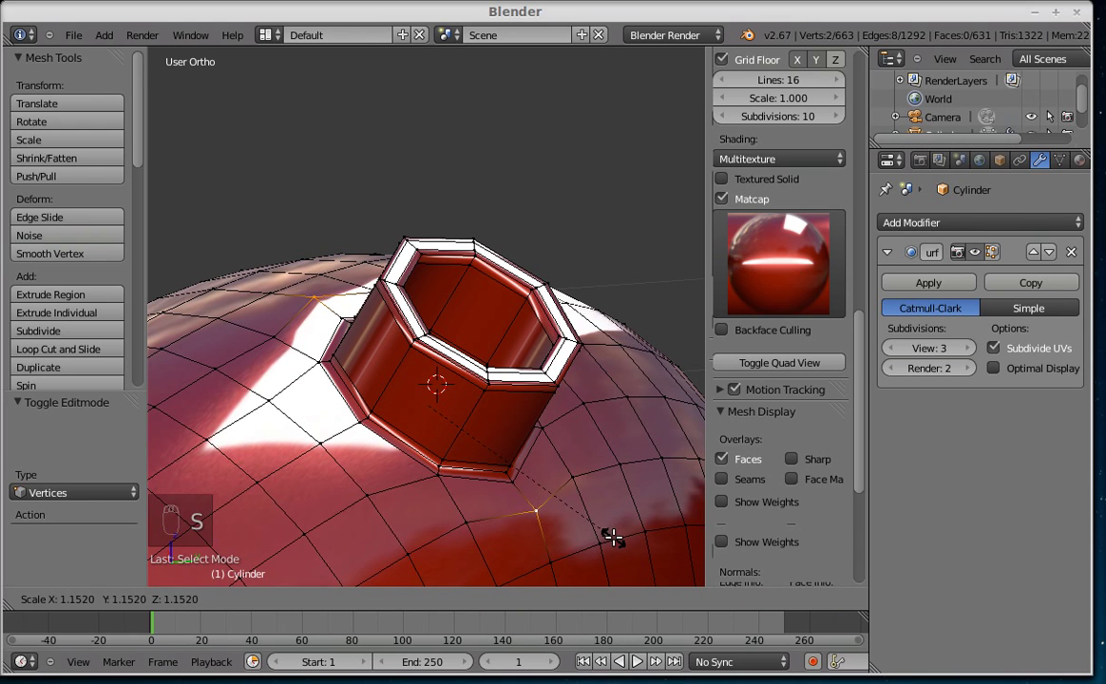
left_click_drag(449, 488, 446, 493)
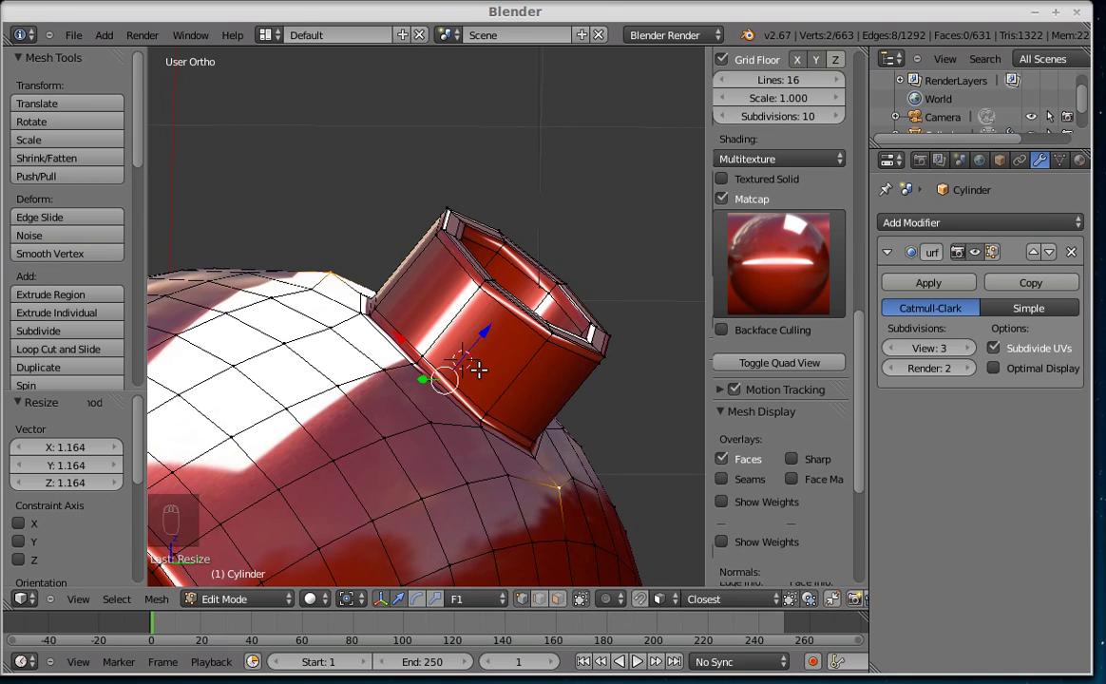
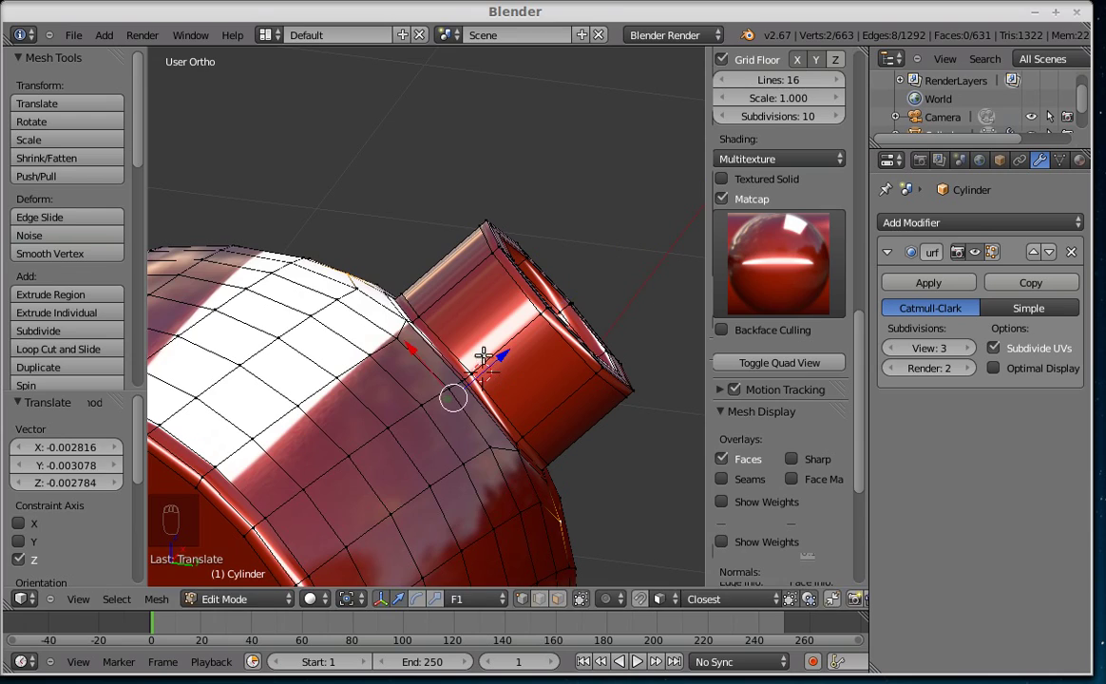
key("Tab")
Step: Orbit around the tube stub and zoom out to view the whole smoothed body
middle_click(363, 429)
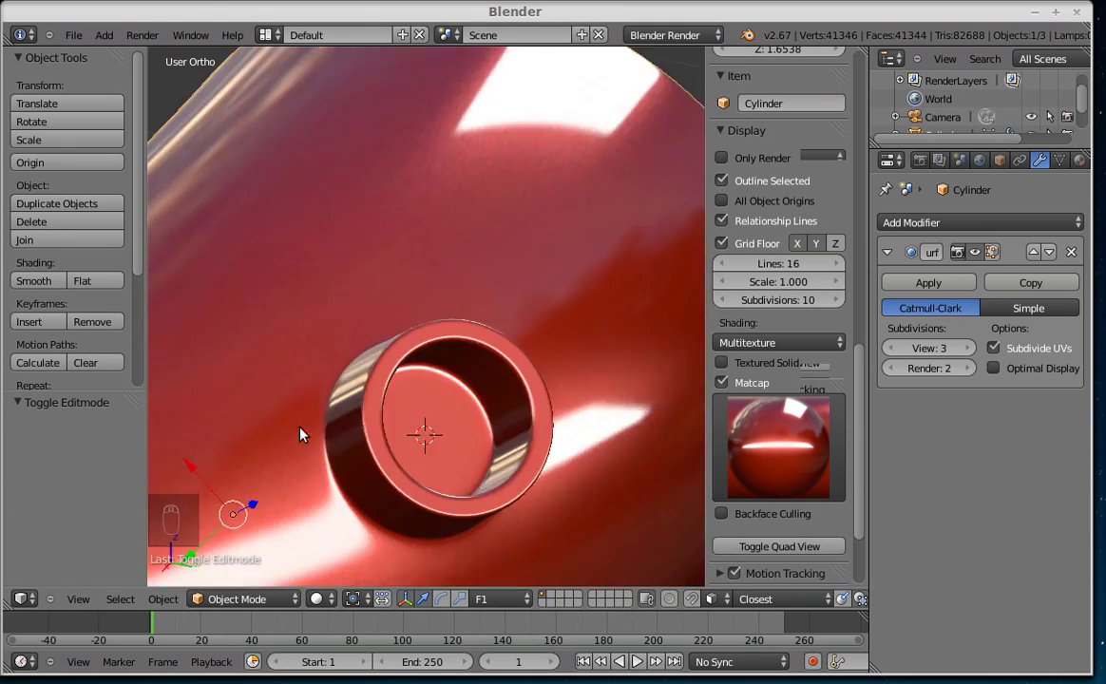
left_click_drag(273, 396, 341, 420)
left_click_drag(338, 422, 330, 528)
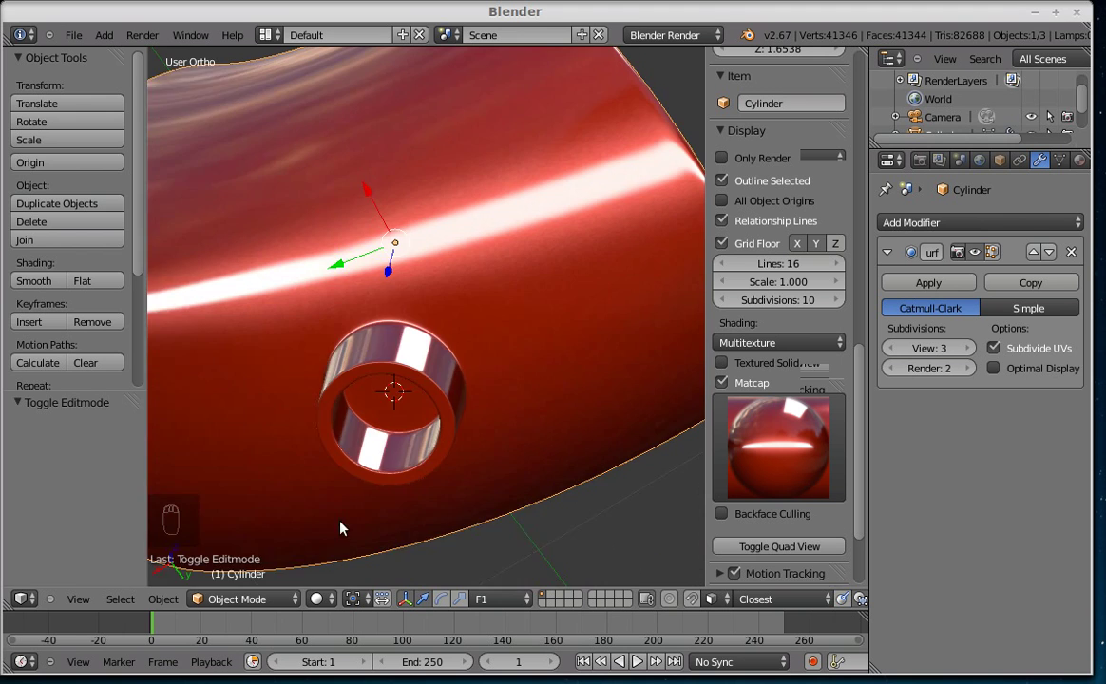
left_click_drag(384, 425, 785, 432)
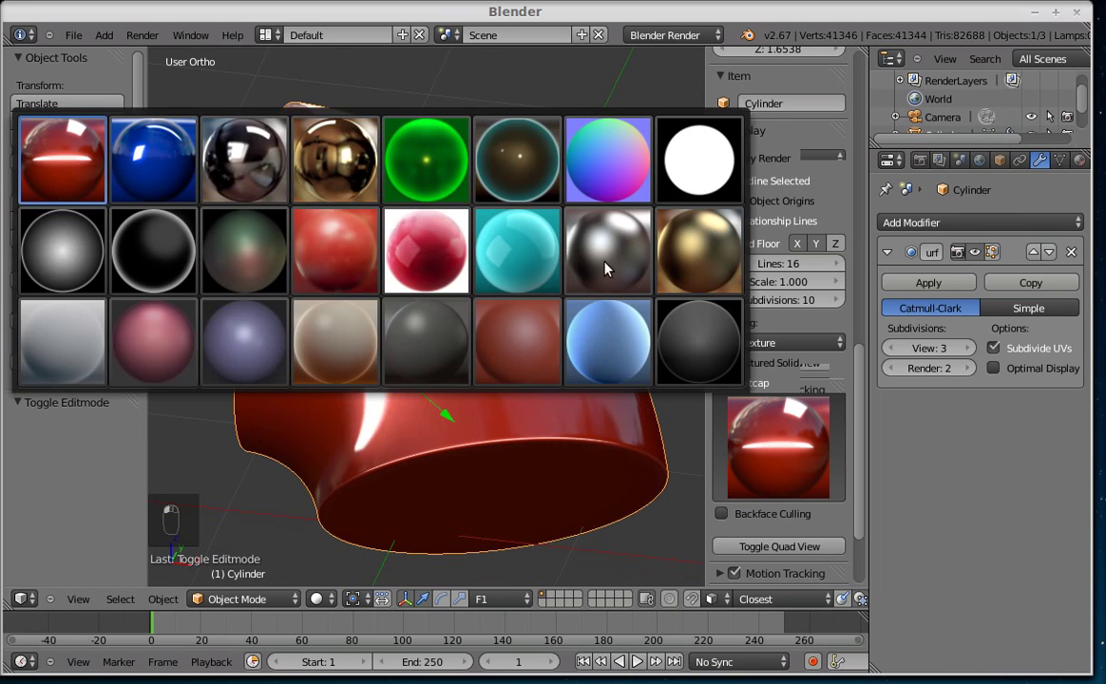